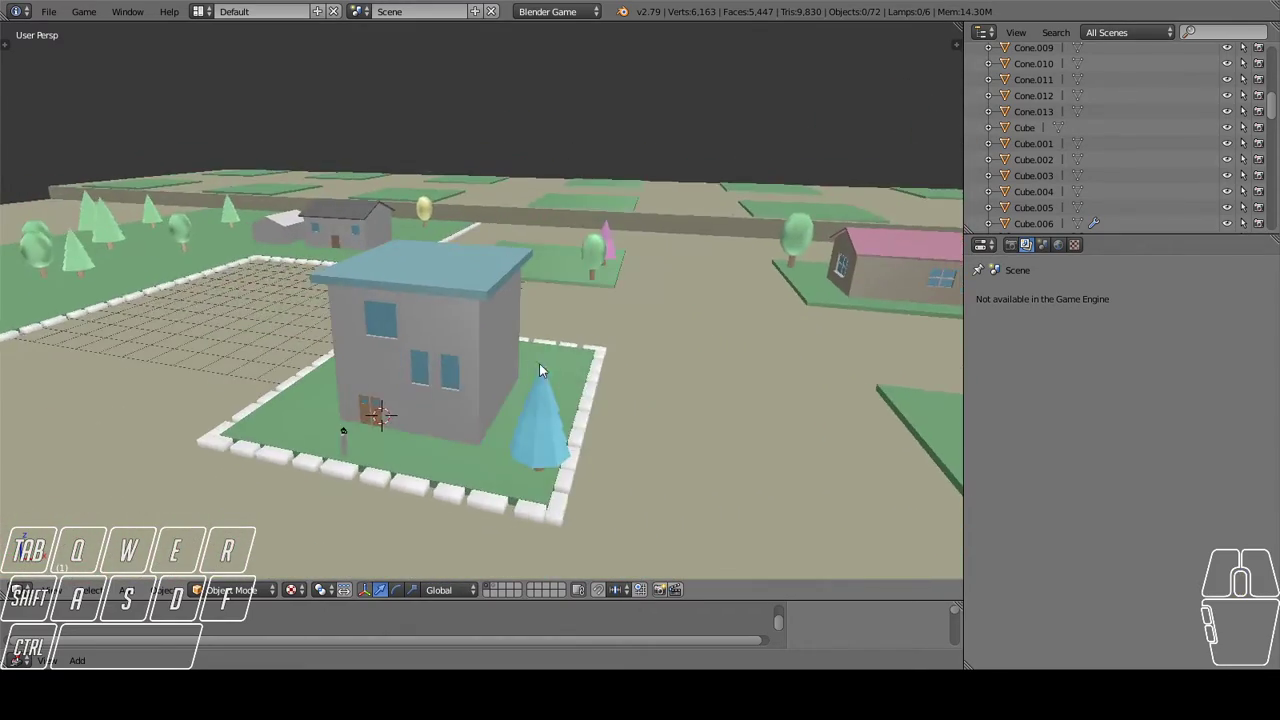
# Orbit and zoom around the whole low-poly town to view it from several angles.
pyautogui.scroll(3)
pyautogui.moveTo(424, 325); pyautogui.dragTo(552, 346)
pyautogui.scroll(-3)
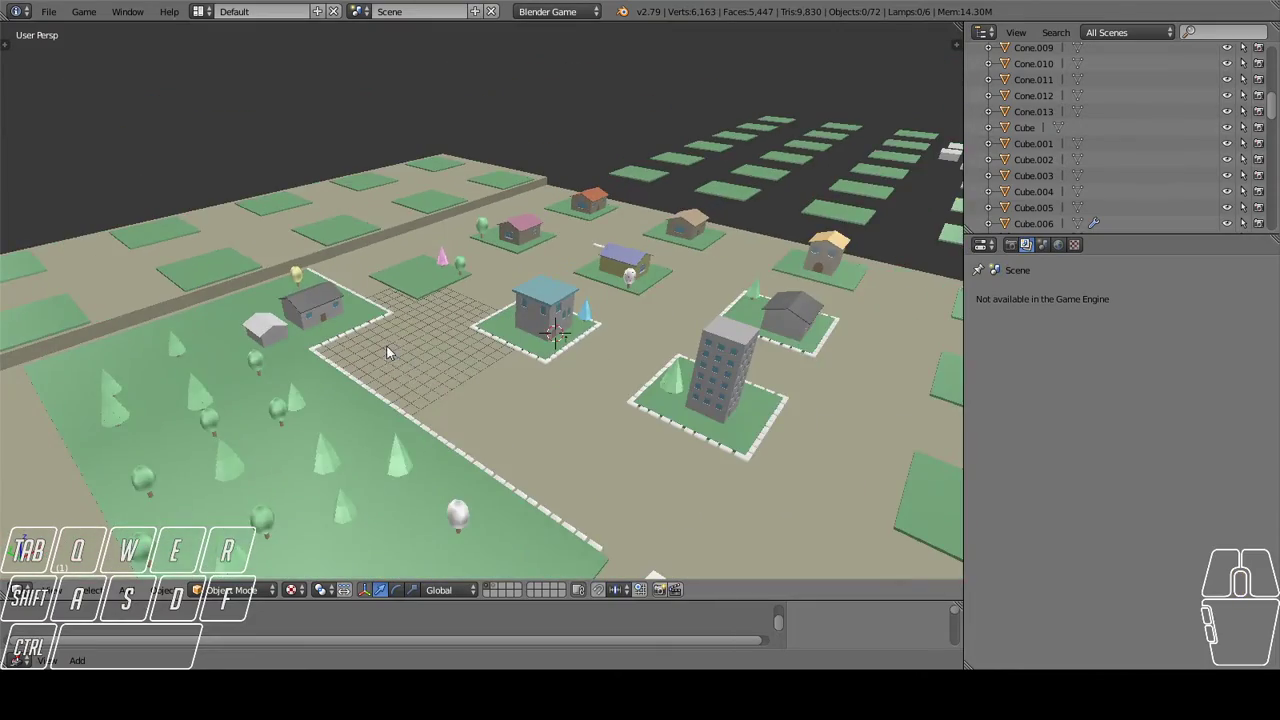
pyautogui.moveTo(430, 395); pyautogui.dragTo(779, 381)
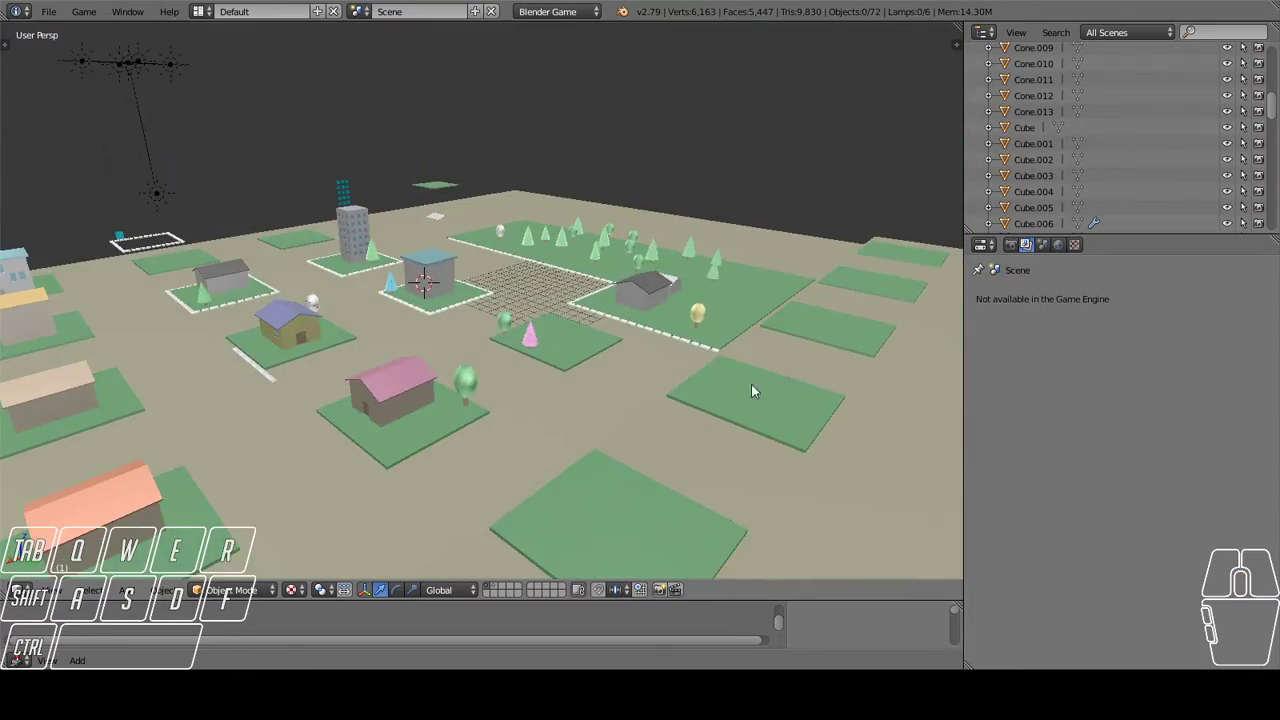
pyautogui.moveTo(366, 383); pyautogui.dragTo(625, 371)
pyautogui.scroll(3)
pyautogui.moveTo(453, 357); pyautogui.dragTo(552, 376)
pyautogui.scroll(-3)
pyautogui.moveTo(669, 384); pyautogui.dragTo(477, 317)
pyautogui.scroll(3)
pyautogui.moveTo(480, 331); pyautogui.dragTo(356, 350)
pyautogui.moveTo(466, 252); pyautogui.dragTo(448, 428)
pyautogui.scroll(3)
# Move in on the tall apartment building and circle the view around it and the town.
pyautogui.moveTo(513, 411); pyautogui.dragTo(574, 369)
pyautogui.moveTo(411, 425); pyautogui.dragTo(639, 305)
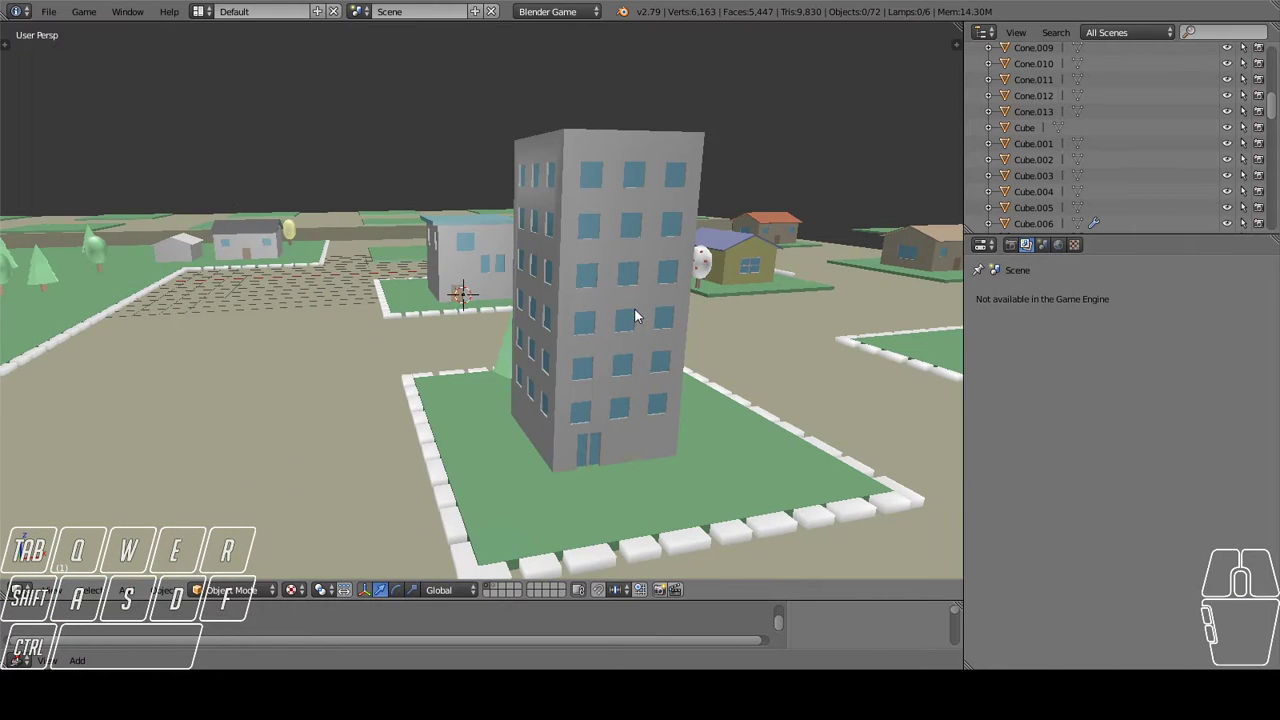
pyautogui.moveTo(392, 275); pyautogui.dragTo(542, 313)
pyautogui.doubleClick(578, 171)
pyautogui.moveTo(544, 200); pyautogui.dragTo(550, 214)
pyautogui.moveTo(576, 257); pyautogui.dragTo(599, 303)
pyautogui.click(600, 309)
pyautogui.click(604, 349)
pyautogui.moveTo(576, 390); pyautogui.dragTo(423, 418)
pyautogui.moveTo(413, 417); pyautogui.dragTo(361, 384)
pyautogui.click(316, 365)
pyautogui.moveTo(79, 292); pyautogui.dragTo(85, 318)
pyautogui.moveTo(244, 423); pyautogui.dragTo(289, 437)
pyautogui.moveTo(348, 449); pyautogui.dragTo(449, 433)
pyautogui.moveTo(501, 406); pyautogui.dragTo(512, 333)
pyautogui.moveTo(502, 215); pyautogui.dragTo(452, 180)
pyautogui.moveTo(250, 120); pyautogui.dragTo(226, 180)
pyautogui.moveTo(216, 256); pyautogui.dragTo(250, 297)
pyautogui.moveTo(299, 322); pyautogui.dragTo(385, 375)
pyautogui.moveTo(426, 391); pyautogui.dragTo(513, 401)
pyautogui.click(544, 396)
pyautogui.moveTo(574, 283); pyautogui.dragTo(544, 262)
pyautogui.moveTo(515, 242); pyautogui.dragTo(516, 248)
pyautogui.moveTo(613, 342); pyautogui.dragTo(483, 320)
# Orbit around the grey house with the blue tree, rotating the scene view.
pyautogui.scroll(-3)
pyautogui.moveTo(528, 350); pyautogui.dragTo(478, 414)
pyautogui.scroll(3)
pyautogui.moveTo(600, 384); pyautogui.dragTo(454, 321)
pyautogui.scroll(3)
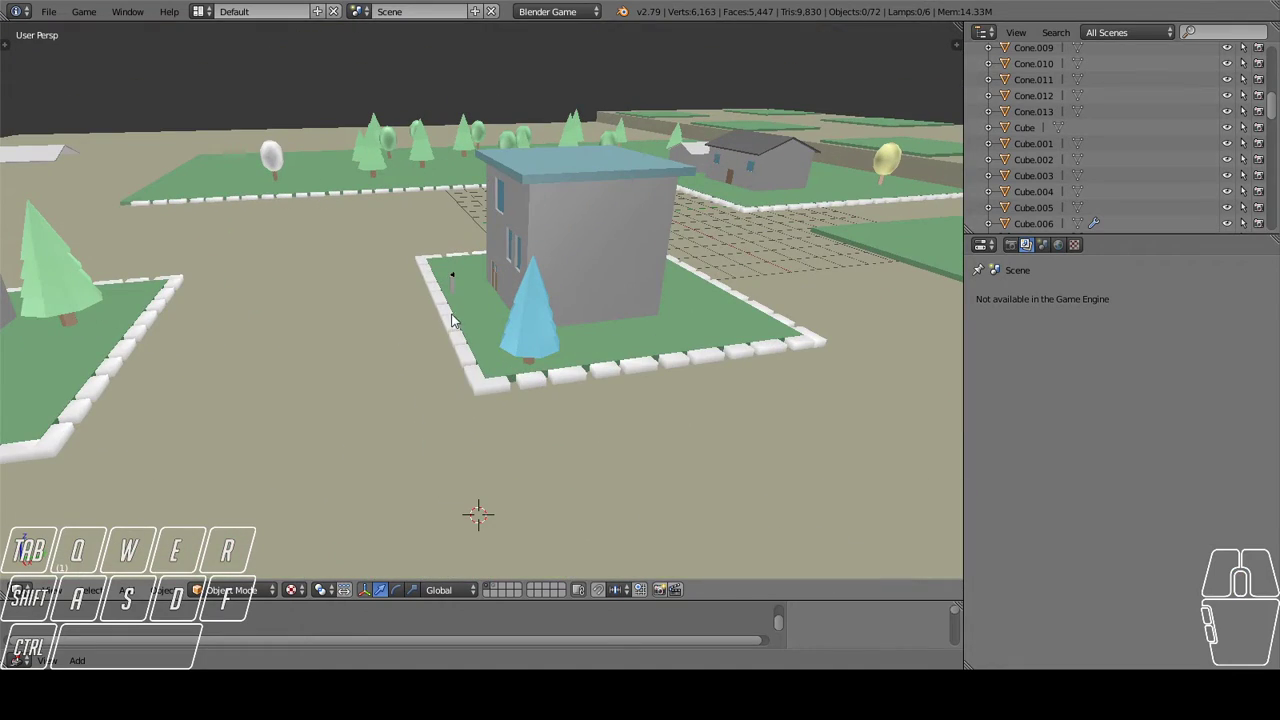
pyautogui.moveTo(367, 149); pyautogui.dragTo(471, 156)
pyautogui.middleClick(474, 162)
pyautogui.middleClick(464, 188)
pyautogui.middleClick(457, 236)
# Fly the view along the town streets, zooming in and out between the blocks.
pyautogui.moveTo(501, 269); pyautogui.dragTo(628, 275)
pyautogui.scroll(3)
pyautogui.moveTo(597, 281); pyautogui.dragTo(419, 270)
pyautogui.scroll(-3)
pyautogui.moveTo(632, 360); pyautogui.dragTo(471, 234)
pyautogui.moveTo(541, 271); pyautogui.dragTo(670, 340)
pyautogui.scroll(-3)
pyautogui.moveTo(543, 324); pyautogui.dragTo(606, 256)
pyautogui.moveTo(515, 288); pyautogui.dragTo(646, 264)
pyautogui.scroll(3)
pyautogui.moveTo(628, 272); pyautogui.dragTo(460, 277)
pyautogui.scroll(-3)
pyautogui.moveTo(455, 285); pyautogui.dragTo(510, 278)
pyautogui.moveTo(532, 287); pyautogui.dragTo(628, 292)
pyautogui.moveTo(746, 297); pyautogui.dragTo(483, 322)
pyautogui.scroll(3)
pyautogui.moveTo(748, 360); pyautogui.dragTo(563, 360)
pyautogui.scroll(-3)
pyautogui.moveTo(575, 379); pyautogui.dragTo(771, 390)
pyautogui.scroll(3)
pyautogui.moveTo(587, 392); pyautogui.dragTo(538, 379)
pyautogui.moveTo(453, 314); pyautogui.dragTo(660, 345)
pyautogui.scroll(3)
pyautogui.moveTo(597, 318); pyautogui.dragTo(552, 304)
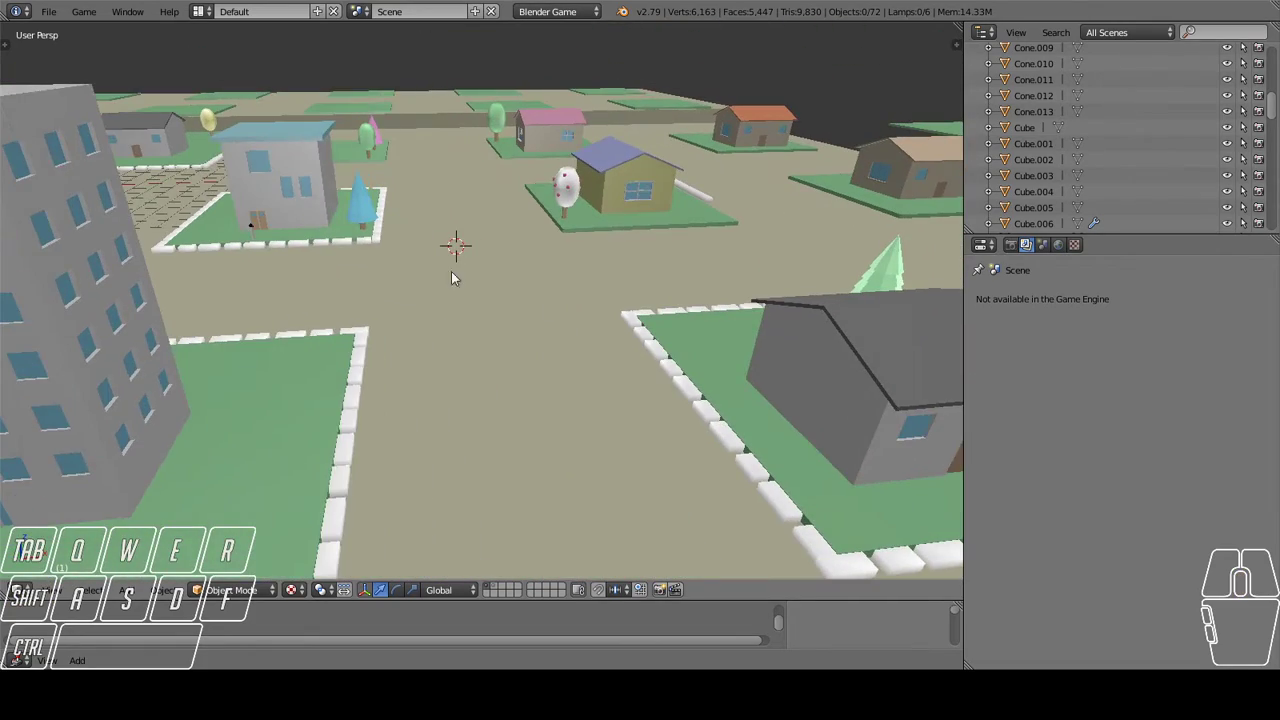
# Swing the view toward the yellow house, then bring up the File menu.
pyautogui.moveTo(422, 257); pyautogui.dragTo(533, 272)
pyautogui.scroll(3)
pyautogui.moveTo(529, 293); pyautogui.dragTo(373, 349)
pyautogui.moveTo(381, 328); pyautogui.dragTo(418, 257)
pyautogui.click(51, 18)
# Open inglês-2.blend and orbit around its courtyard house scene.
pyautogui.click(70, 55)
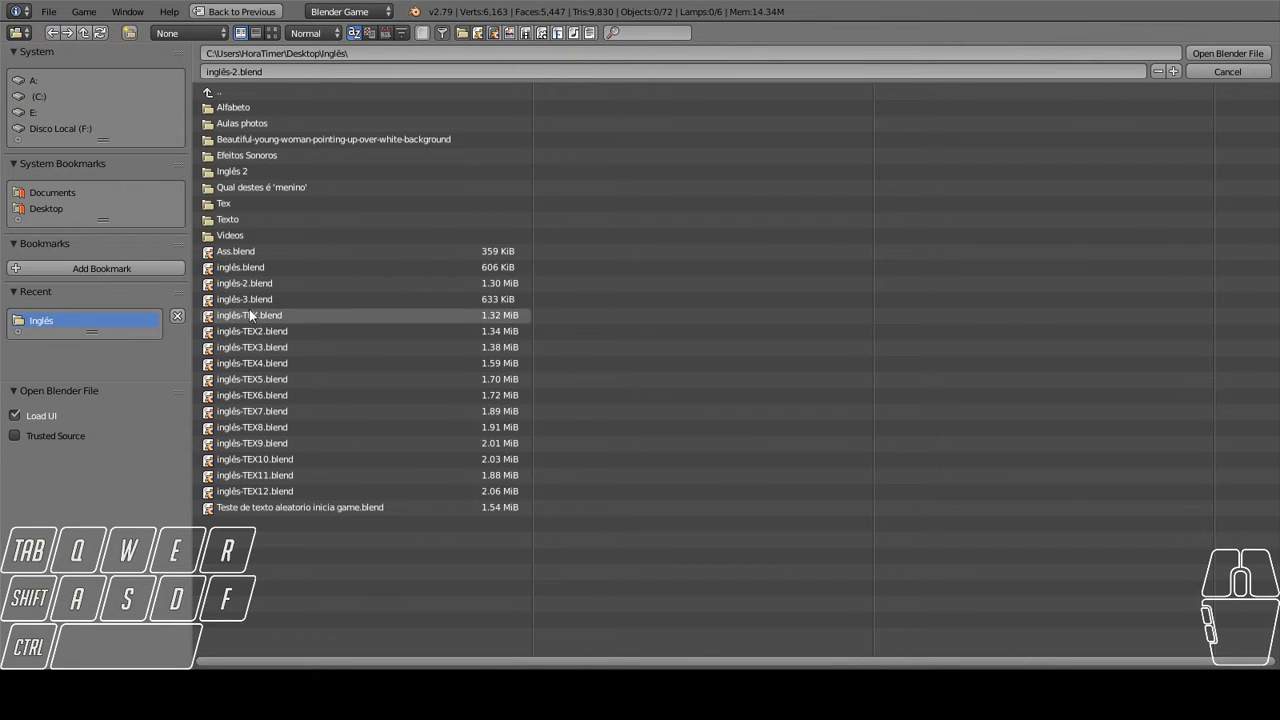
pyautogui.doubleClick(269, 308)
pyautogui.moveTo(475, 329); pyautogui.dragTo(387, 333)
pyautogui.middleClick(388, 335)
pyautogui.scroll(3)
pyautogui.middleClick(488, 324)
pyautogui.moveTo(522, 301); pyautogui.dragTo(479, 278)
pyautogui.moveTo(487, 265); pyautogui.dragTo(729, 328)
pyautogui.scroll(3)
pyautogui.moveTo(383, 325); pyautogui.dragTo(528, 300)
pyautogui.scroll(-3)
# Circle the house with round windows from a distance, briefly bringing up the File menu.
pyautogui.moveTo(357, 285); pyautogui.dragTo(516, 278)
pyautogui.moveTo(358, 332); pyautogui.dragTo(424, 320)
pyautogui.scroll(-3)
pyautogui.moveTo(394, 328); pyautogui.dragTo(490, 343)
pyautogui.scroll(-3)
pyautogui.moveTo(485, 367); pyautogui.dragTo(694, 378)
pyautogui.moveTo(755, 383); pyautogui.dragTo(502, 331)
pyautogui.moveTo(656, 396); pyautogui.dragTo(805, 402)
pyautogui.moveTo(788, 363); pyautogui.dragTo(394, 468)
pyautogui.scroll(3)
pyautogui.middleClick(402, 451)
pyautogui.moveTo(345, 466); pyautogui.dragTo(574, 349)
pyautogui.scroll(3)
pyautogui.moveTo(411, 481); pyautogui.dragTo(348, 513)
pyautogui.moveTo(353, 514); pyautogui.dragTo(561, 471)
pyautogui.click(54, 20)
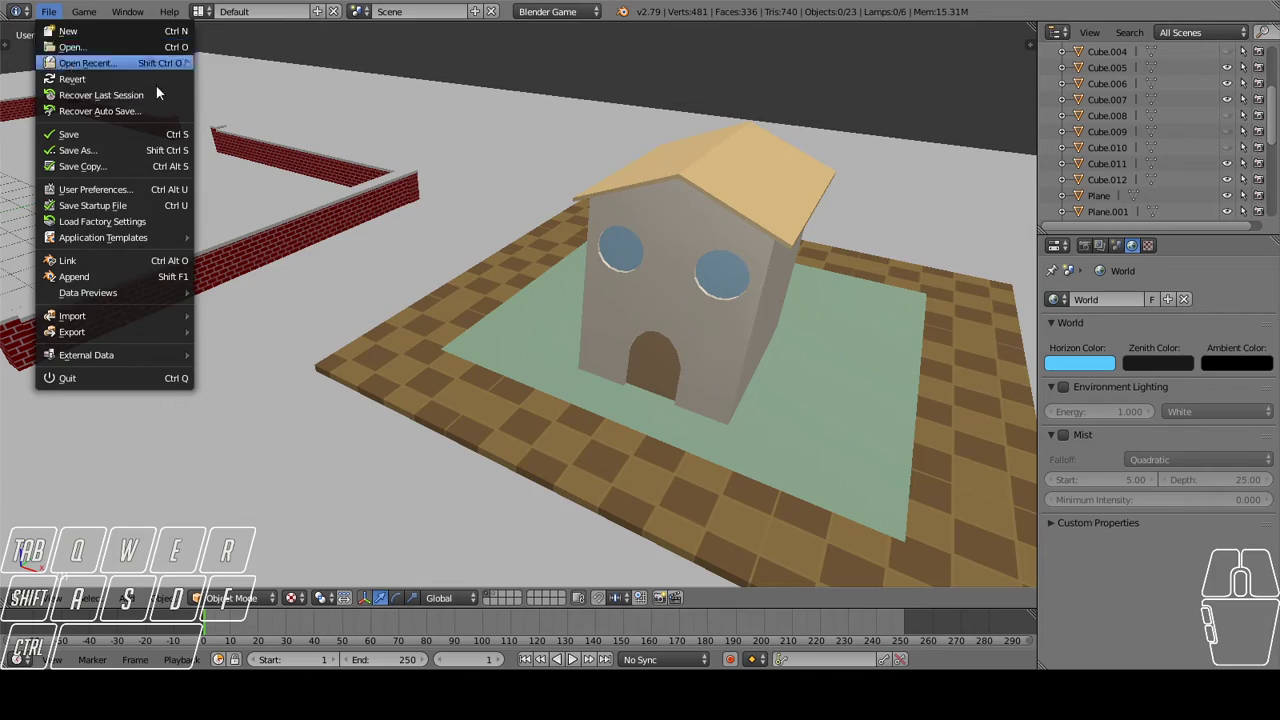
# Orbit the brick-walled courtyard and its checkered floor, then bring up the File menu again.
pyautogui.scroll(-3)
pyautogui.moveTo(344, 266); pyautogui.dragTo(591, 259)
pyautogui.moveTo(463, 249); pyautogui.dragTo(545, 233)
pyautogui.moveTo(524, 268); pyautogui.dragTo(635, 223)
pyautogui.moveTo(442, 276); pyautogui.dragTo(543, 279)
pyautogui.moveTo(416, 238); pyautogui.dragTo(602, 253)
pyautogui.middleClick(600, 254)
pyautogui.moveTo(571, 230); pyautogui.dragTo(546, 210)
pyautogui.moveTo(520, 153); pyautogui.dragTo(565, 281)
pyautogui.scroll(-3)
pyautogui.moveTo(607, 297); pyautogui.dragTo(452, 269)
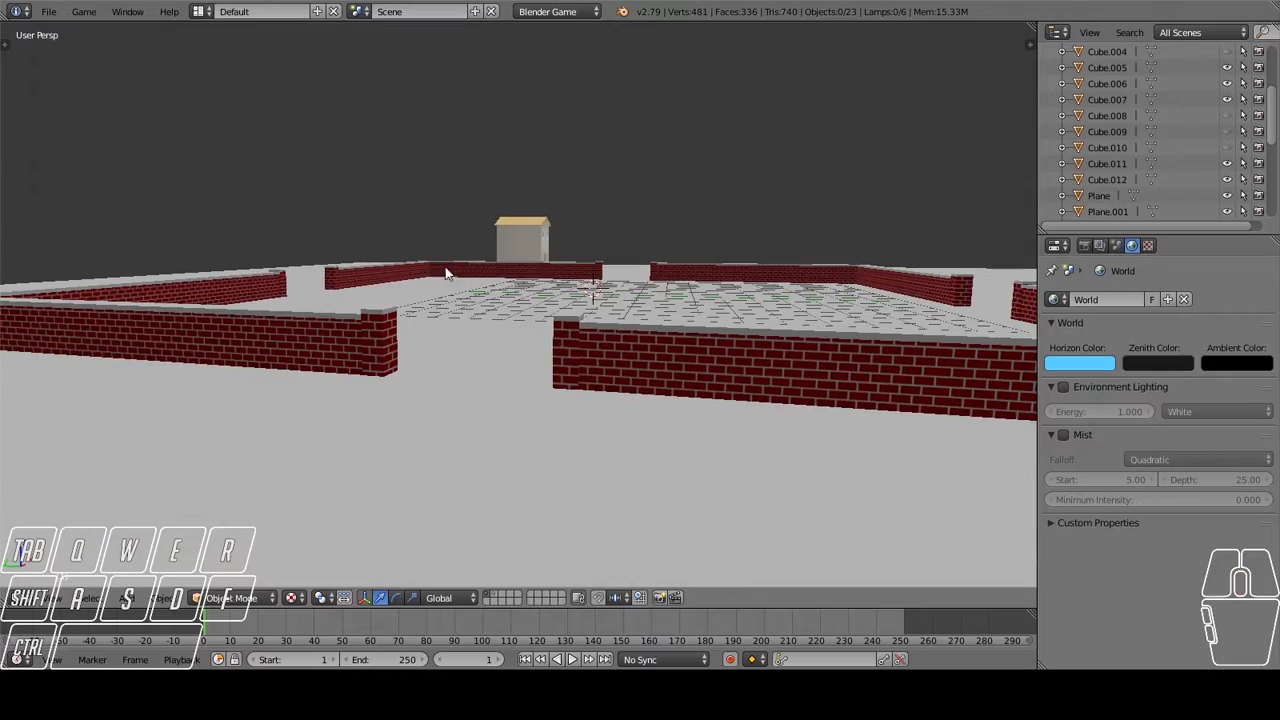
pyautogui.scroll(3)
pyautogui.moveTo(380, 290); pyautogui.dragTo(546, 340)
pyautogui.middleClick(529, 342)
pyautogui.middleClick(500, 310)
pyautogui.moveTo(449, 311); pyautogui.dragTo(540, 304)
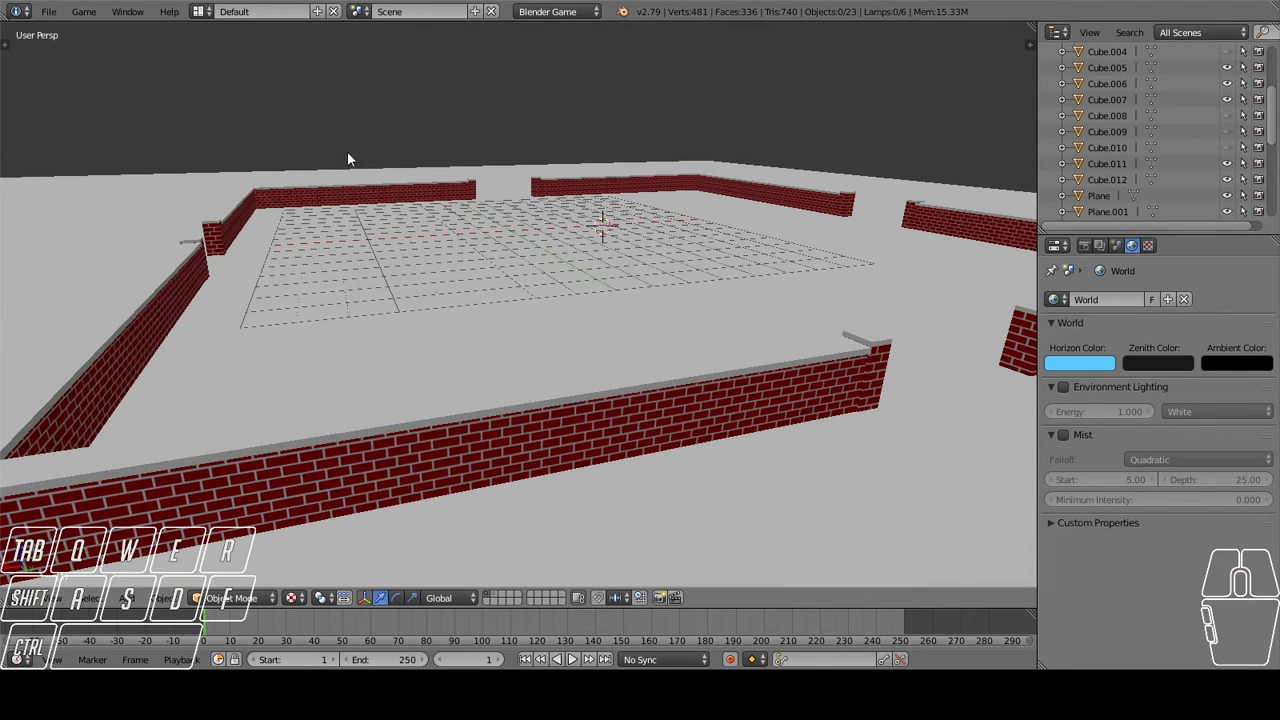
pyautogui.click(56, 20)
# Load inglês-3.blend and orbit around the town scene it contains.
pyautogui.click(68, 48)
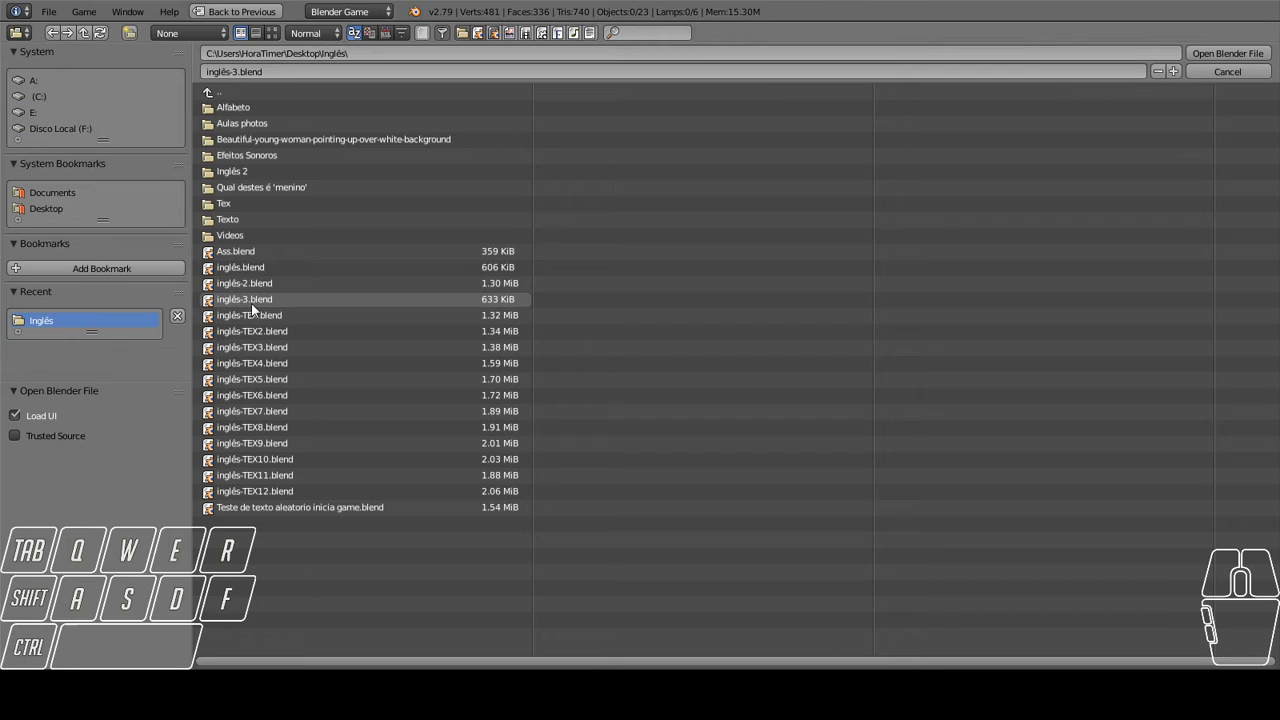
pyautogui.doubleClick(265, 318)
pyautogui.middleClick(523, 329)
pyautogui.middleClick(521, 334)
pyautogui.moveTo(528, 335); pyautogui.dragTo(653, 336)
pyautogui.middleClick(649, 322)
pyautogui.moveTo(544, 338); pyautogui.dragTo(470, 341)
pyautogui.moveTo(443, 374); pyautogui.dragTo(651, 317)
pyautogui.moveTo(590, 364); pyautogui.dragTo(529, 353)
pyautogui.middleClick(524, 335)
pyautogui.moveTo(596, 395); pyautogui.dragTo(530, 402)
pyautogui.middleClick(587, 420)
pyautogui.moveTo(580, 409); pyautogui.dragTo(500, 350)
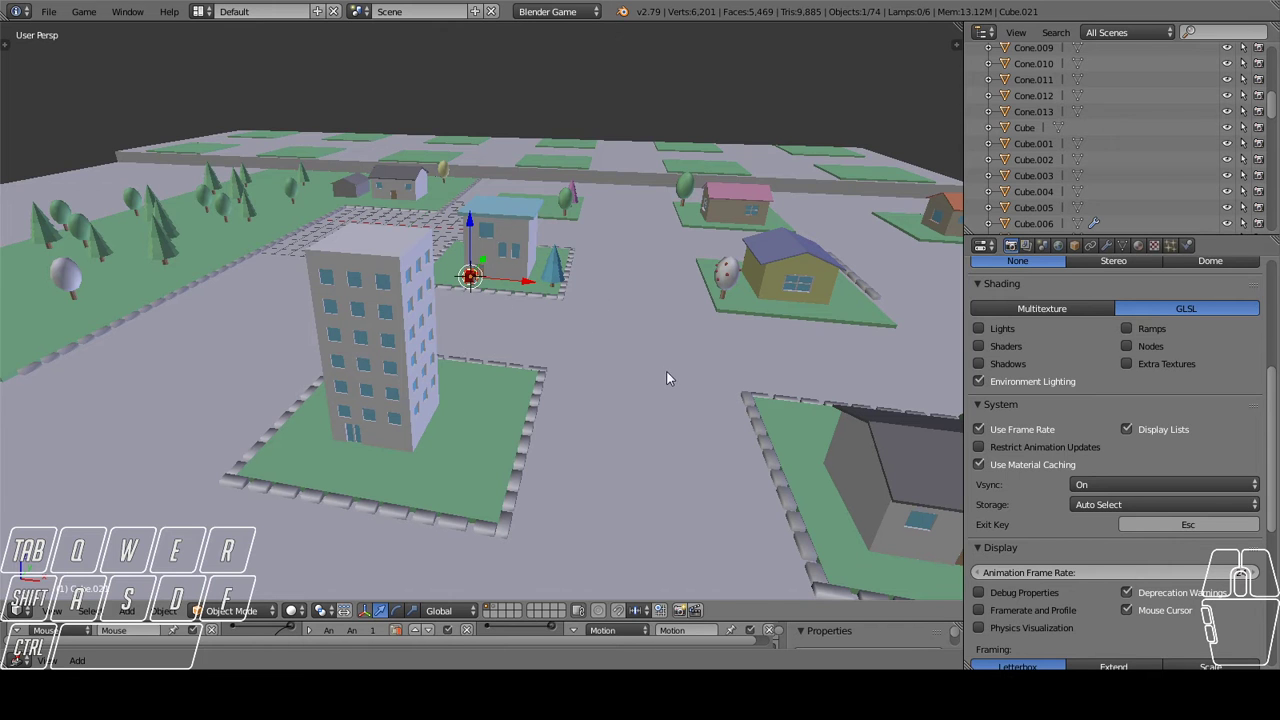
# Close in on the Boy object beside the house and inspect it from several angles.
pyautogui.moveTo(645, 391); pyautogui.dragTo(546, 357)
pyautogui.middleClick(564, 347)
pyautogui.middleClick(713, 396)
pyautogui.middleClick(719, 396)
pyautogui.middleClick(716, 402)
pyautogui.middleClick(689, 405)
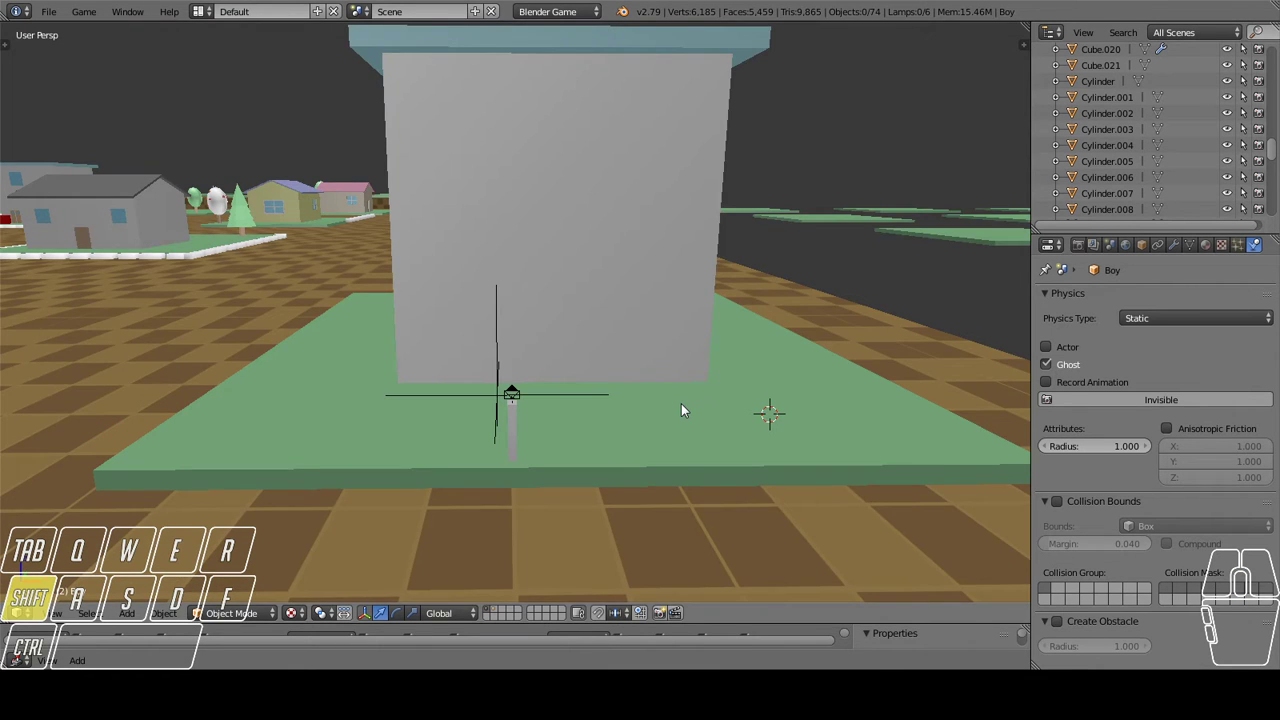
pyautogui.press('shift+f')
pyautogui.press('w')
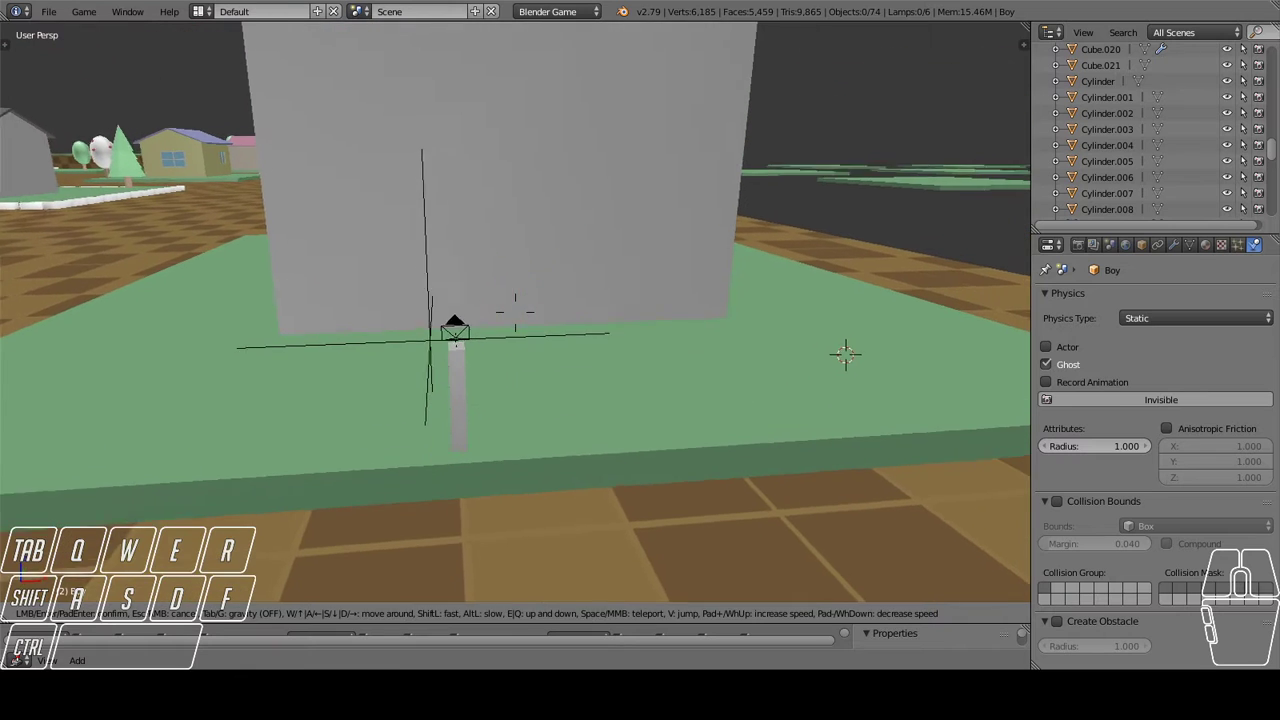
pyautogui.click(522, 315)
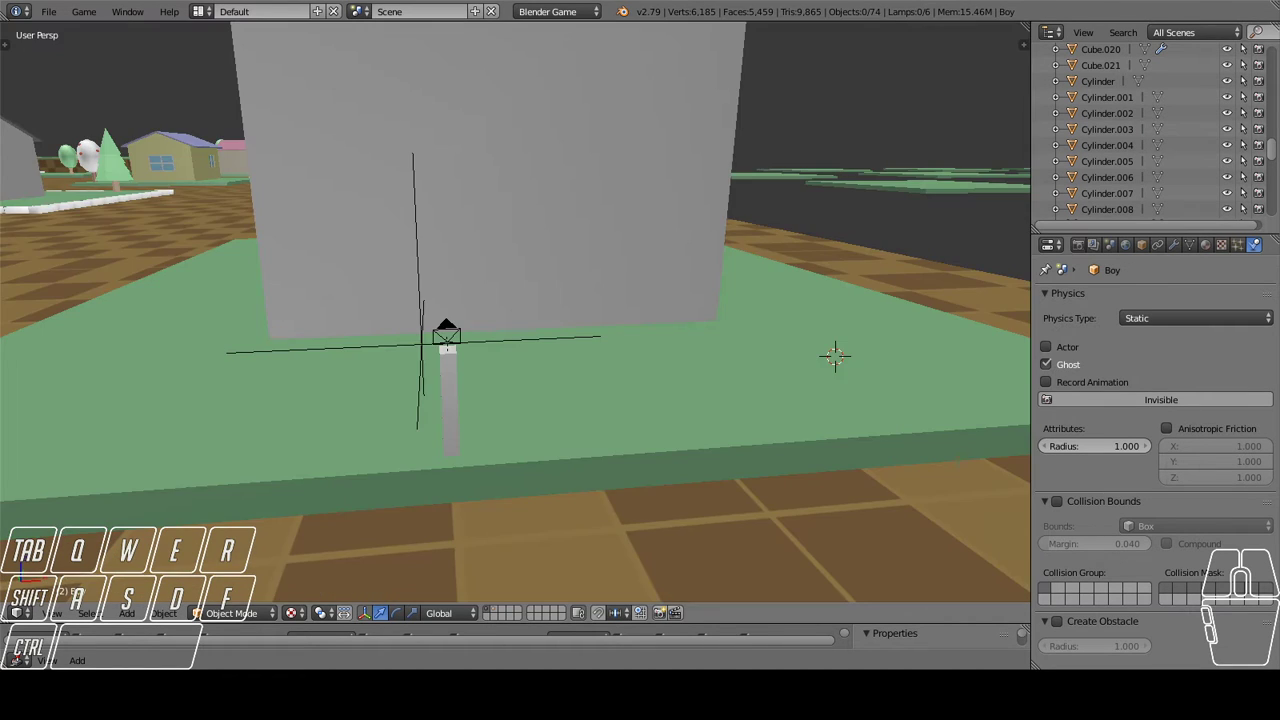
pyautogui.middleClick(514, 320)
pyautogui.moveTo(416, 207); pyautogui.dragTo(469, 231)
pyautogui.click(48, 19)
# Load the inglês-TEX textured town file and orbit away from the wall close-up.
pyautogui.click(63, 51)
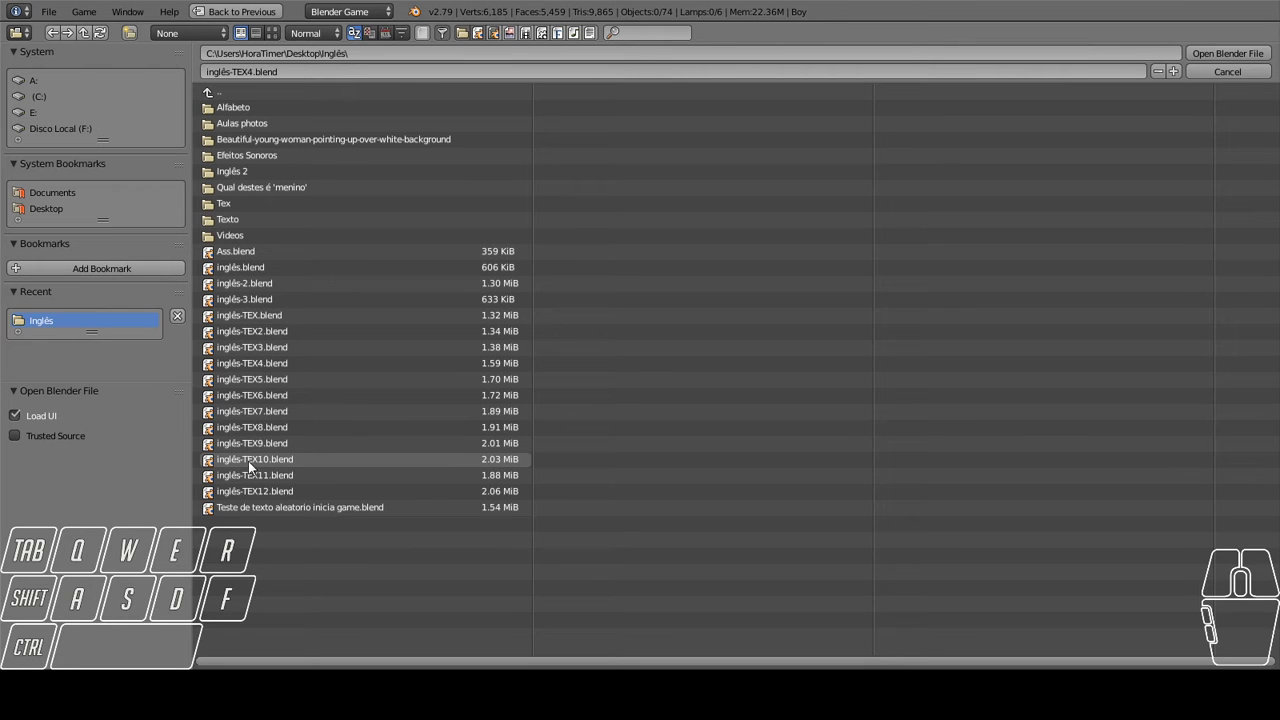
pyautogui.doubleClick(272, 458)
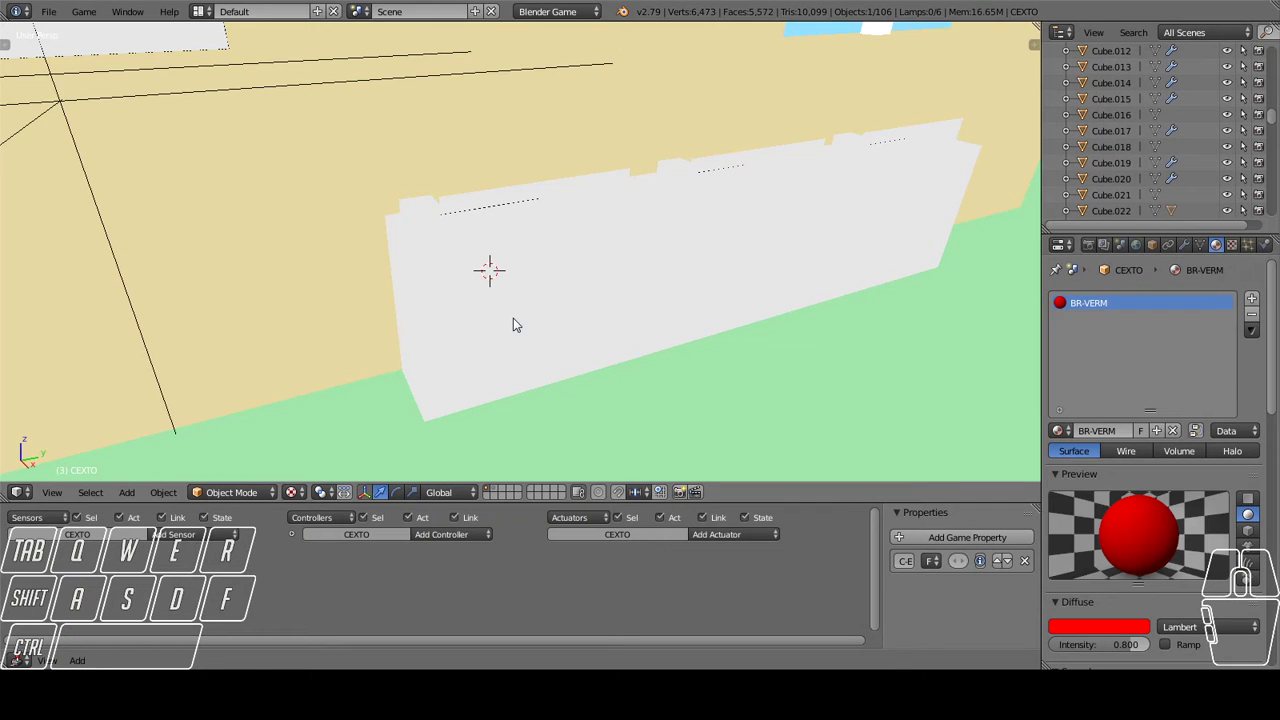
pyautogui.moveTo(513, 326); pyautogui.dragTo(479, 317)
pyautogui.middleClick(480, 316)
pyautogui.middleClick(485, 314)
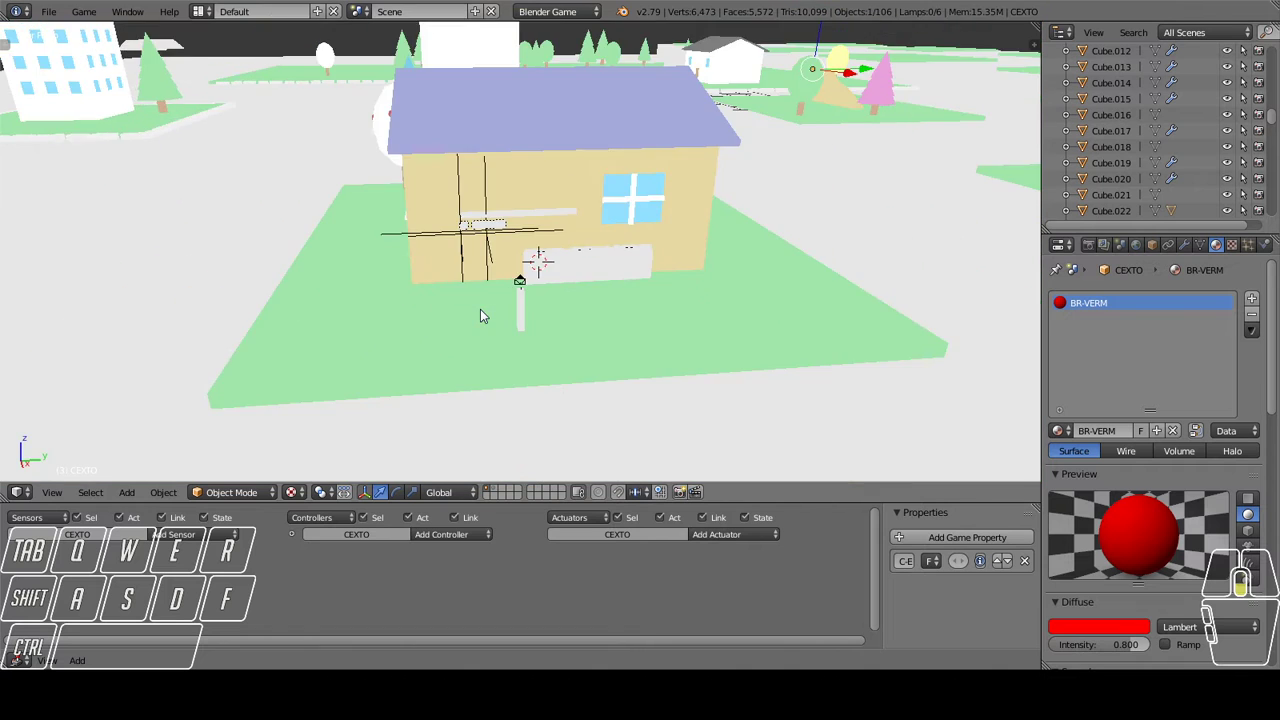
pyautogui.middleClick(495, 313)
pyautogui.middleClick(543, 297)
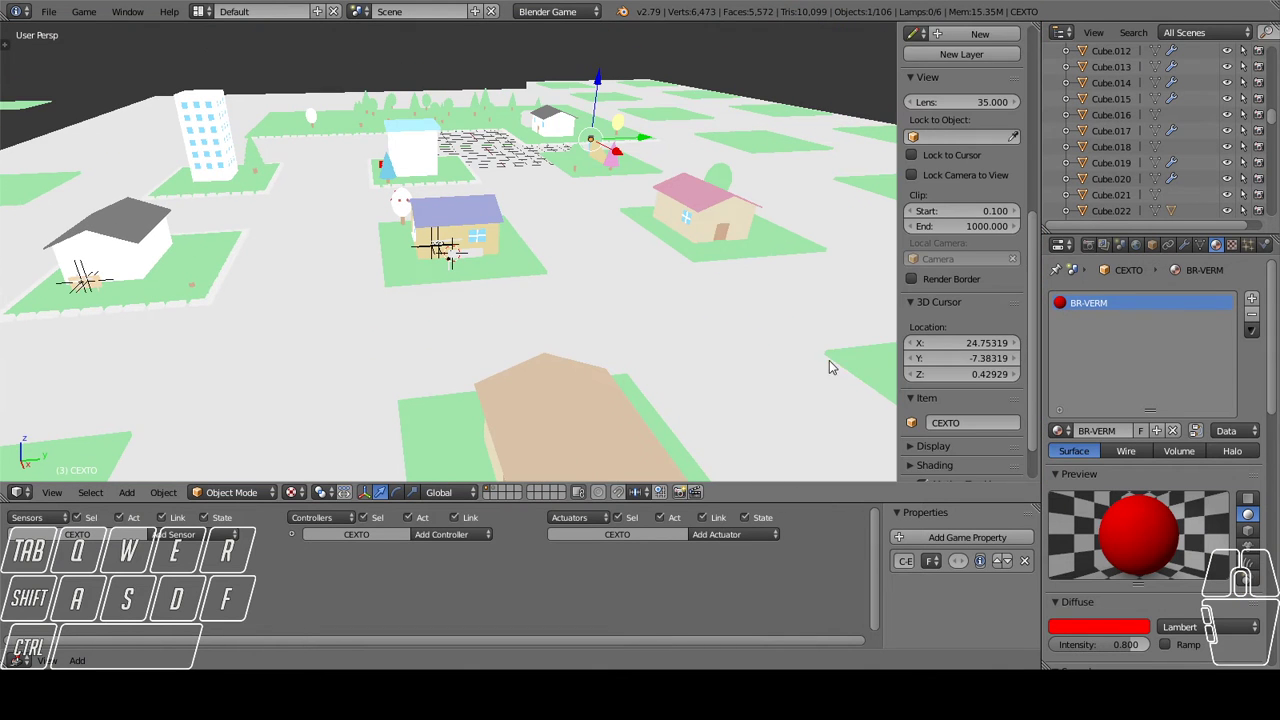
pyautogui.middleClick(930, 443)
pyautogui.click(927, 423)
pyautogui.click(926, 436)
pyautogui.click(924, 425)
# Orbit around the textured town and the yellow house on the checkered ground.
pyautogui.moveTo(556, 285); pyautogui.dragTo(602, 268)
pyautogui.middleClick(602, 268)
pyautogui.moveTo(578, 272); pyautogui.dragTo(661, 312)
pyautogui.middleClick(664, 312)
pyautogui.moveTo(672, 291); pyautogui.dragTo(573, 270)
pyautogui.moveTo(696, 311); pyautogui.dragTo(512, 188)
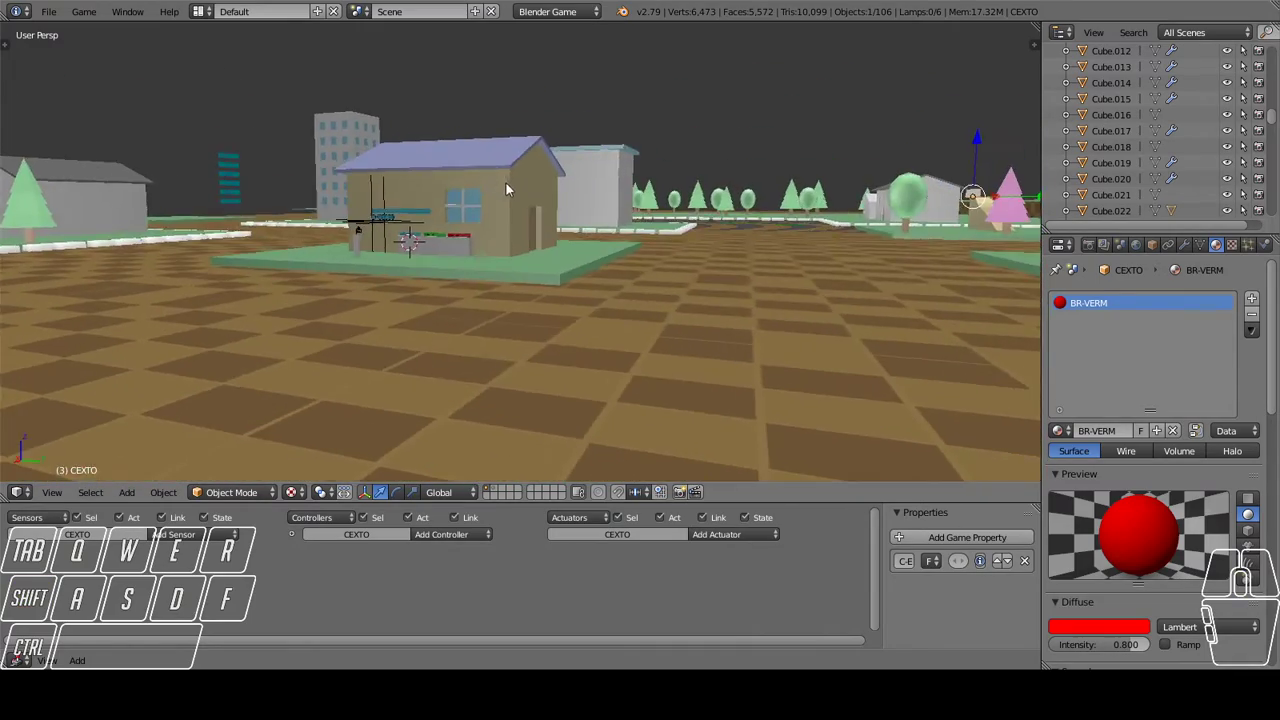
pyautogui.moveTo(442, 172); pyautogui.dragTo(582, 234)
pyautogui.middleClick(584, 233)
pyautogui.moveTo(442, 272); pyautogui.dragTo(620, 244)
pyautogui.moveTo(365, 256); pyautogui.dragTo(117, 254)
pyautogui.middleClick(317, 309)
pyautogui.moveTo(537, 283); pyautogui.dragTo(508, 280)
pyautogui.moveTo(508, 280); pyautogui.dragTo(504, 265)
pyautogui.middleClick(567, 288)
pyautogui.moveTo(275, 141); pyautogui.dragTo(76, 19)
# Load another project file and switch to its camera showing the A GIRL prompt with EU and MENINA blocks.
pyautogui.click(49, 11)
pyautogui.click(67, 47)
pyautogui.doubleClick(295, 497)
pyautogui.middleClick(485, 310)
pyautogui.middleClick(485, 303)
pyautogui.middleClick(559, 306)
pyautogui.moveTo(560, 306); pyautogui.dragTo(560, 306)
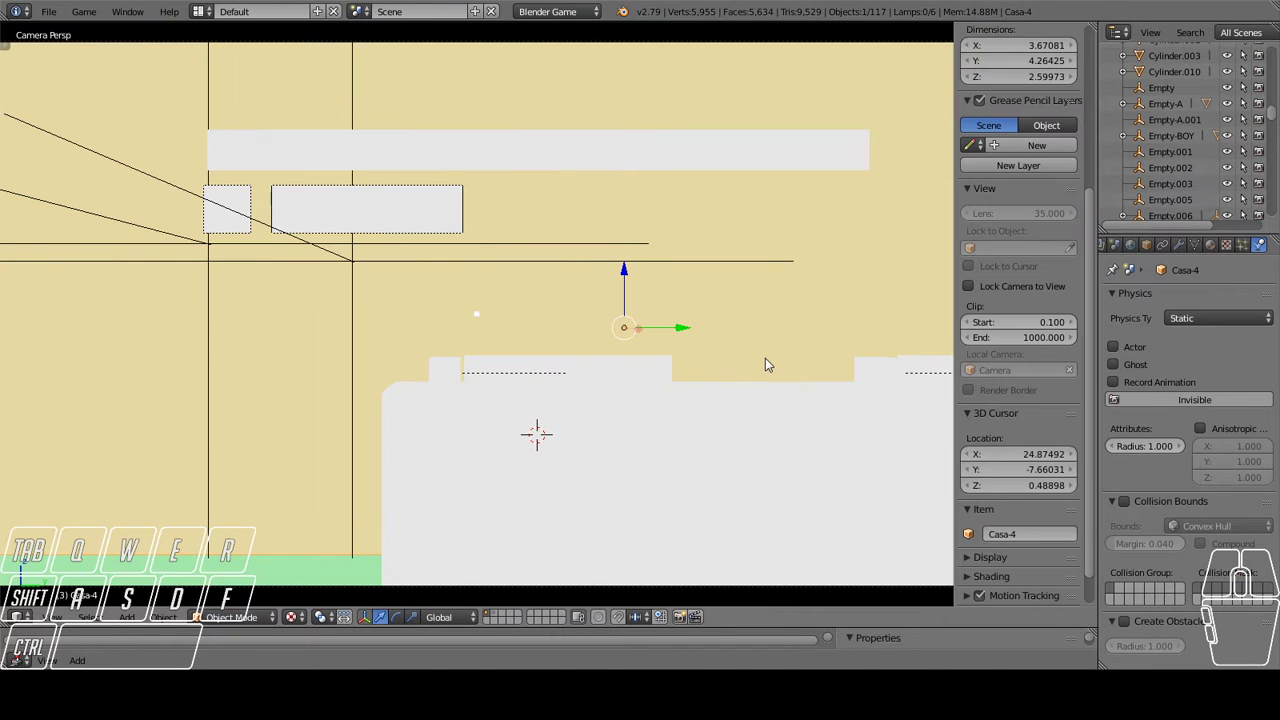
pyautogui.middleClick(996, 543)
pyautogui.middleClick(1007, 551)
pyautogui.click(980, 541)
pyautogui.click(984, 565)
pyautogui.click(985, 553)
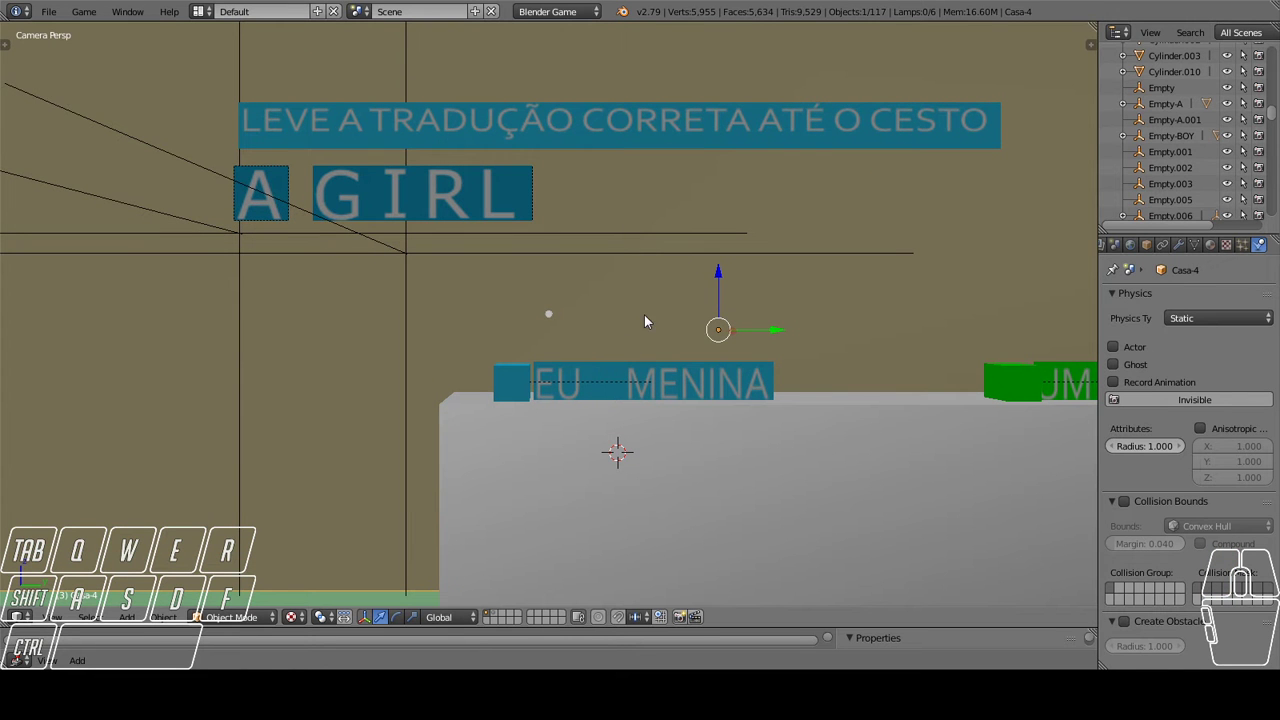
# Start the game and walk through the town past the A BOY signboard and grey house.
pyautogui.press('w')
pyautogui.press('d')
pyautogui.press('s')
pyautogui.press('a')
pyautogui.press('w')
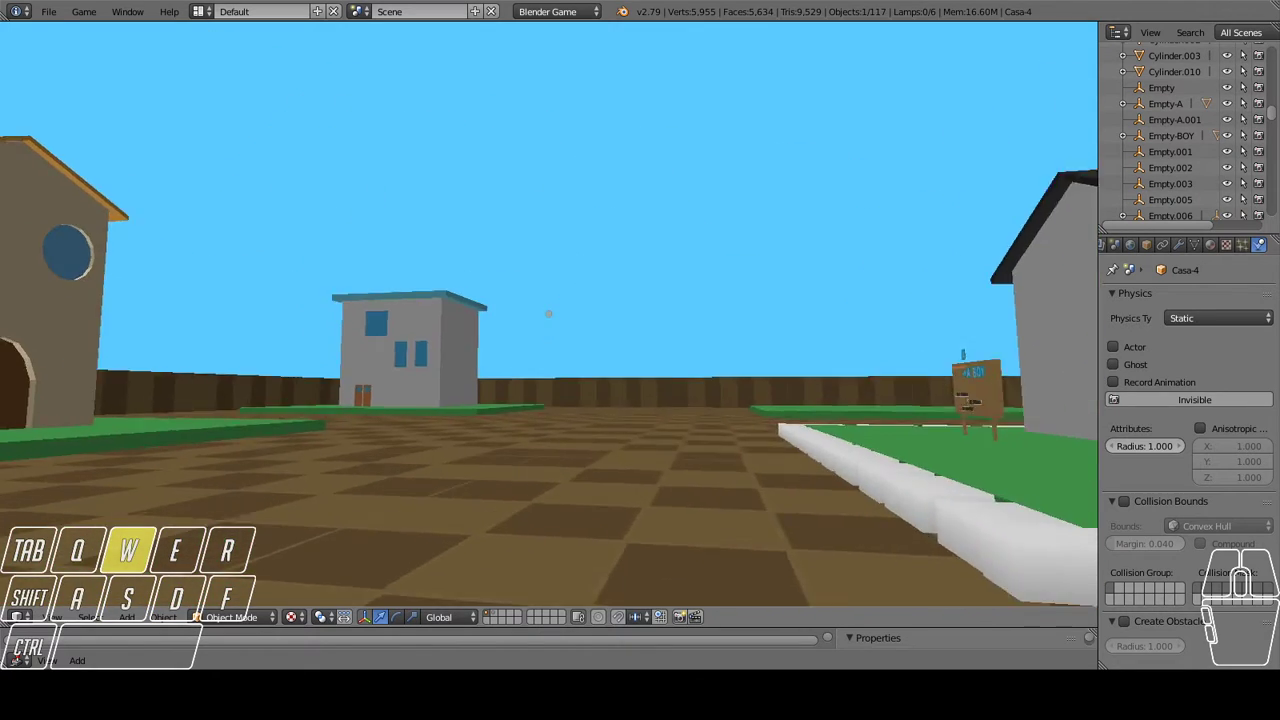
pyautogui.press('d')
pyautogui.press('a')
pyautogui.press('w')
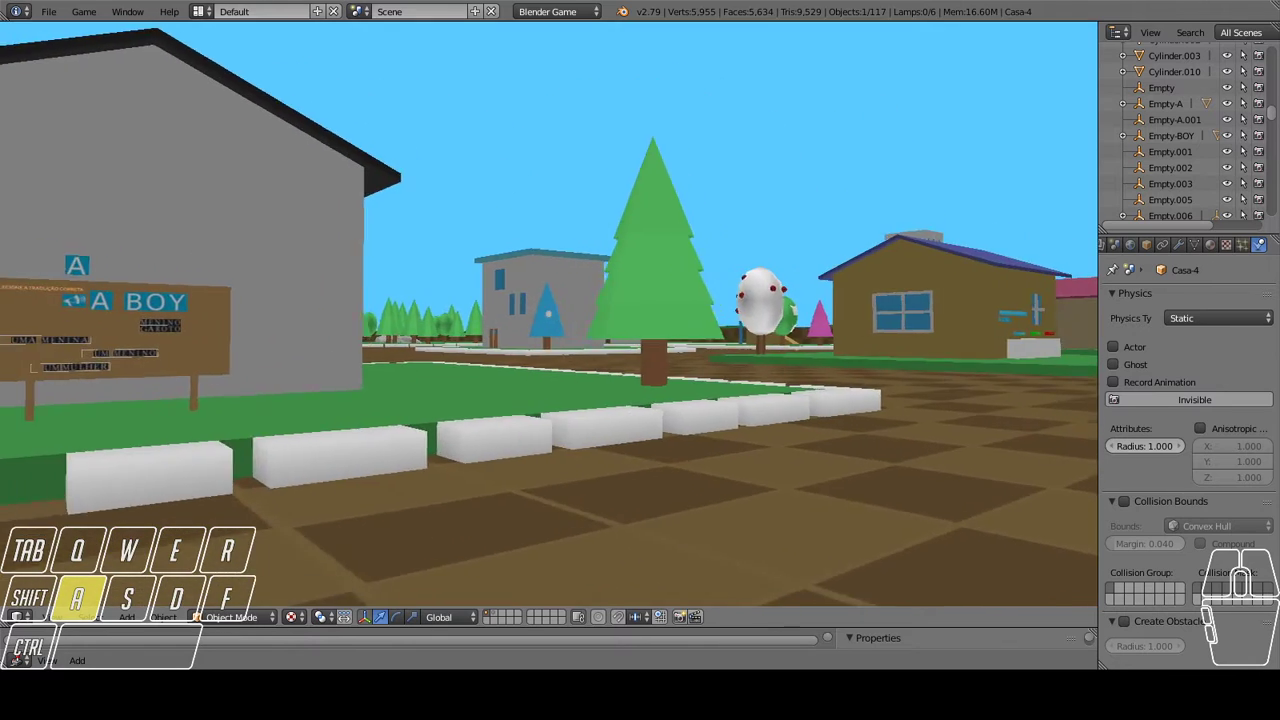
pyautogui.press('s')
pyautogui.press('d')
pyautogui.press('w')
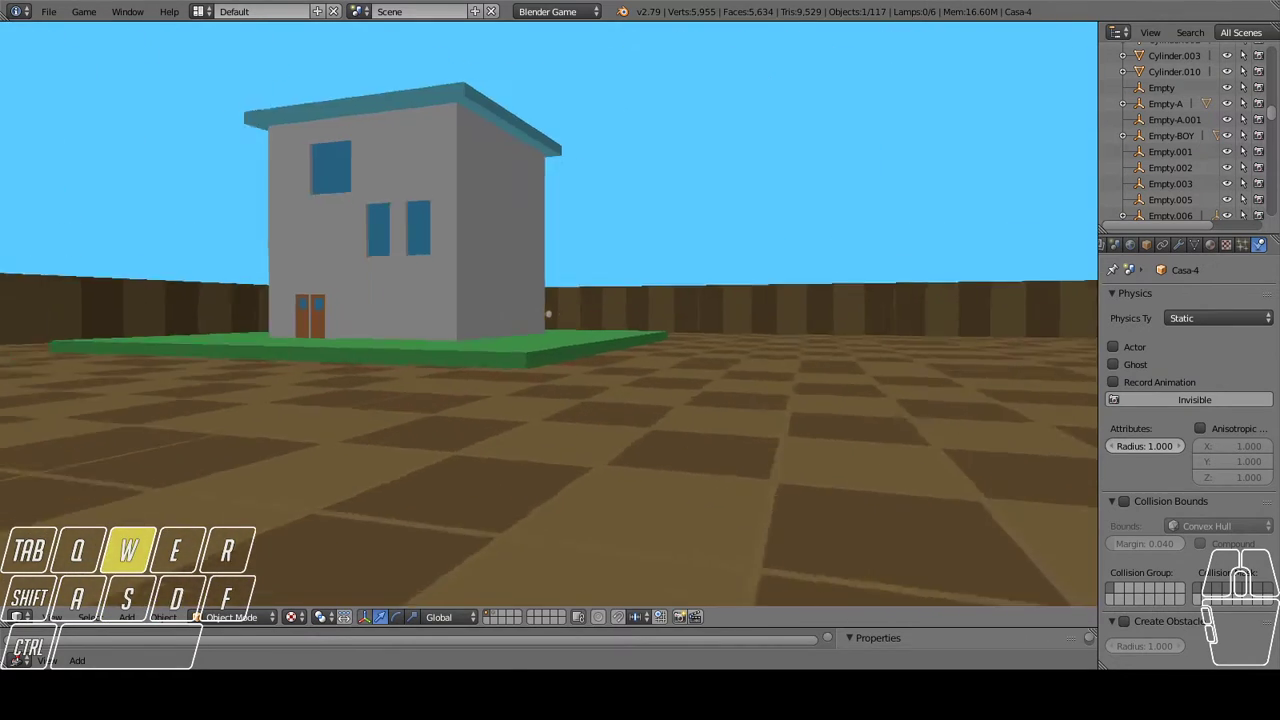
pyautogui.press('d')
# Cross the grass to the 'menina' quiz and line up to read its question sign.
pyautogui.press('d')
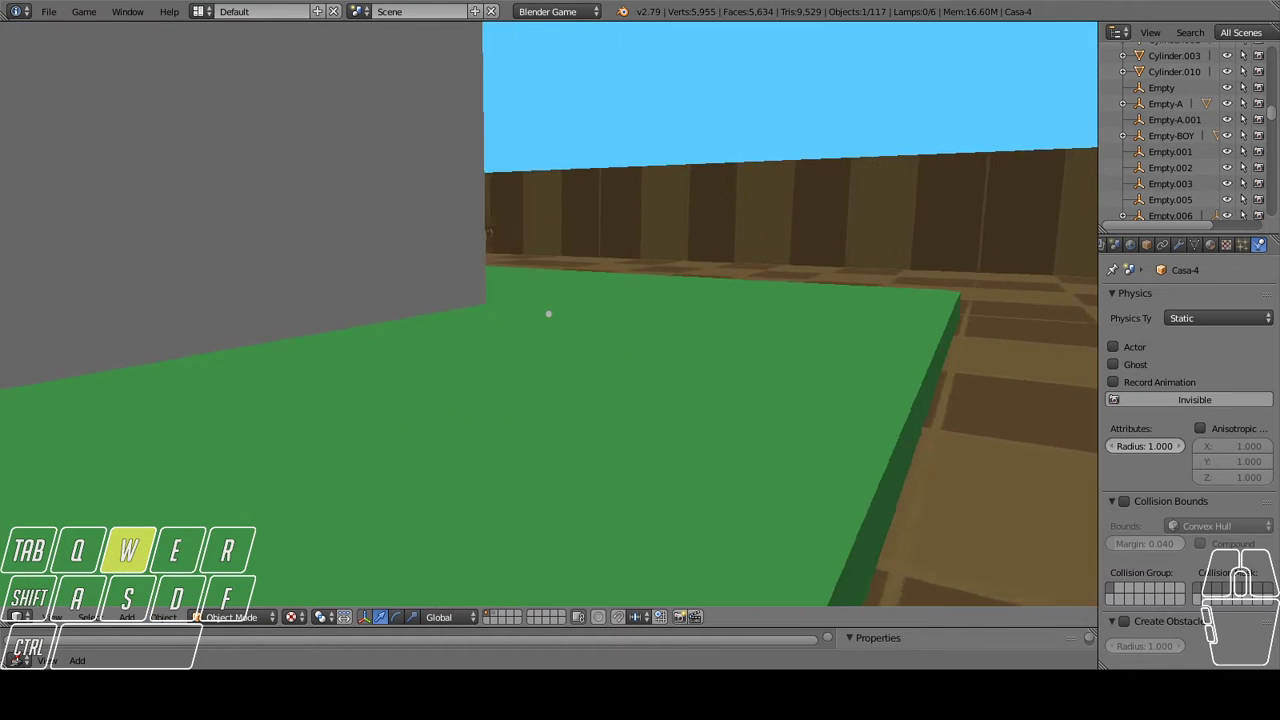
pyautogui.press('d')
pyautogui.press('d')
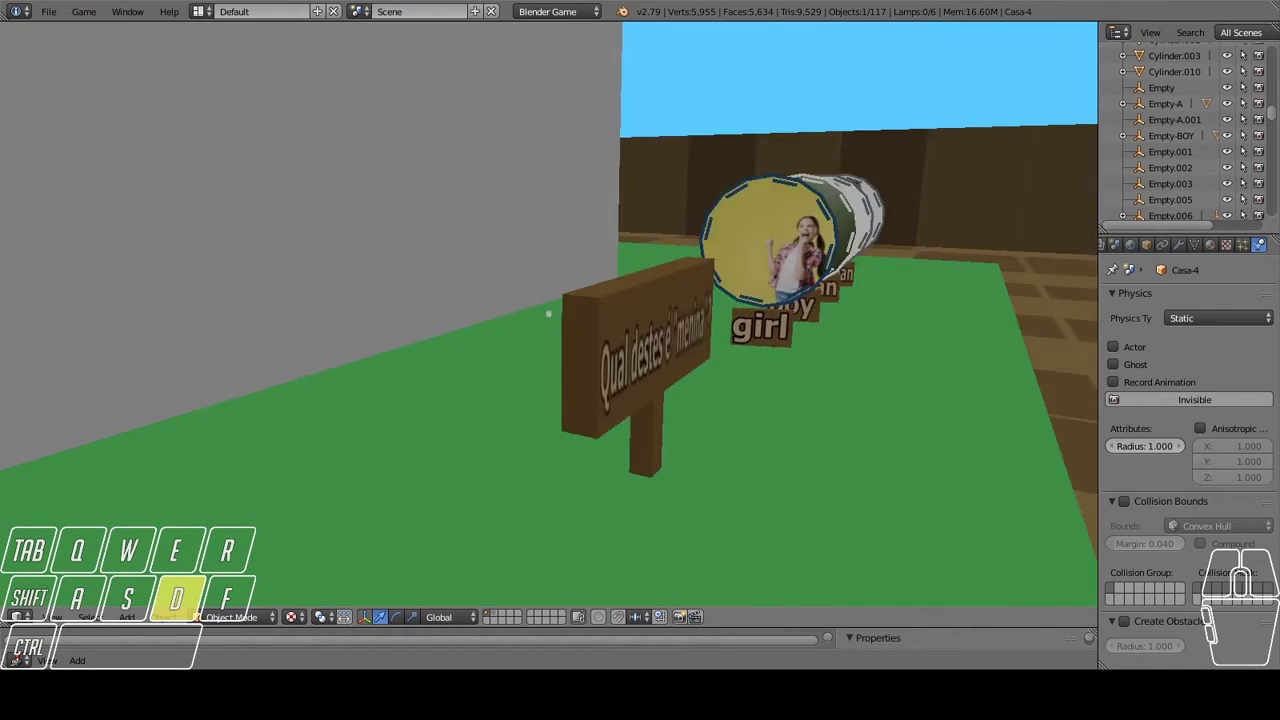
pyautogui.press('s')
pyautogui.press('d')
pyautogui.press('w')
pyautogui.press('d')
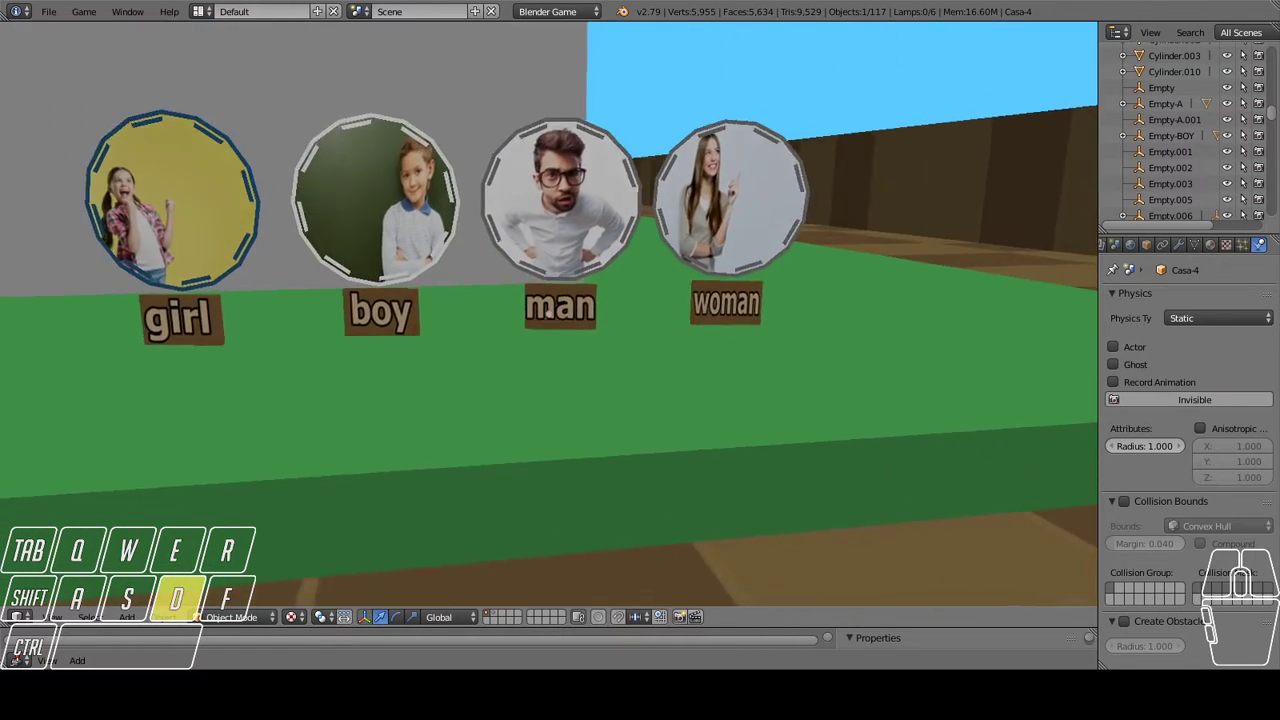
pyautogui.press('a')
pyautogui.press('w')
pyautogui.press('a')
pyautogui.press('a')
pyautogui.press('d')
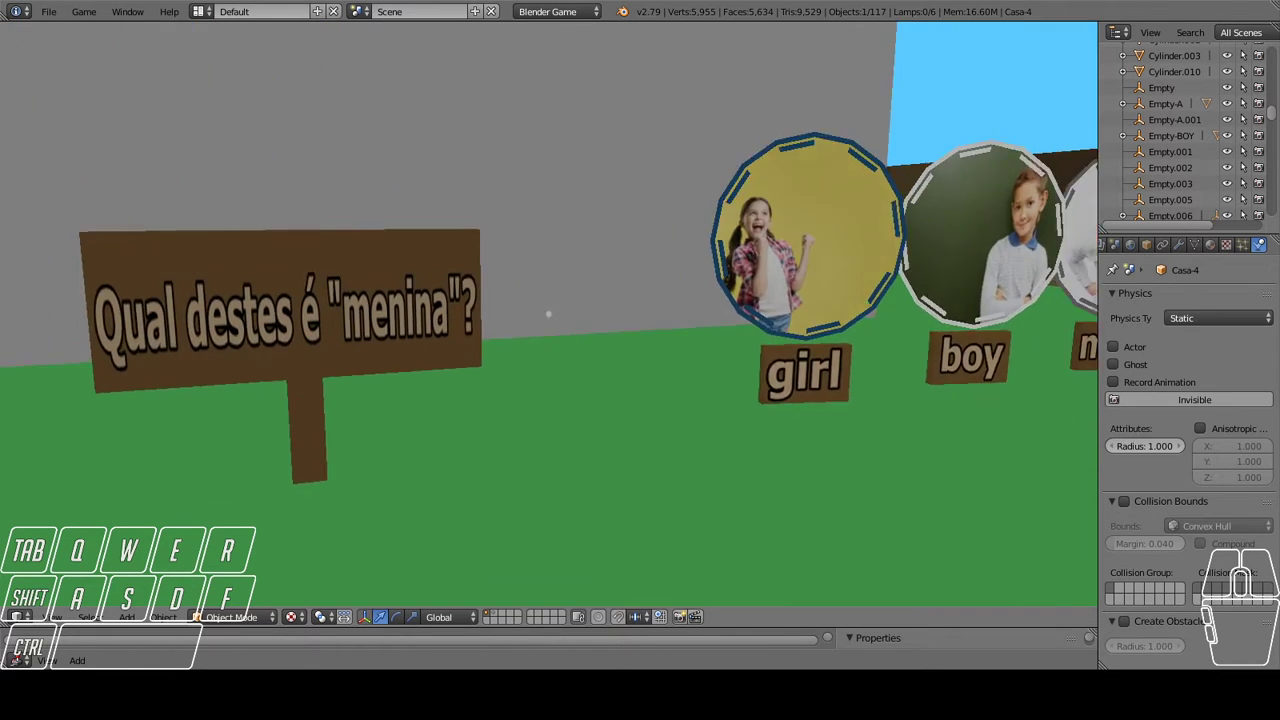
# Look along the picture choices and walk right up to the girl and boy pictures.
pyautogui.press('d')
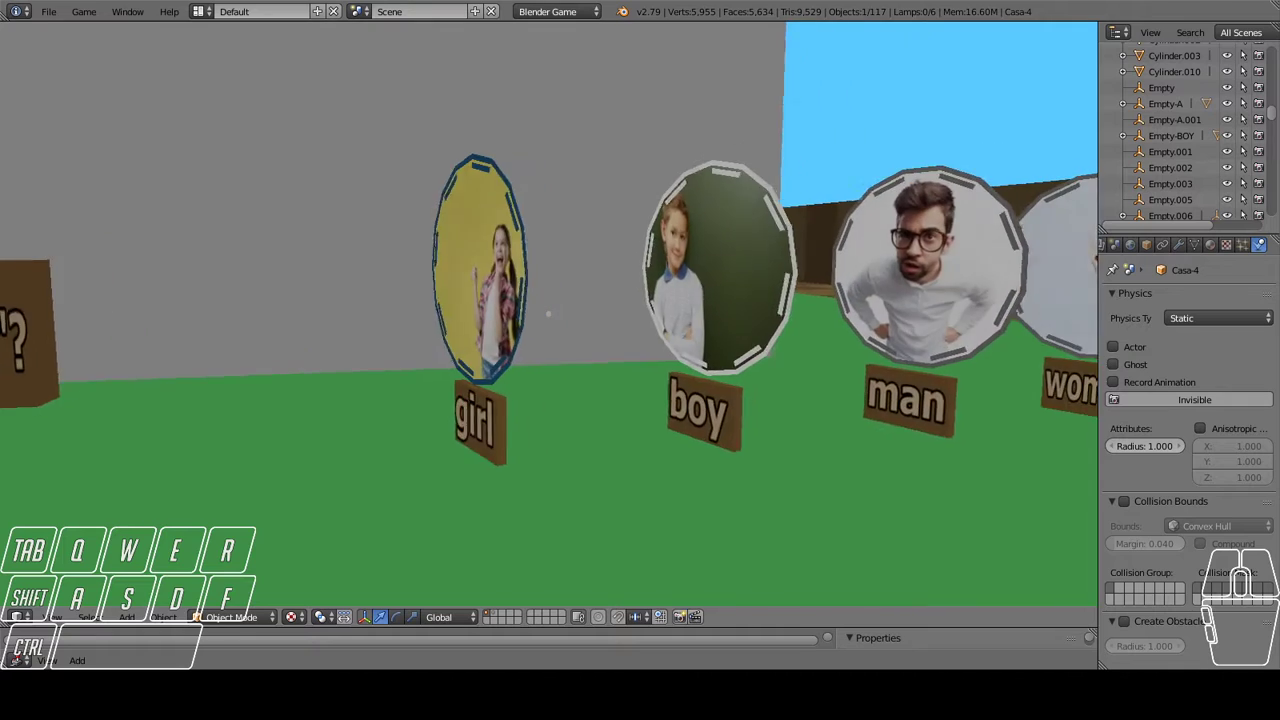
pyautogui.press('d')
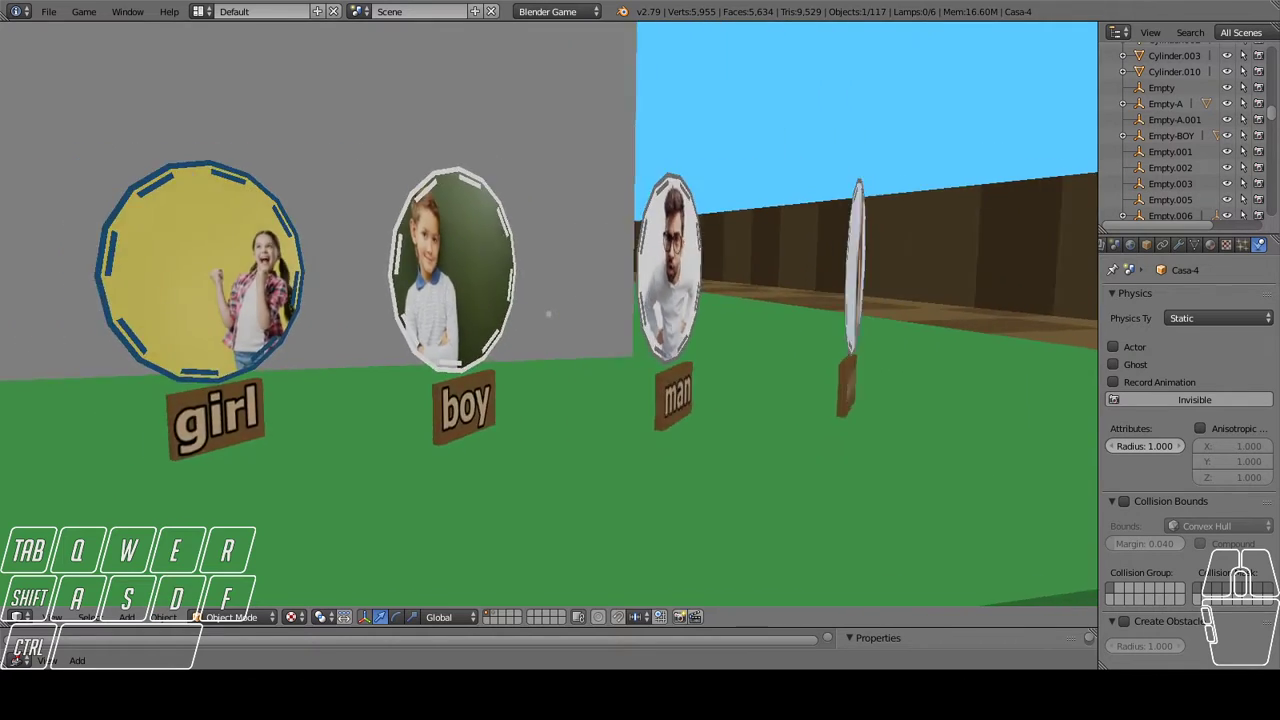
pyautogui.press('a')
pyautogui.press('a')
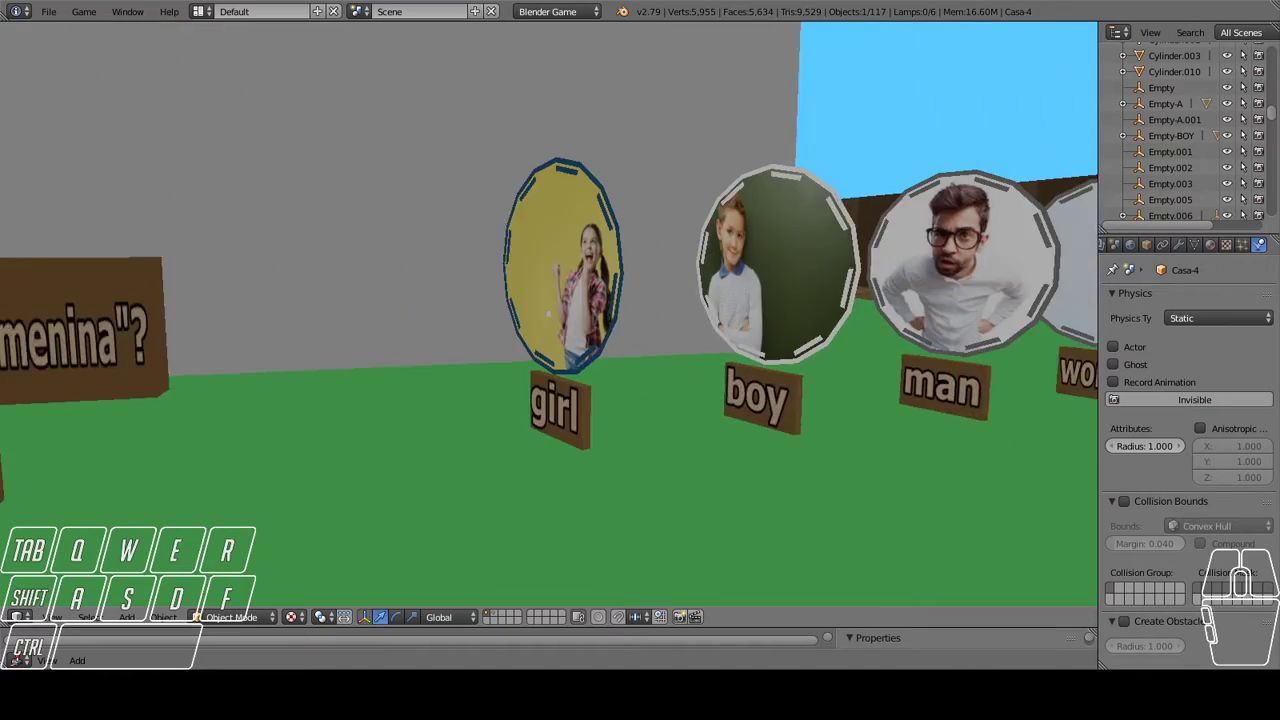
pyautogui.press('d')
pyautogui.press('d')
pyautogui.press('w')
pyautogui.press('a')
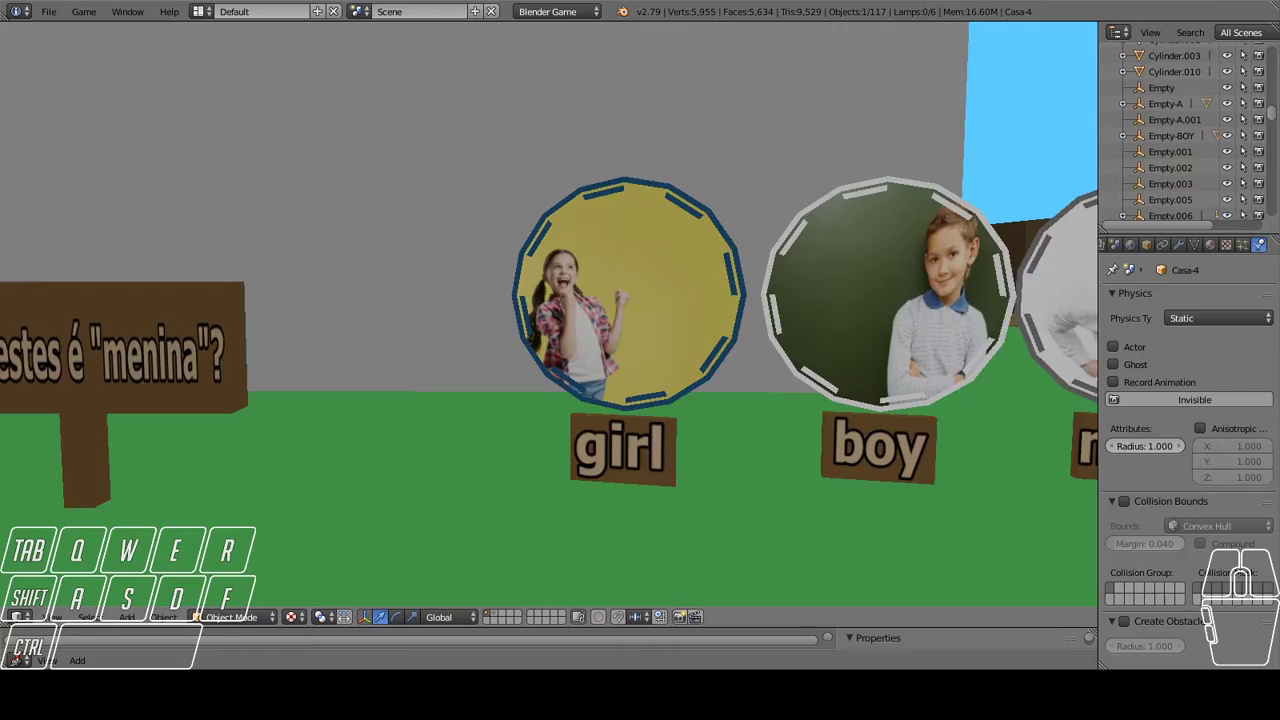
pyautogui.press('w')
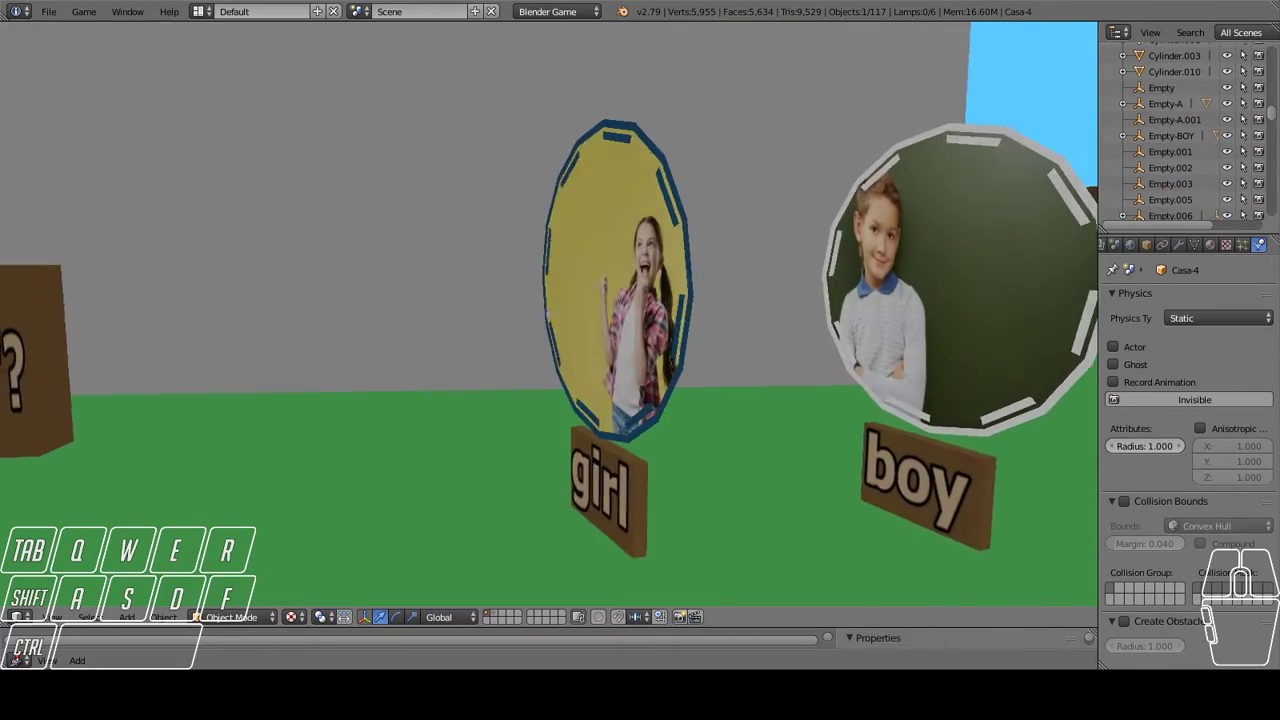
pyautogui.press('d')
pyautogui.press('a')
pyautogui.press('w')
pyautogui.press('d')
pyautogui.press('a')
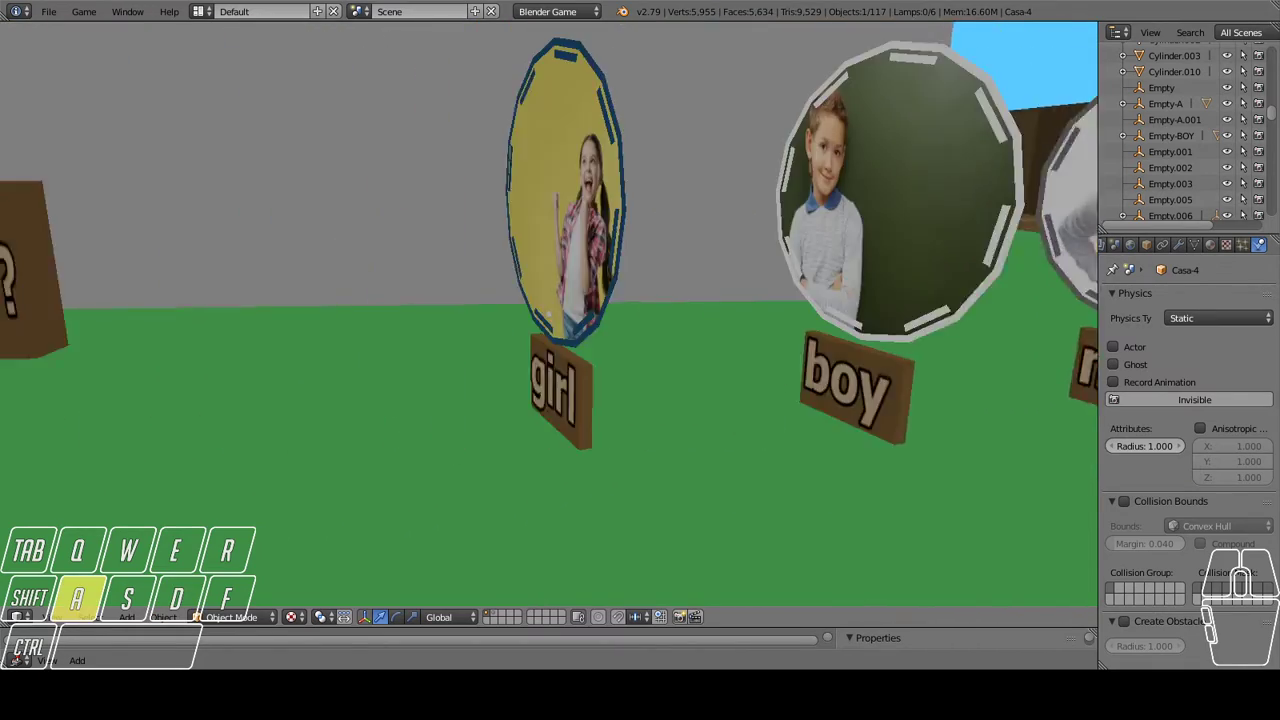
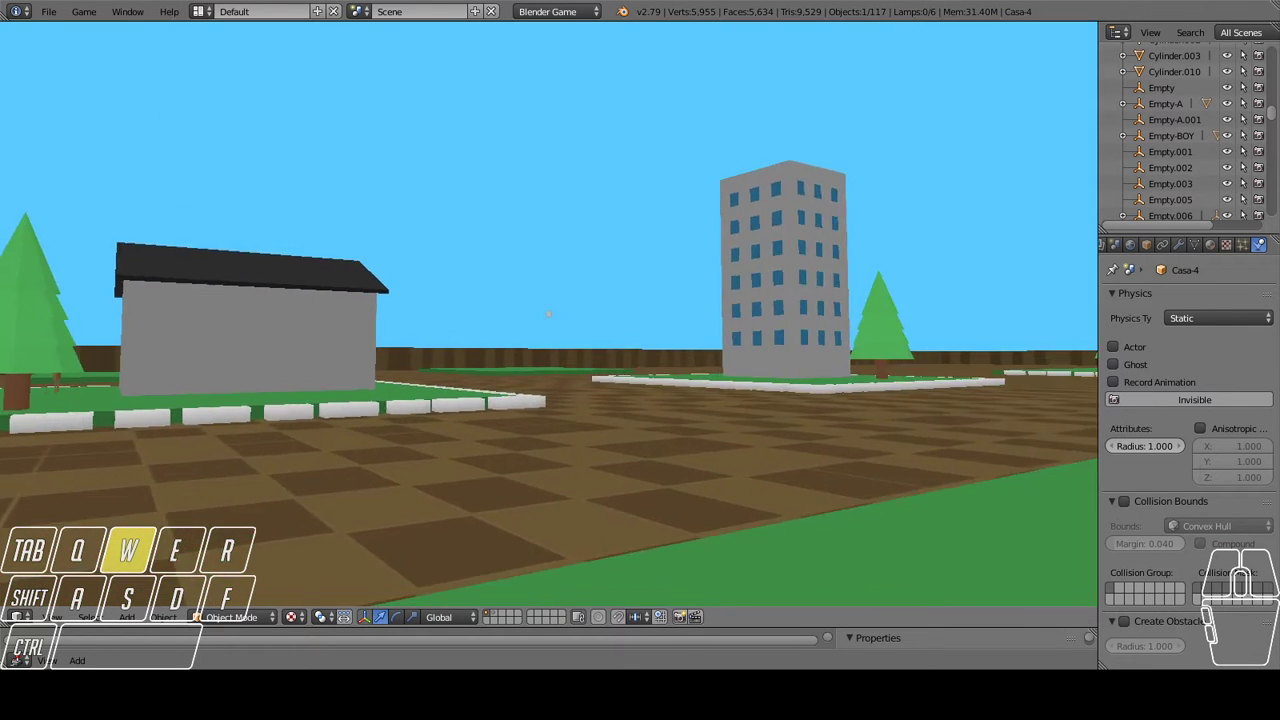
# Cross the town square past the grey house to the 'menino' quiz sign by the fence.
pyautogui.press('d')
pyautogui.press('d')
pyautogui.press('w')
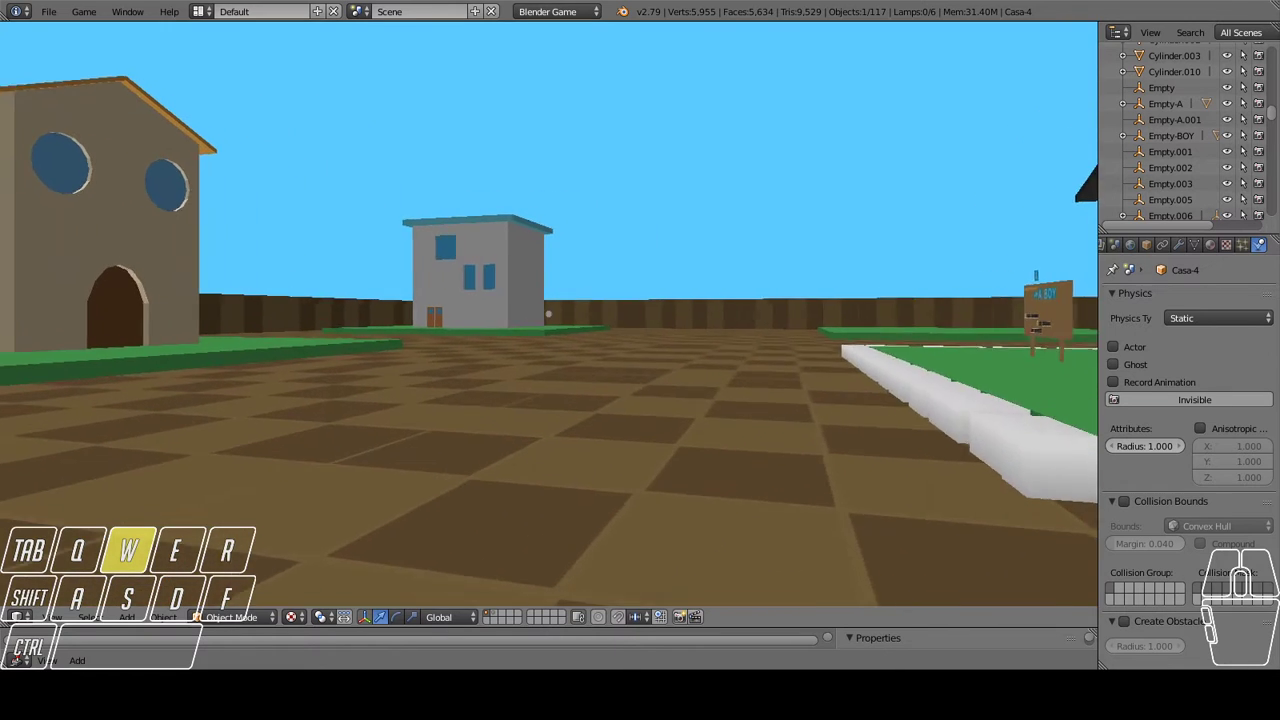
pyautogui.press('a')
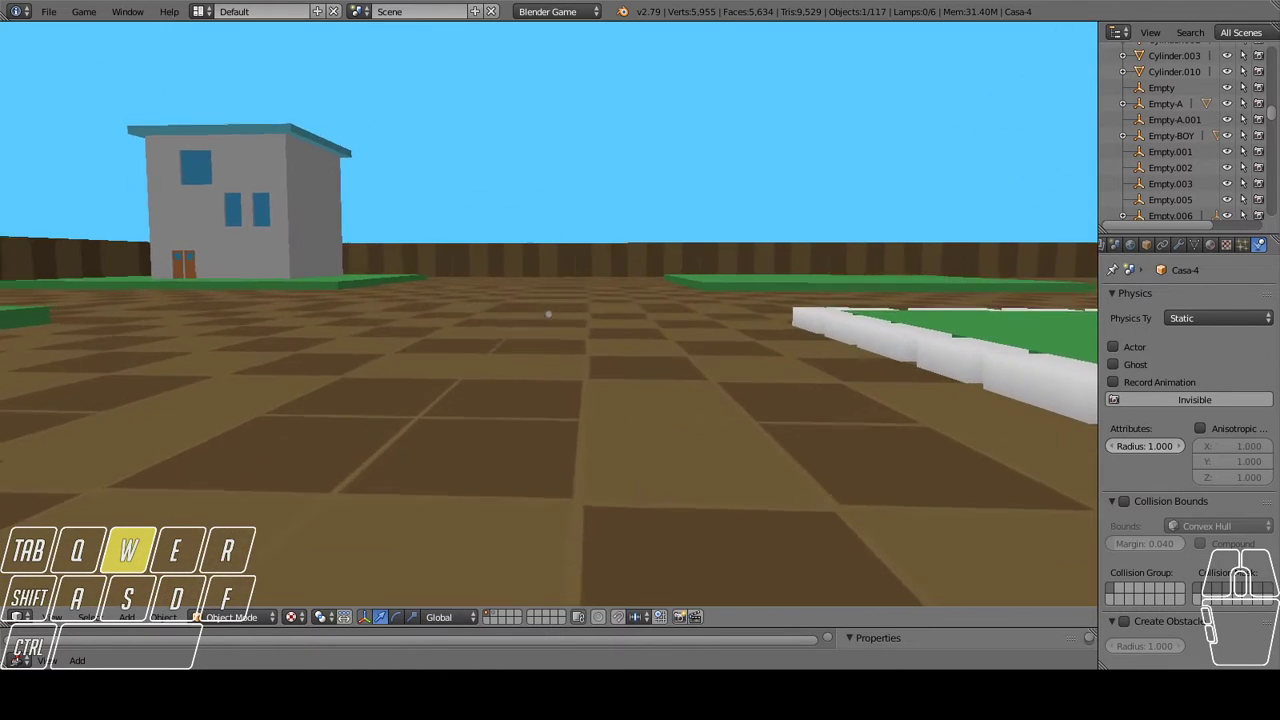
pyautogui.press('a')
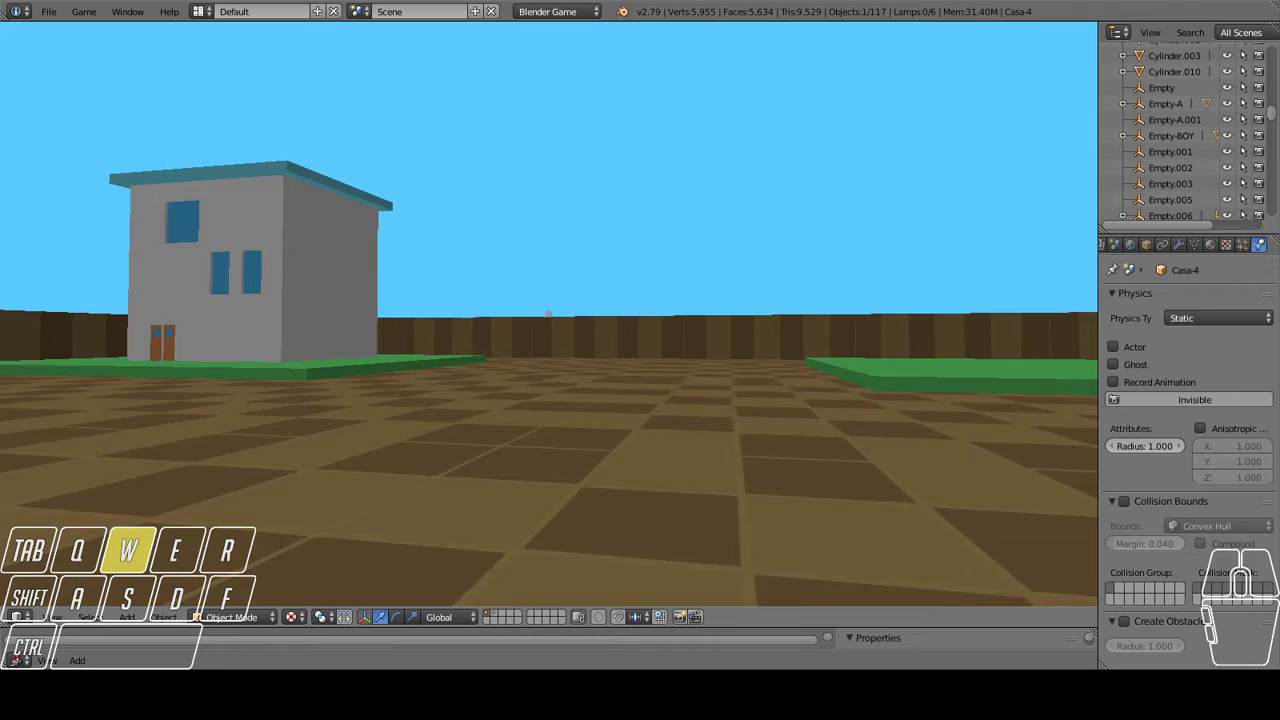
pyautogui.press('d')
pyautogui.press('s')
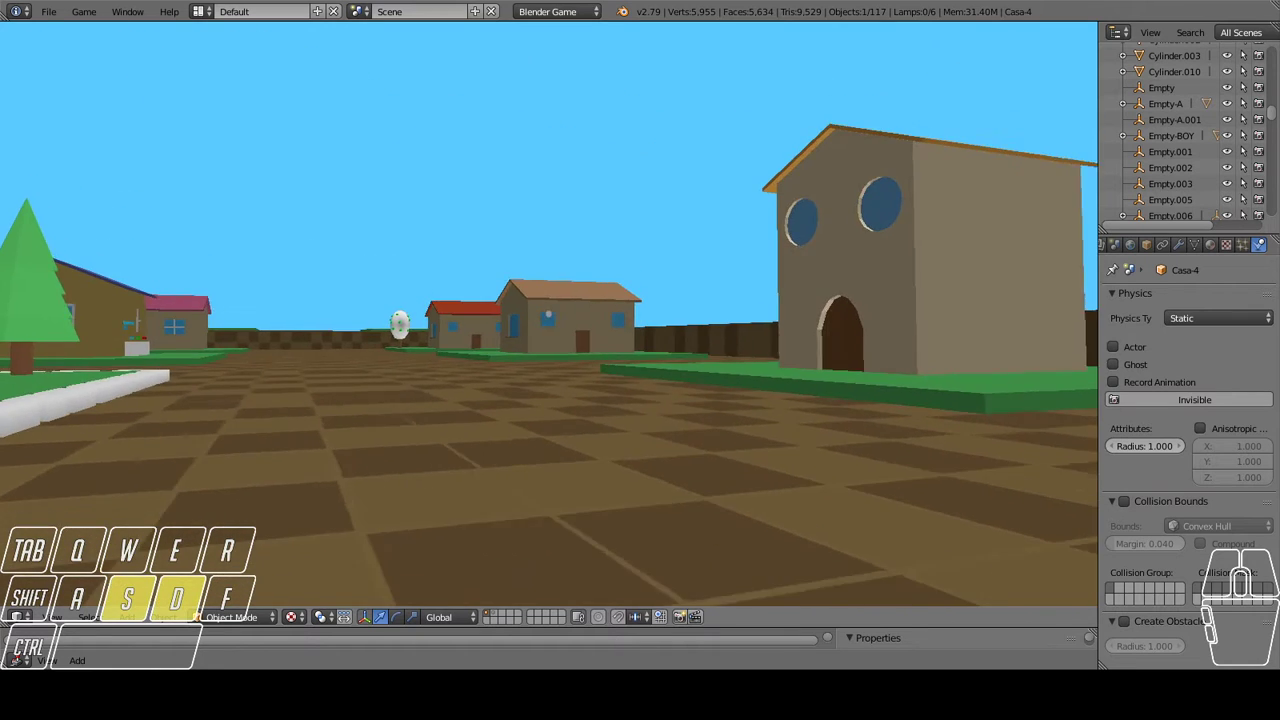
pyautogui.press('d')
pyautogui.press('w')
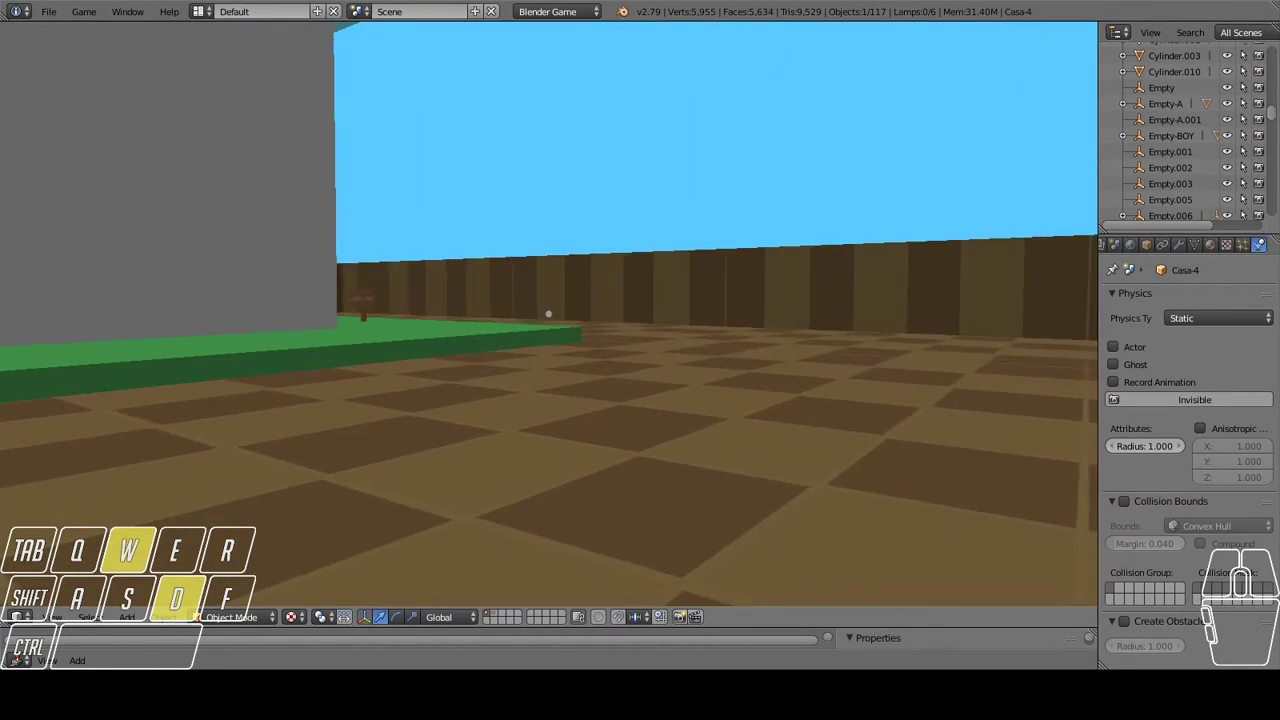
pyautogui.press('d')
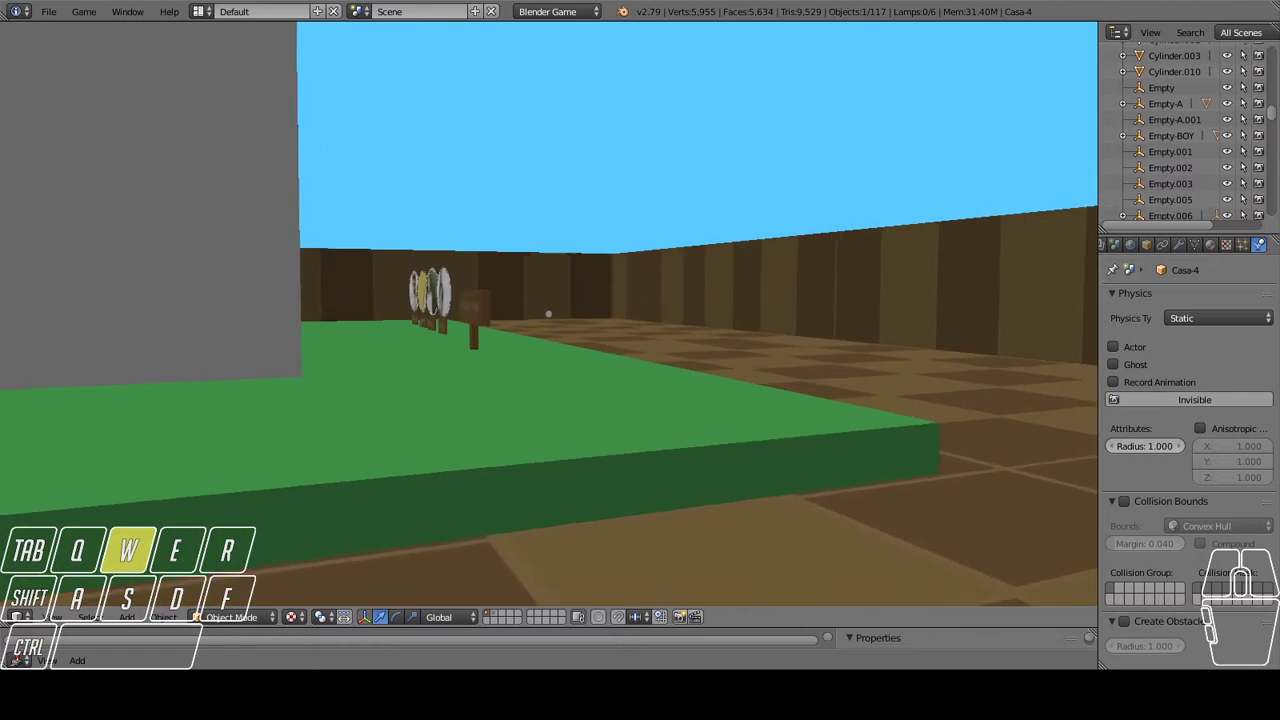
pyautogui.press('space')
pyautogui.press('d')
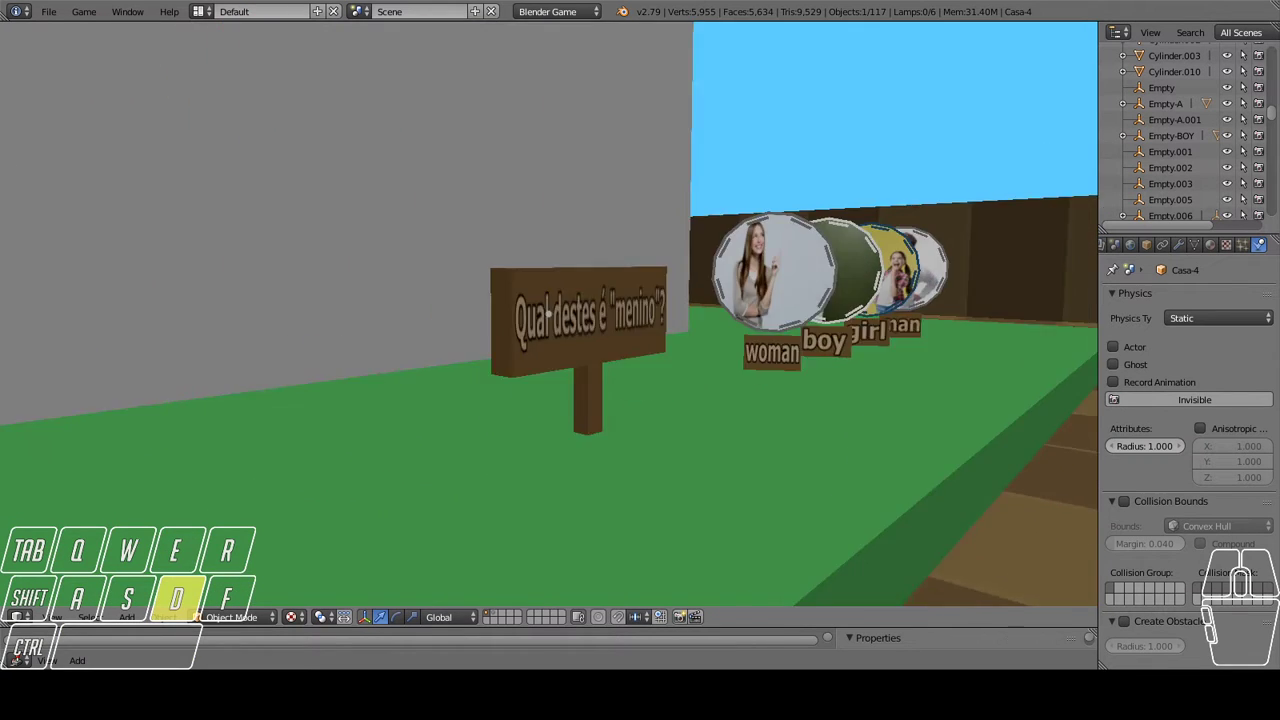
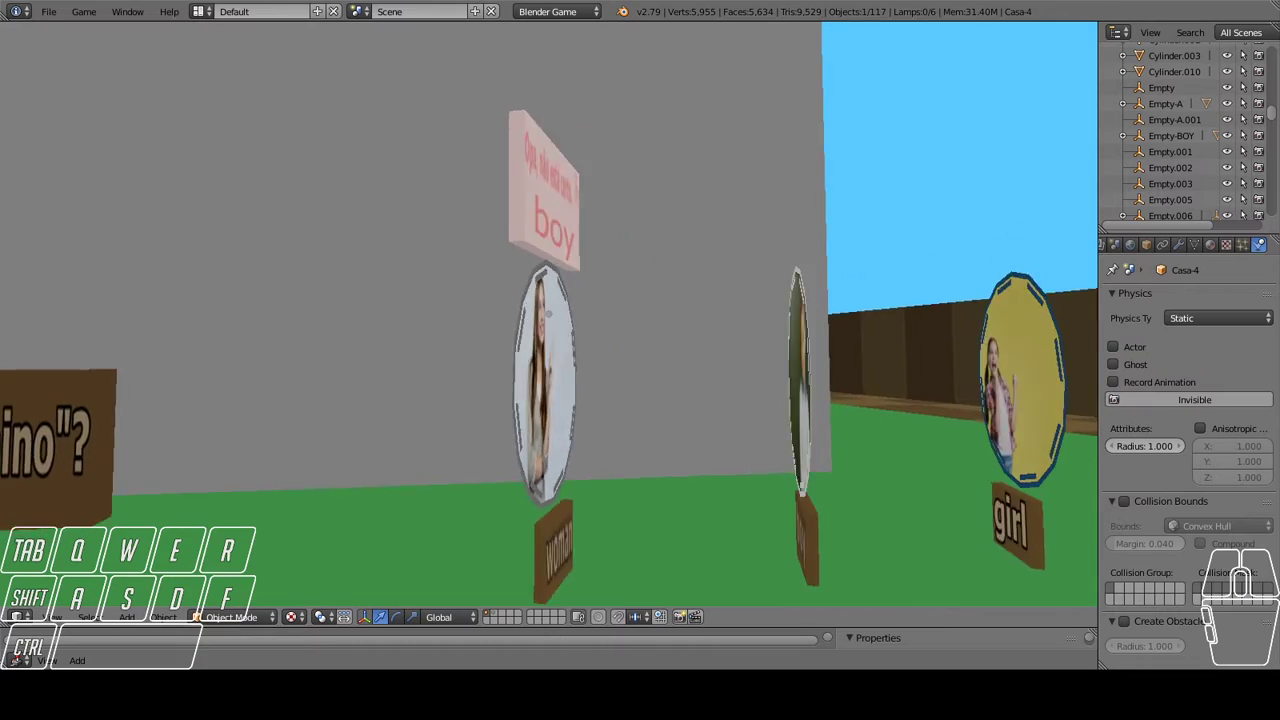
# Read the 'Opa, não está certo.' feedback sign, then back away from the picture choices.
pyautogui.press('w')
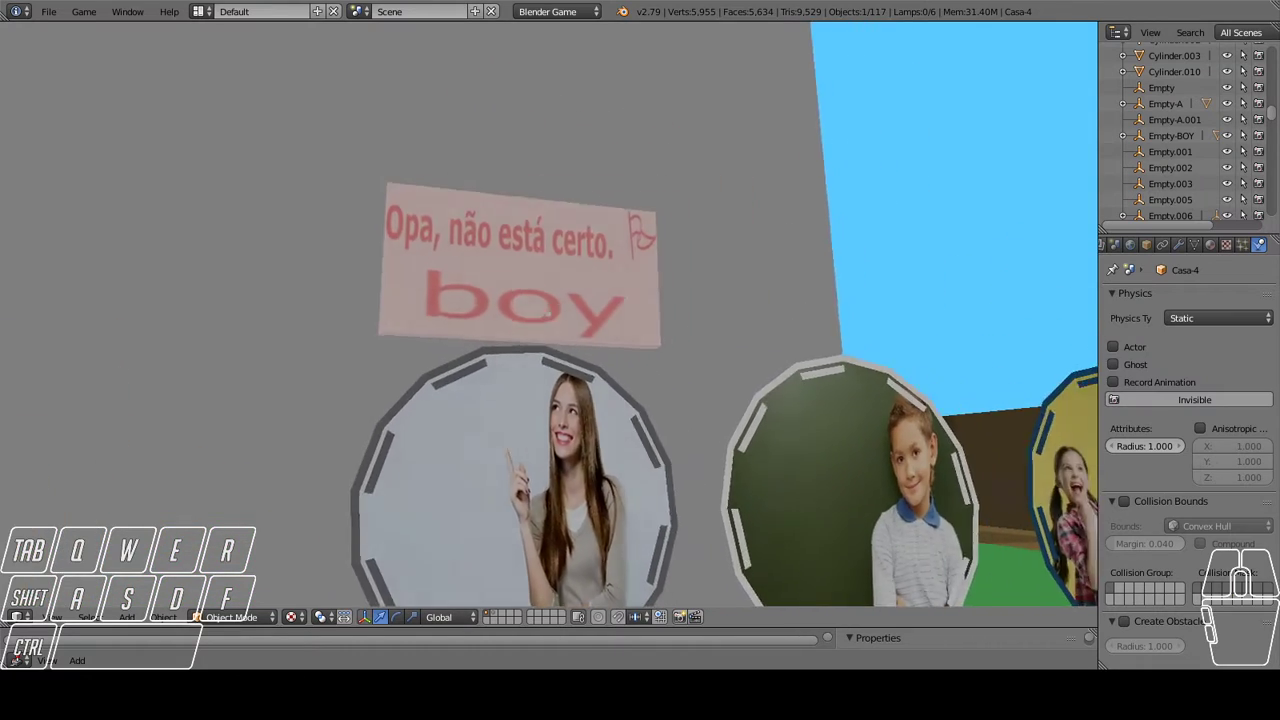
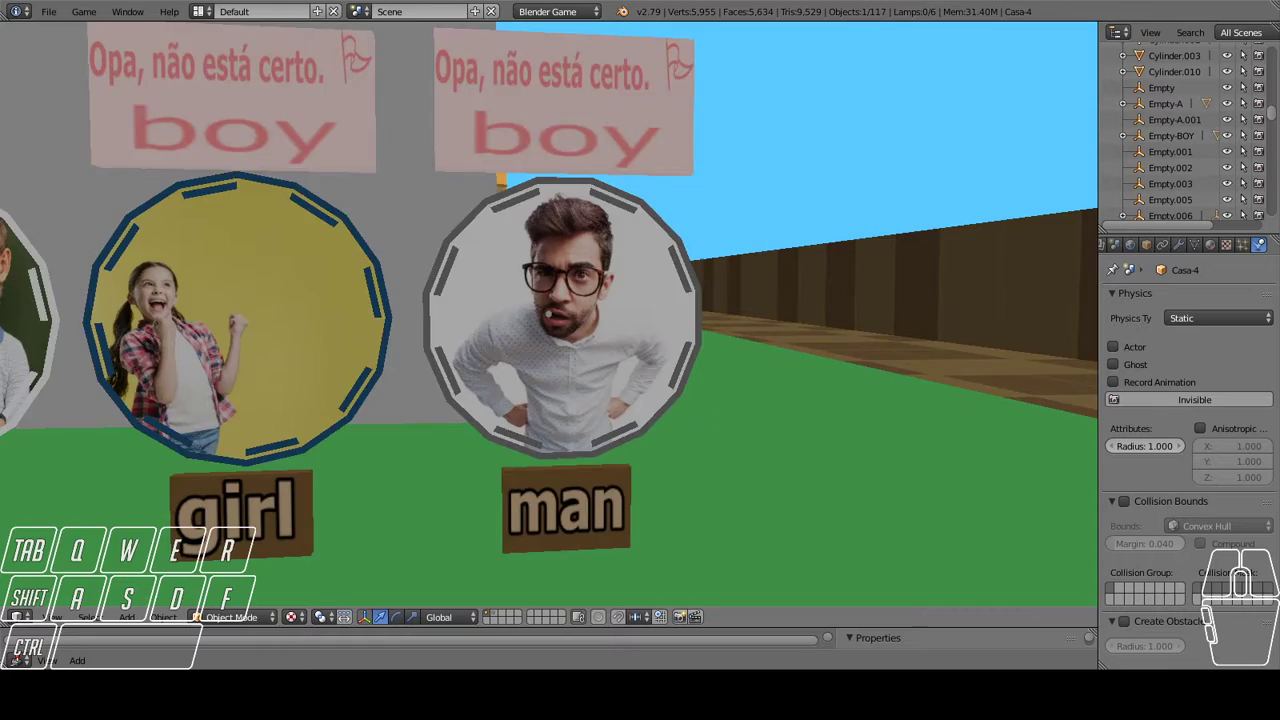
pyautogui.press('a')
pyautogui.press('s')
pyautogui.press('w')
pyautogui.press('a')
pyautogui.press('s')
pyautogui.press('d')
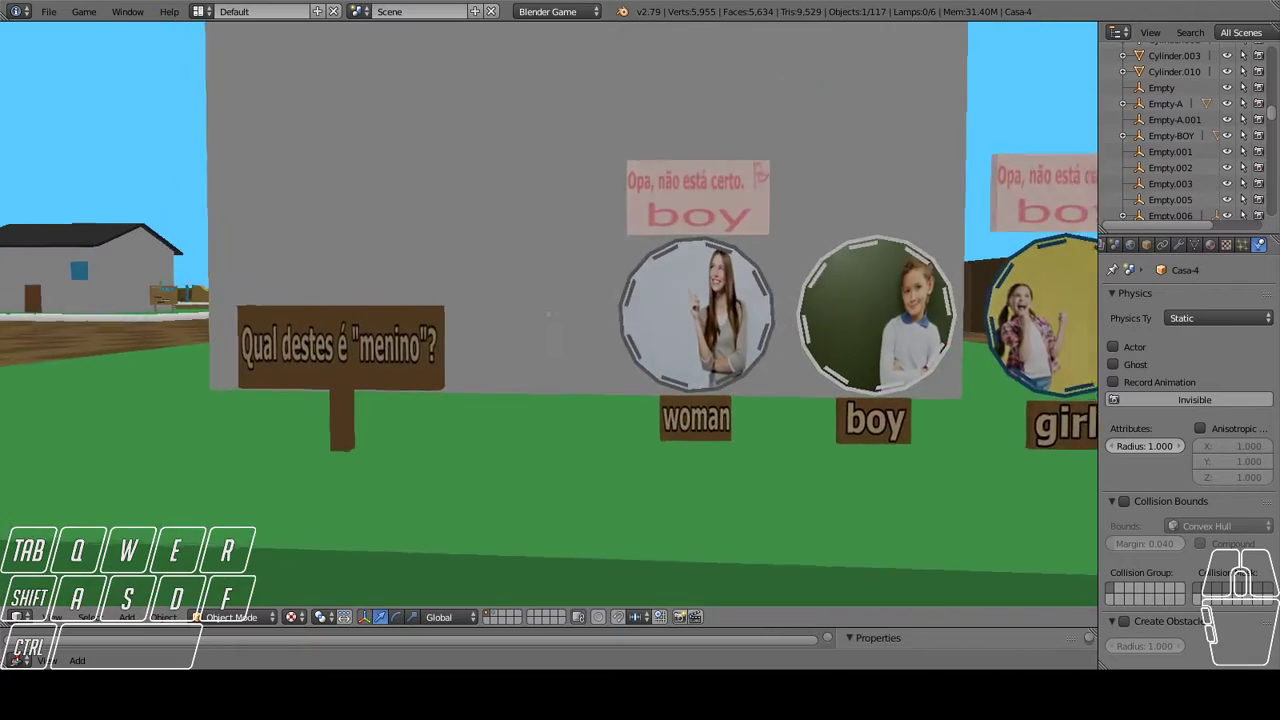
# Turn away from the quiz and walk off across the town square.
pyautogui.press('w')
pyautogui.press('a')
pyautogui.press('d')
pyautogui.press('a')
pyautogui.press('w')
pyautogui.press('a')
pyautogui.press('space')
# Walk the player into the town, up to the A BOY board and along the house wall to its corner.
pyautogui.press('w')
pyautogui.press('a')
pyautogui.press('d')
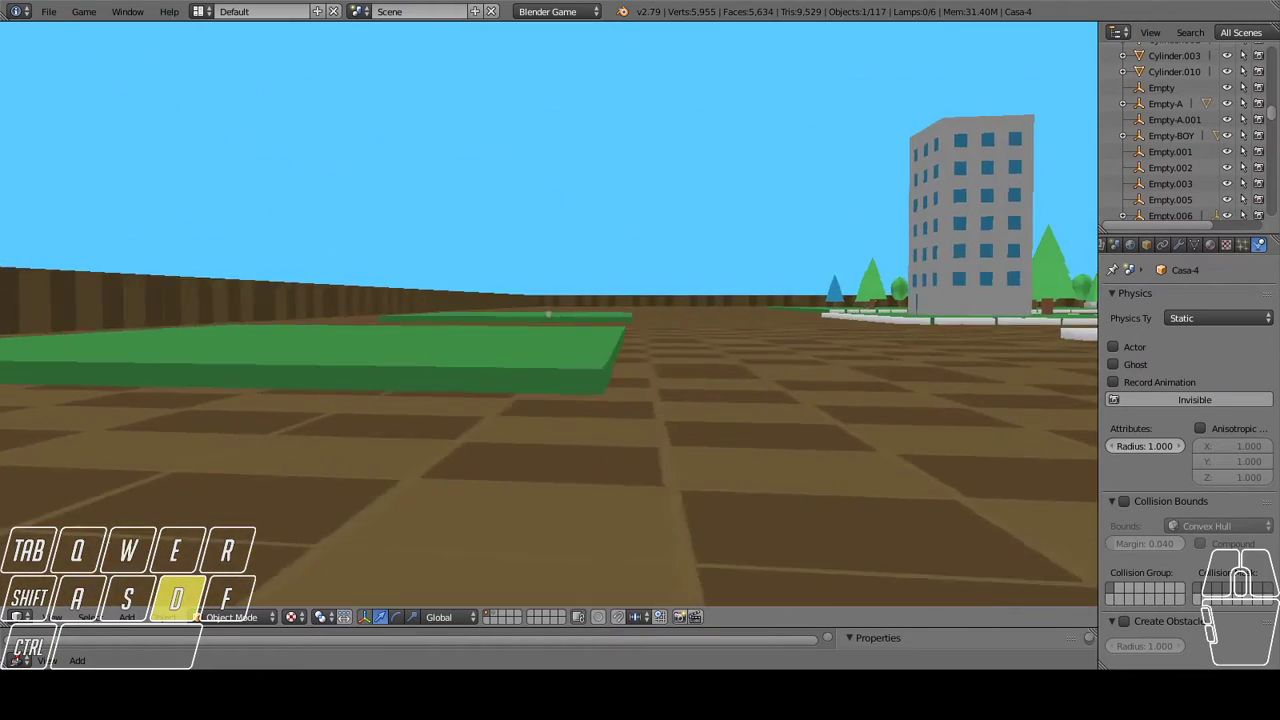
pyautogui.press('w')
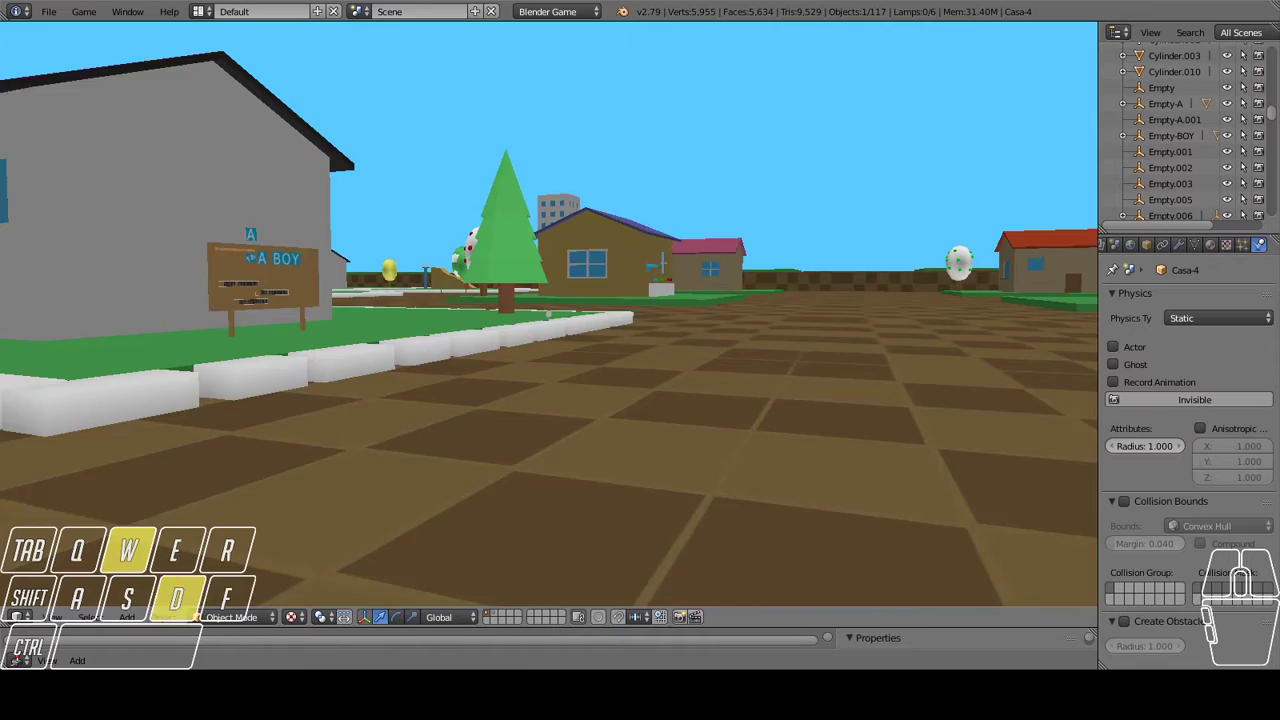
pyautogui.press('d')
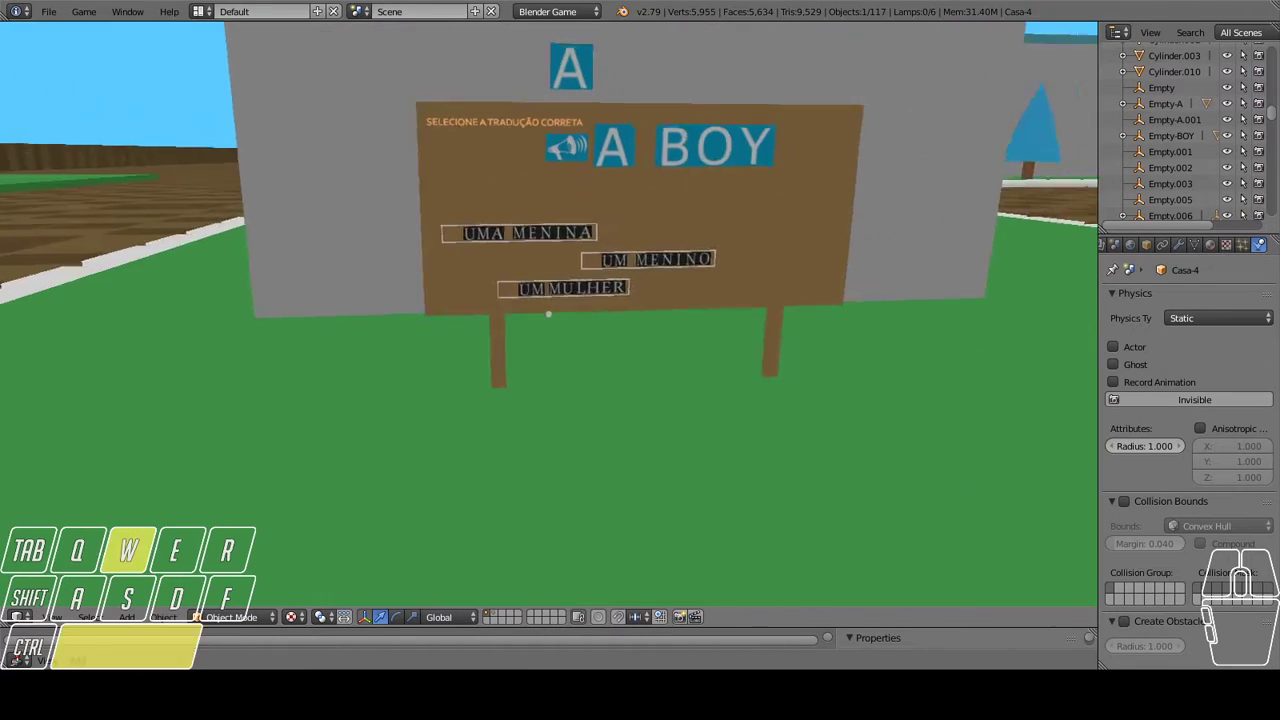
pyautogui.press('w')
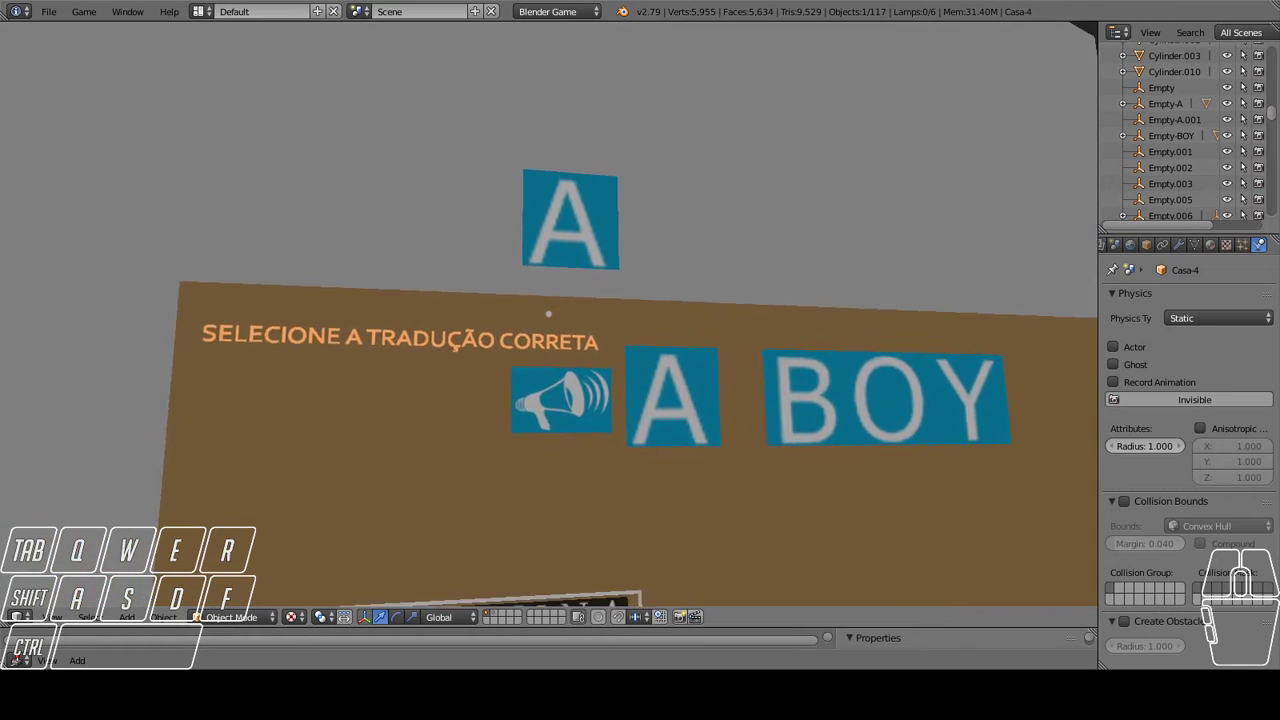
pyautogui.press('w')
pyautogui.press('s')
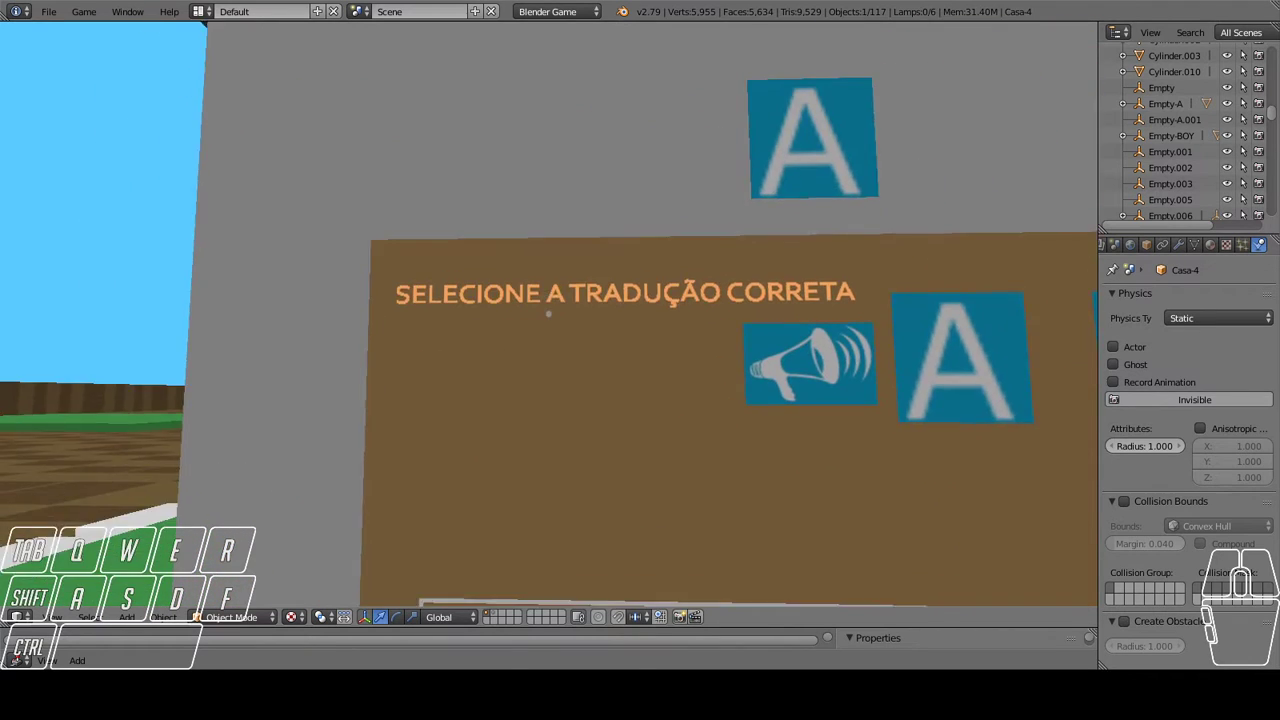
# Step out to view the house and town, then turn back and walk up close to the A BOY sign.
pyautogui.press('d')
pyautogui.press('s')
pyautogui.press('a')
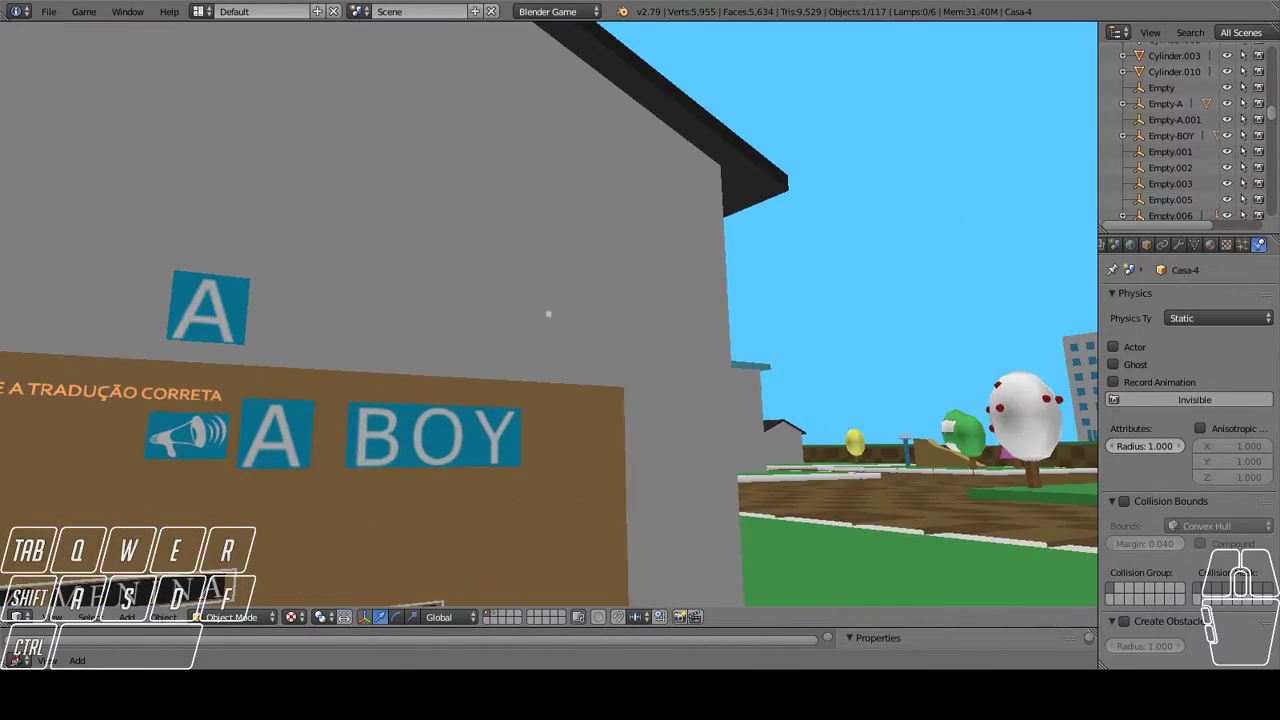
pyautogui.press('w')
pyautogui.press('w')
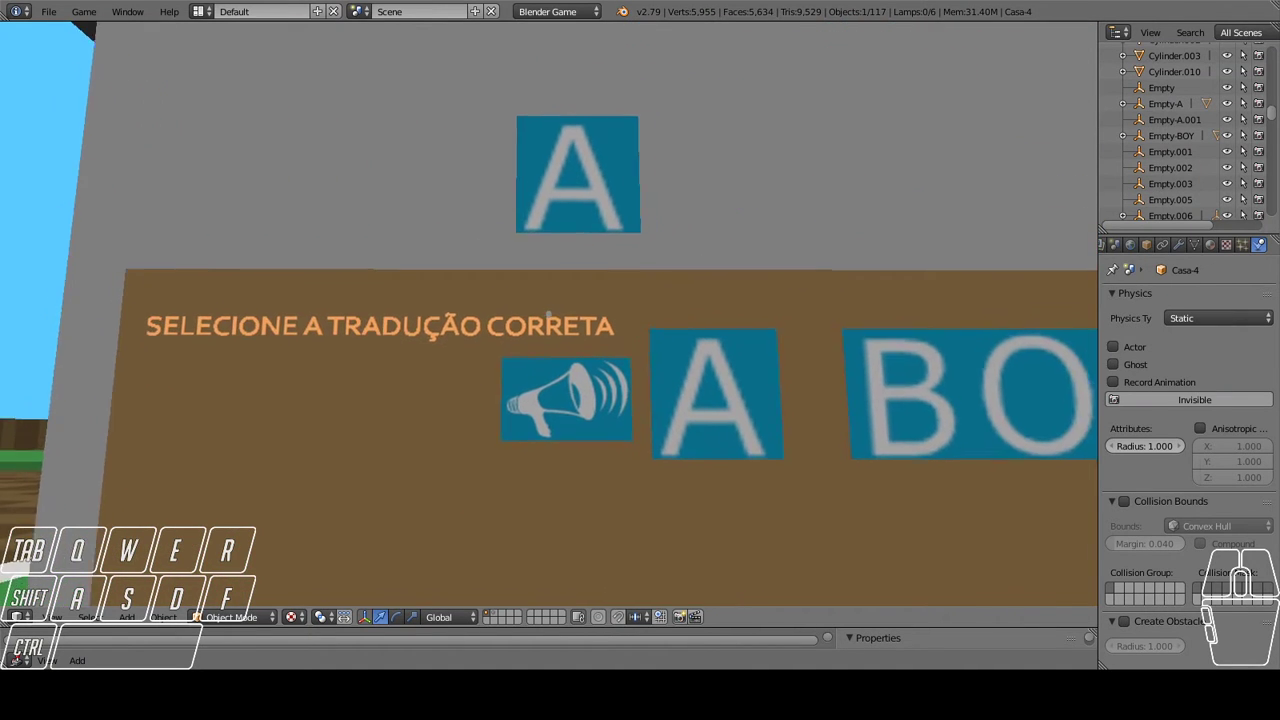
pyautogui.press('w')
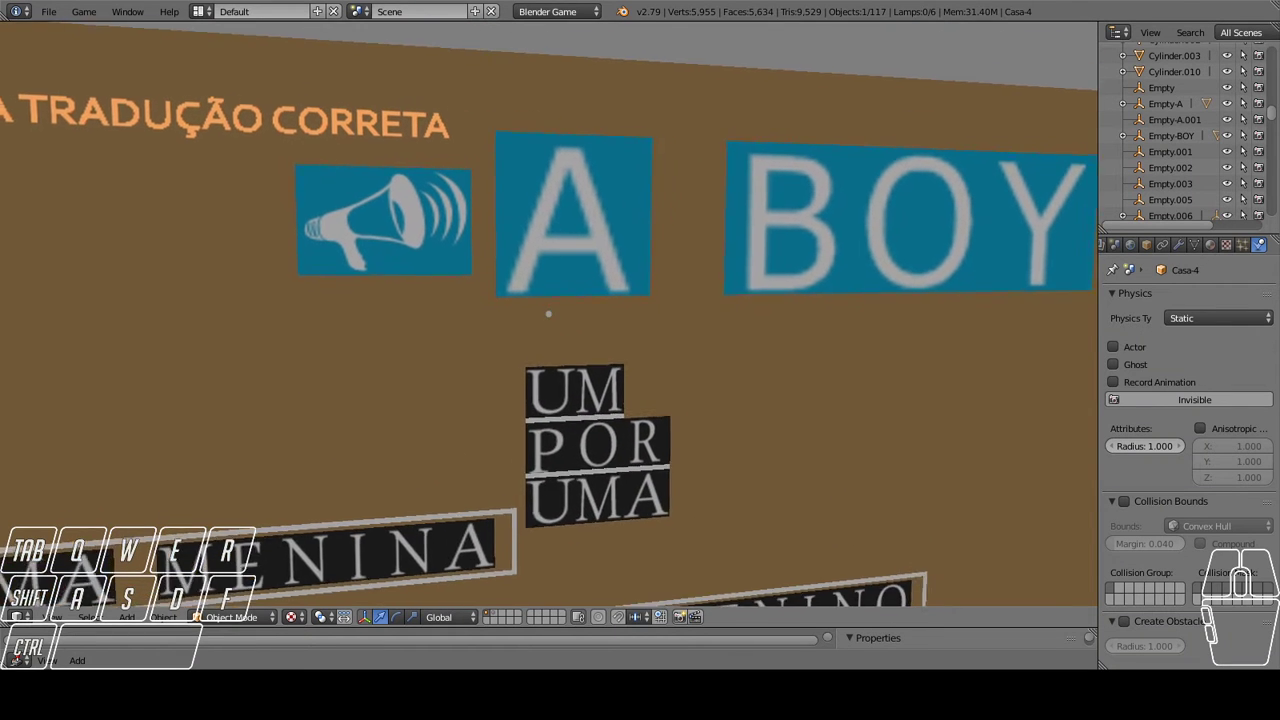
# Move in on the A BOY board until the UMA MENINA, UM MENINO and UM MULHER strips show up close.
pyautogui.press('d')
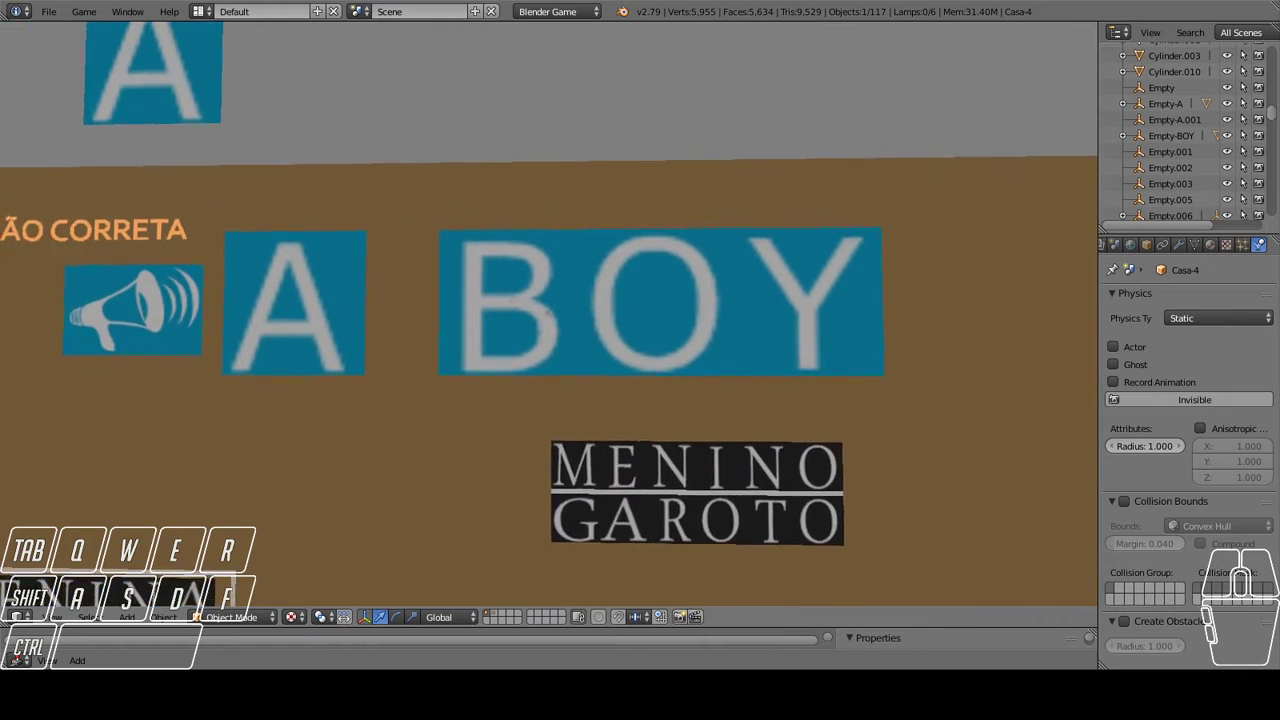
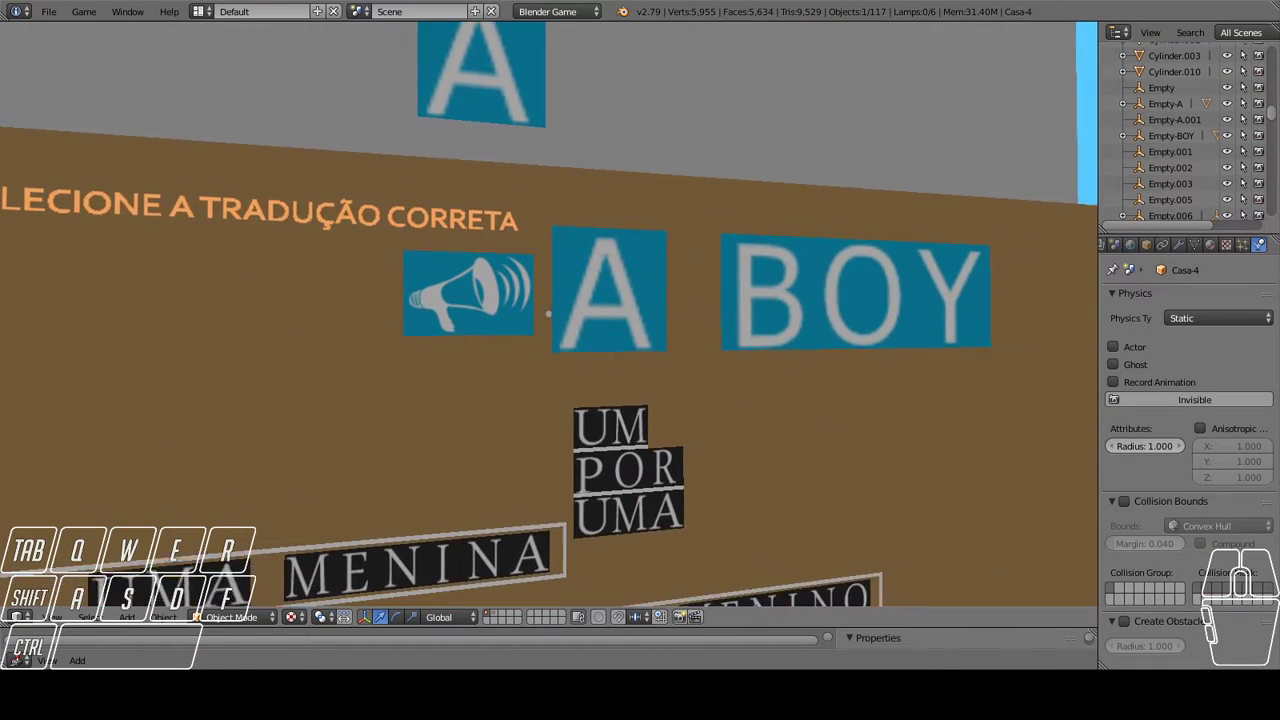
pyautogui.press('w')
pyautogui.press('d')
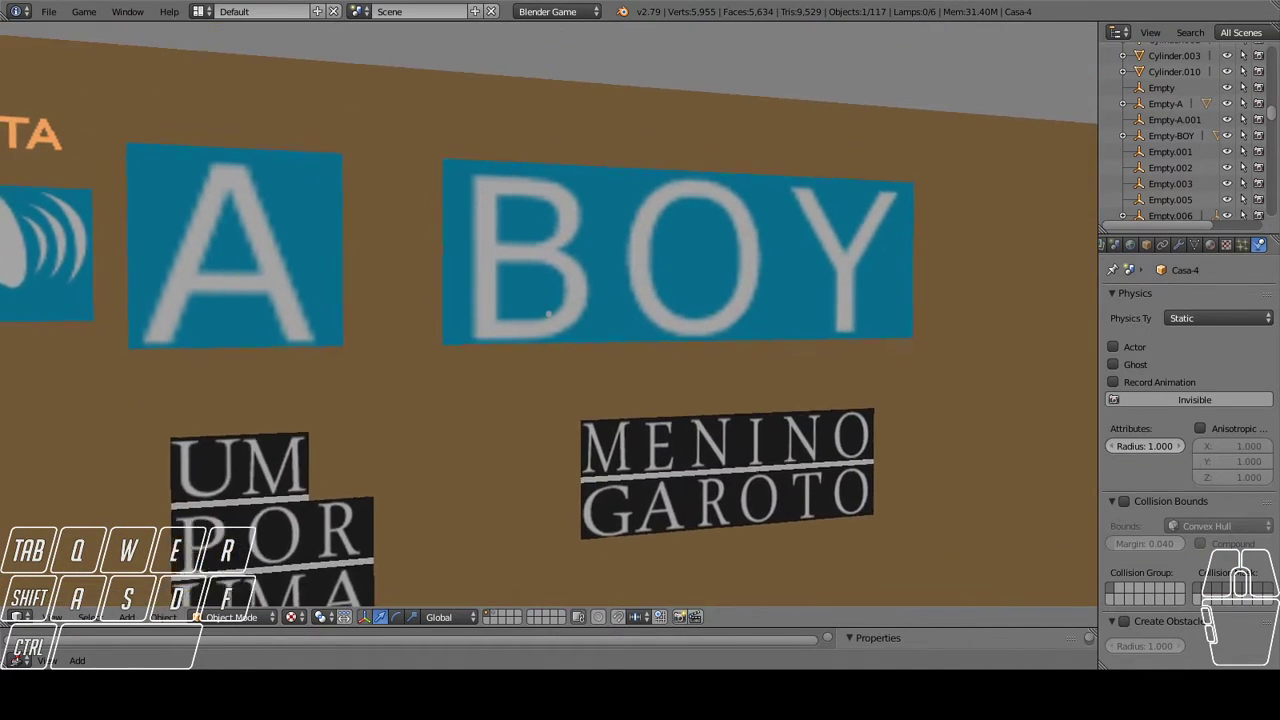
pyautogui.press('s')
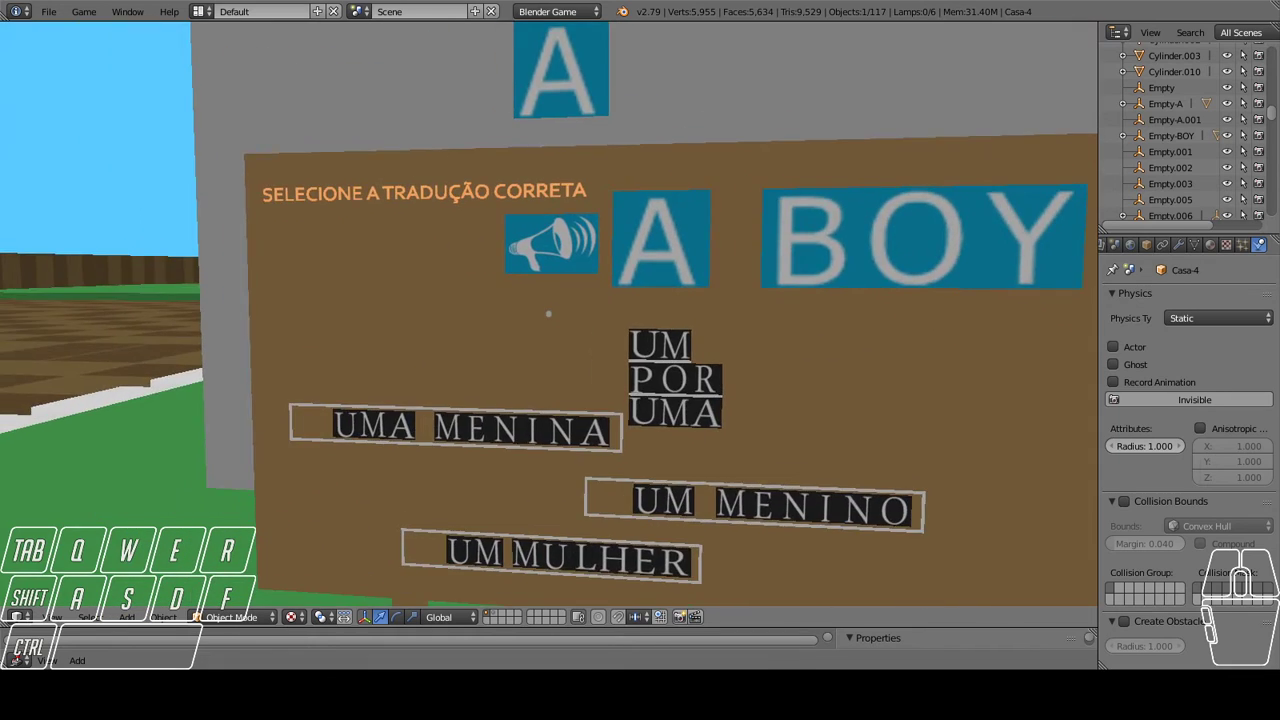
pyautogui.press('w')
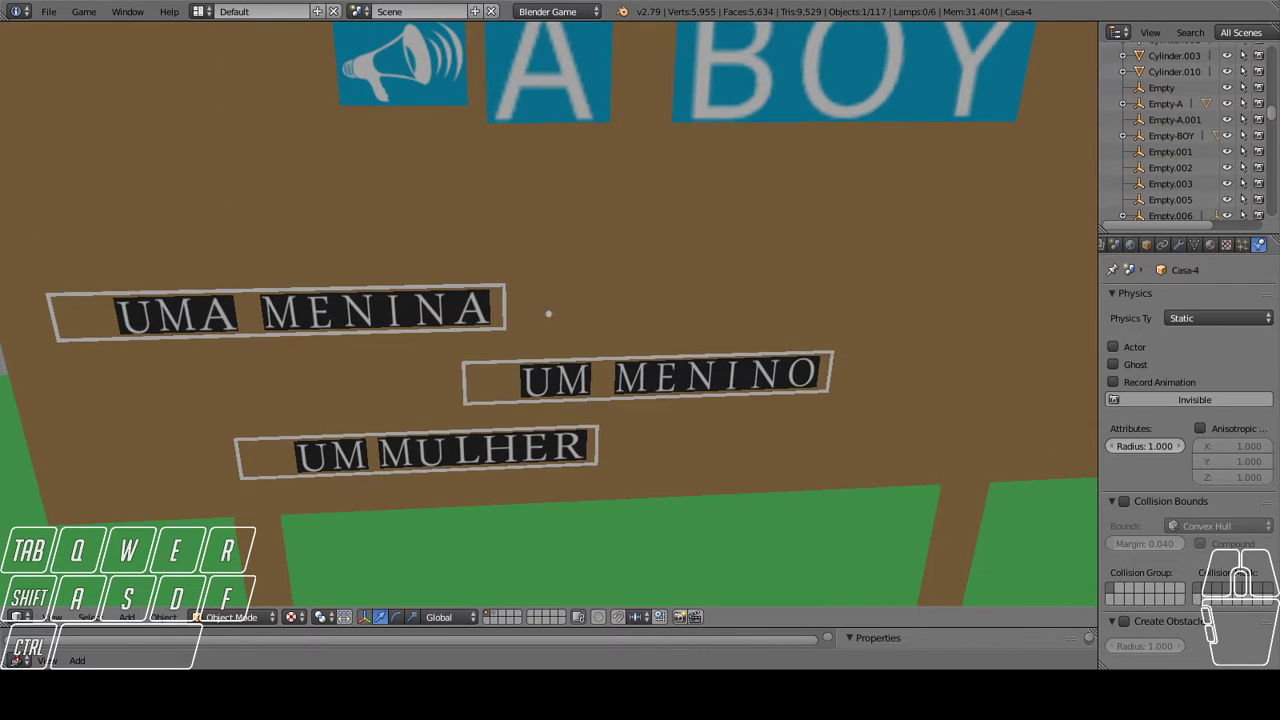
# Walk into the UM MENINO answer to get the green check, then step back to see the marked answers.
pyautogui.press('a')
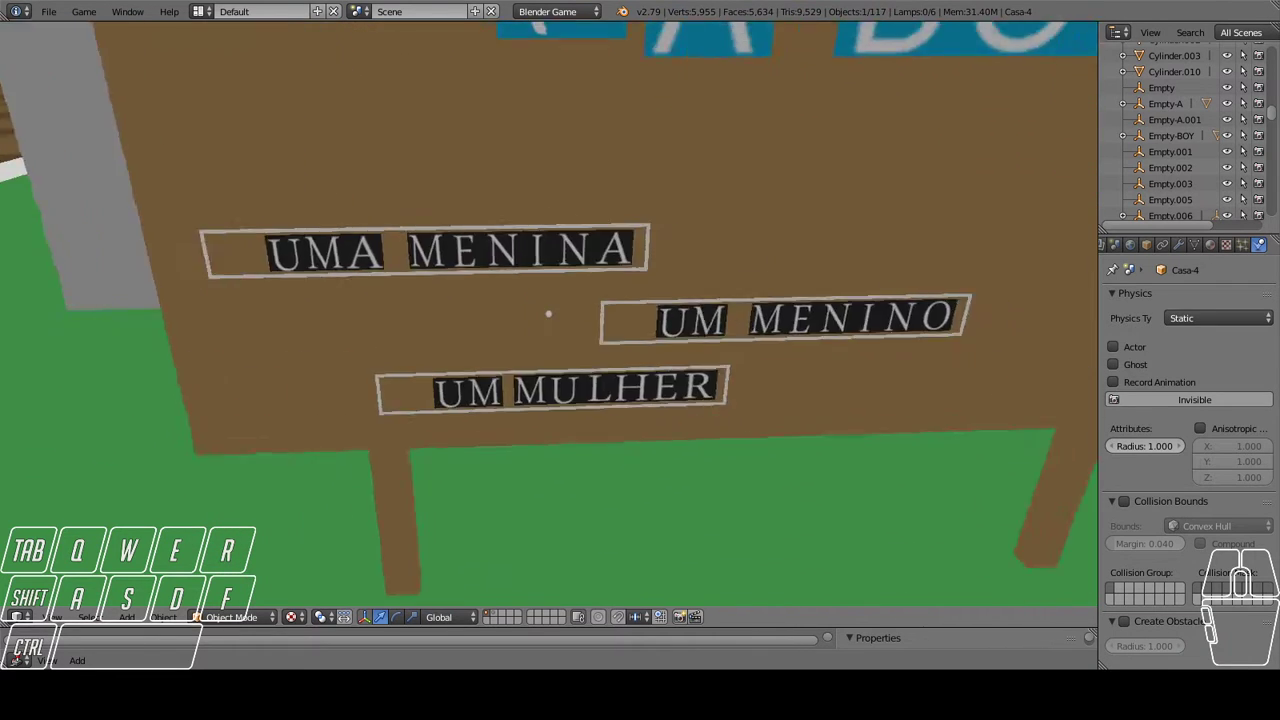
pyautogui.press('w')
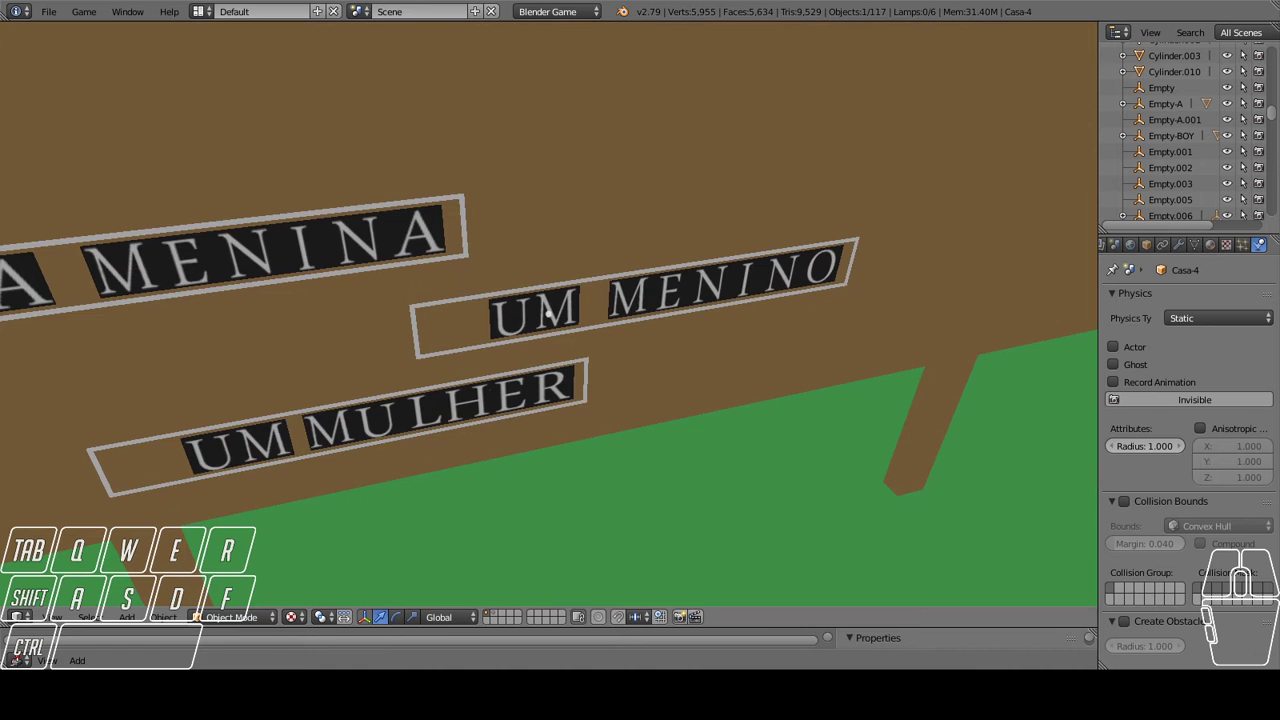
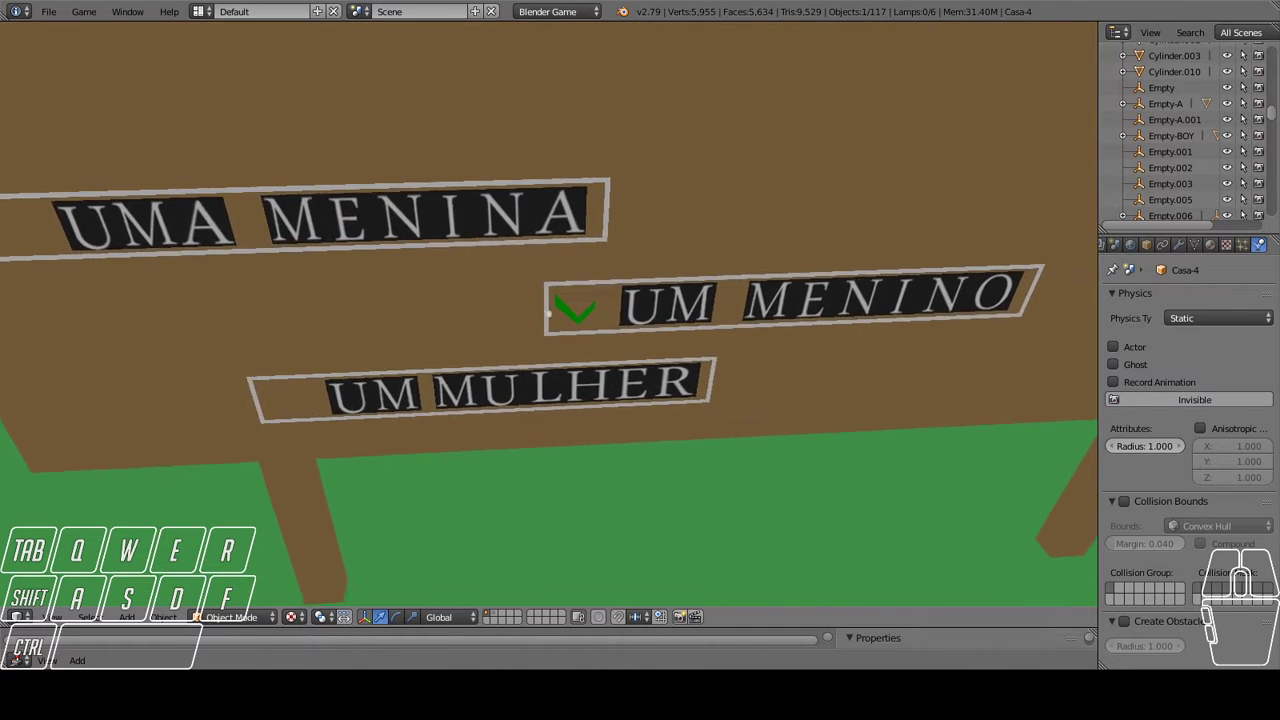
pyautogui.press('s')
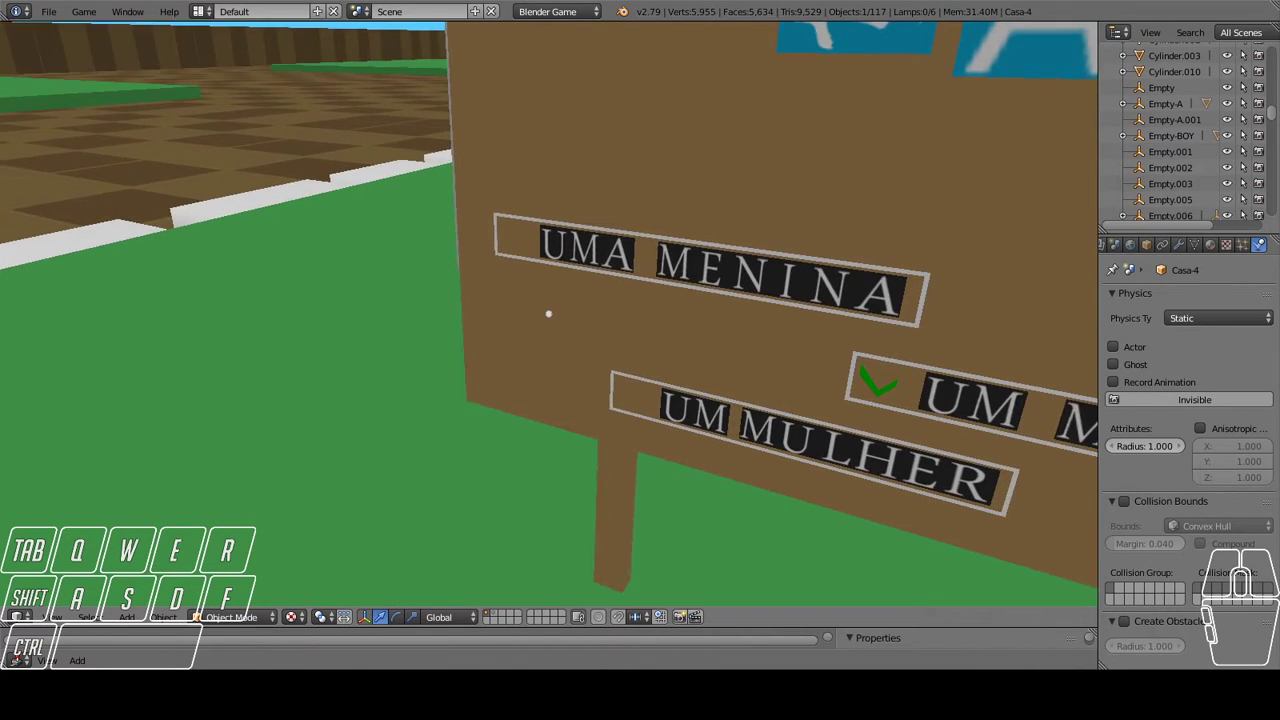
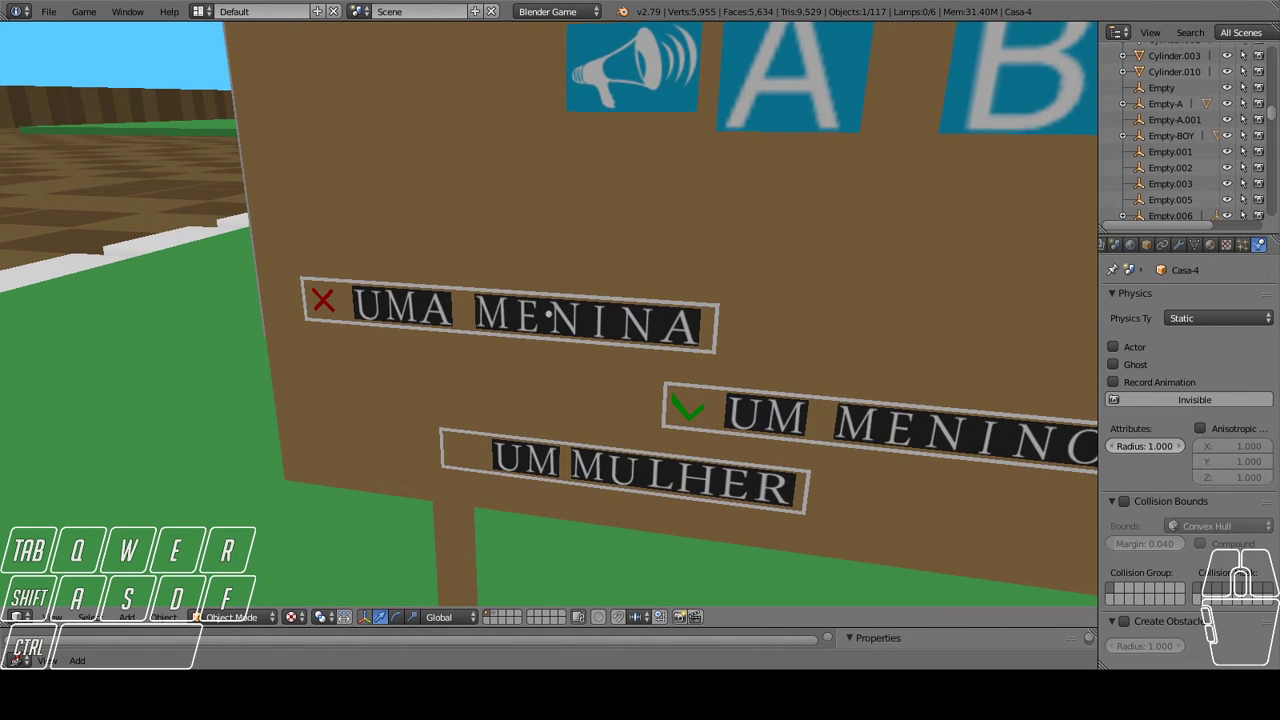
pyautogui.press('a')
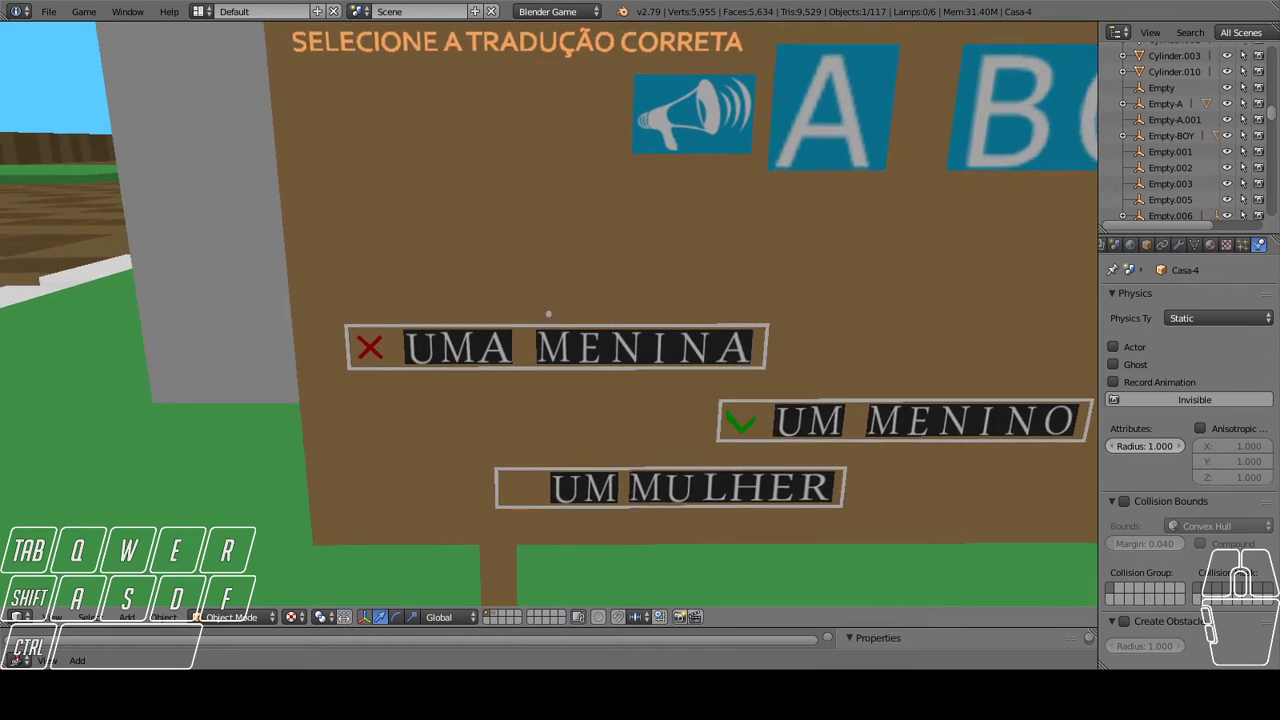
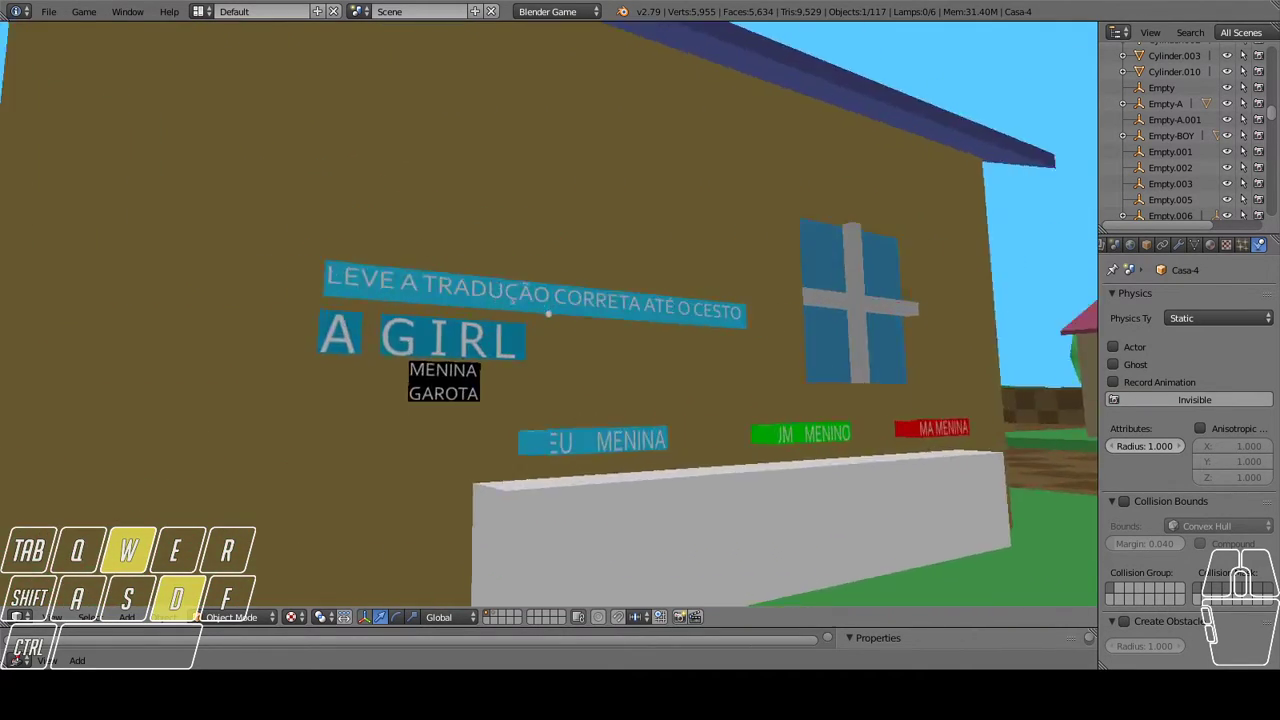
# Head past the A GIRL house and wander out across the town square toward the distant houses.
pyautogui.press('s')
pyautogui.press('d')
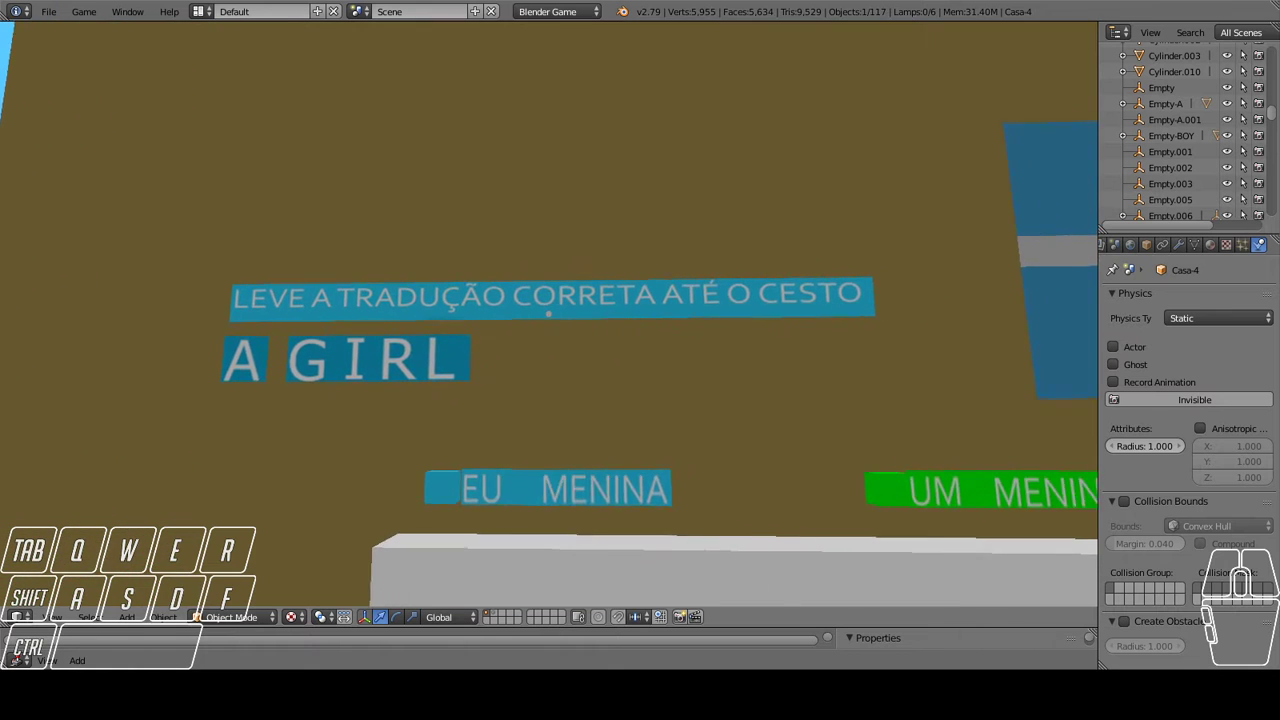
pyautogui.press('d')
pyautogui.press('d')
pyautogui.press('w')
pyautogui.press('d')
pyautogui.press('w')
pyautogui.press('d')
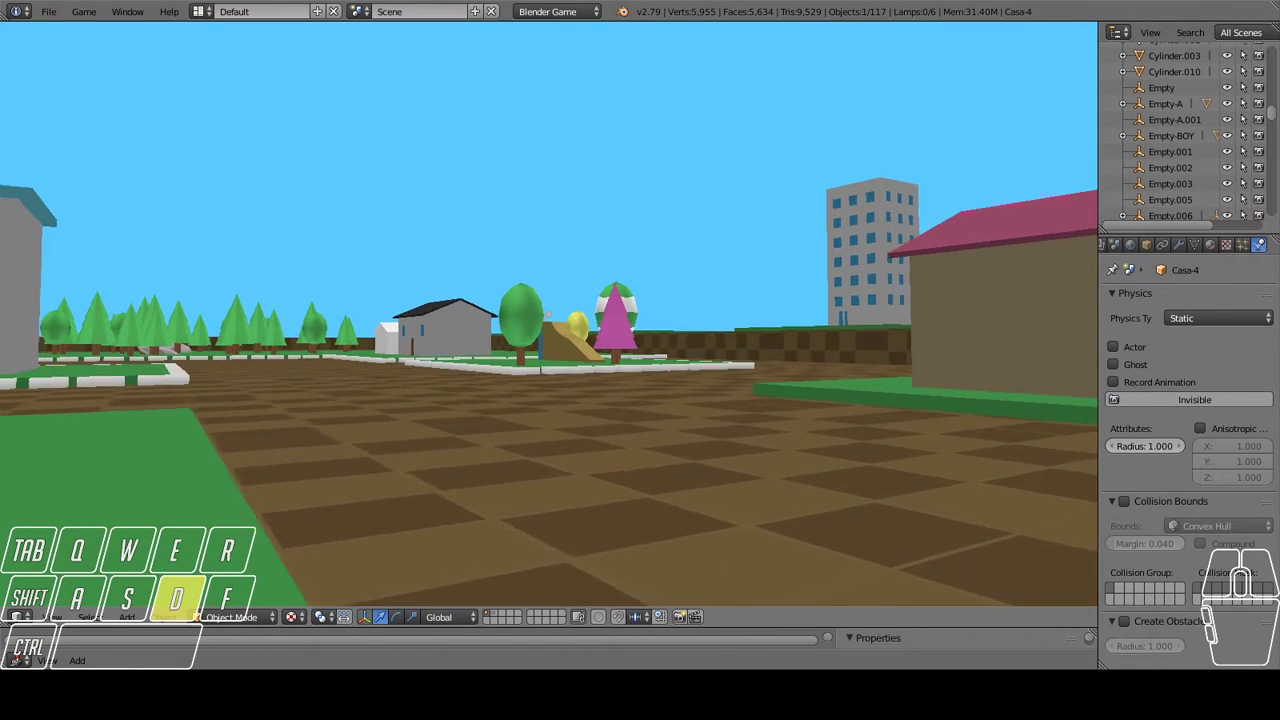
pyautogui.press('d')
pyautogui.press('a')
# Walk back to the house wall and line up in front of the A GIRL sign with its MENINA/GAROTA hints.
pyautogui.press('w')
pyautogui.press('a')
pyautogui.press('s')
pyautogui.press('a')
pyautogui.press('d')
pyautogui.press('w')
pyautogui.press('a')
pyautogui.press('w')
pyautogui.press('a')
pyautogui.press('w')
pyautogui.press('d')
pyautogui.press('a')
pyautogui.press('w')
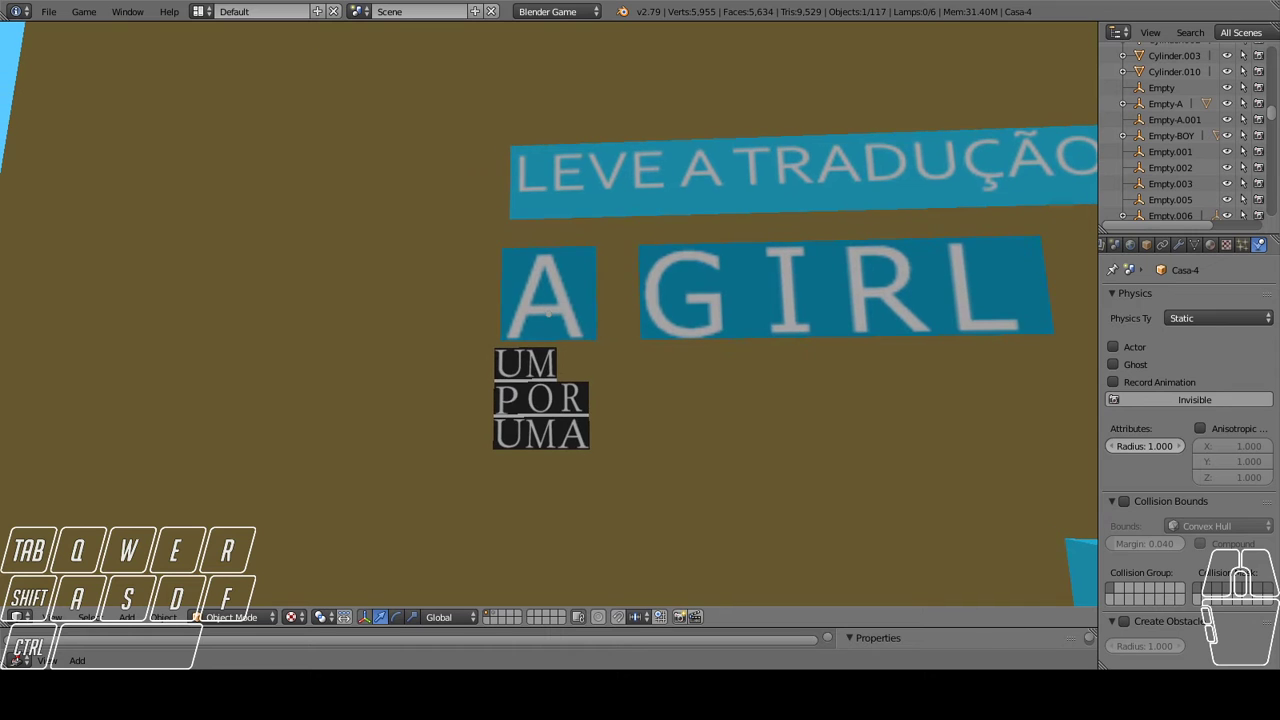
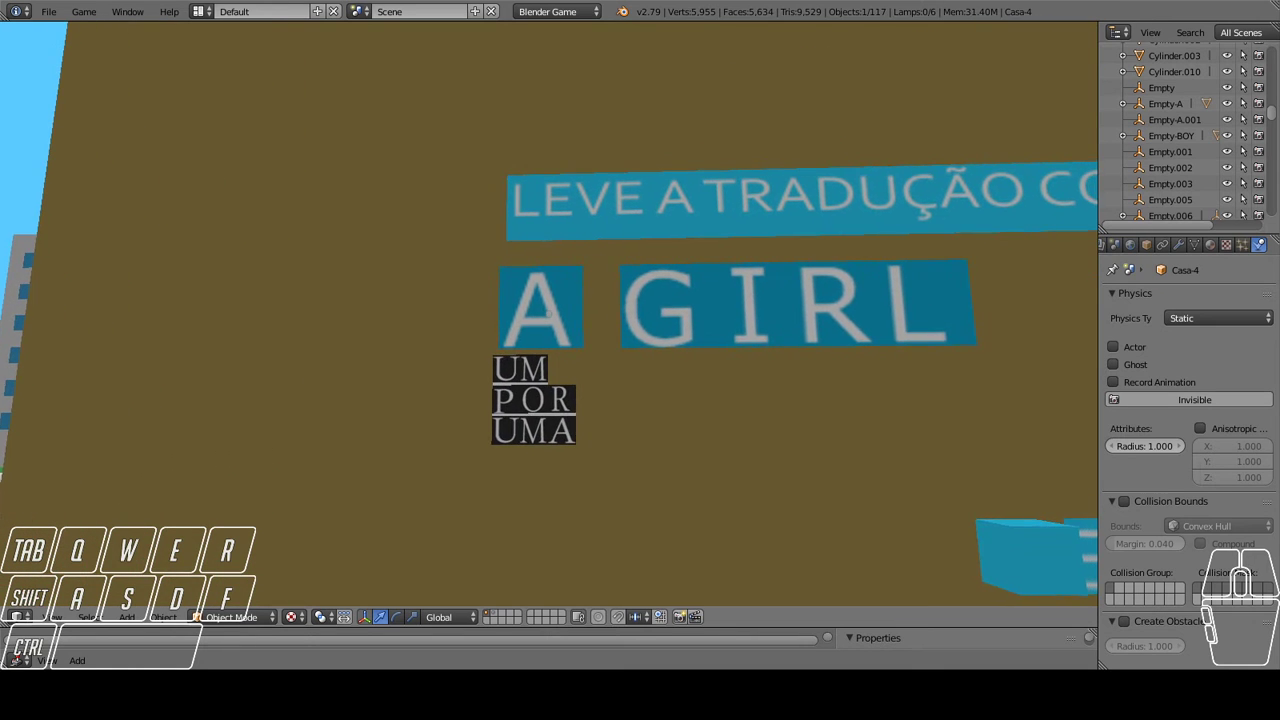
pyautogui.press('w')
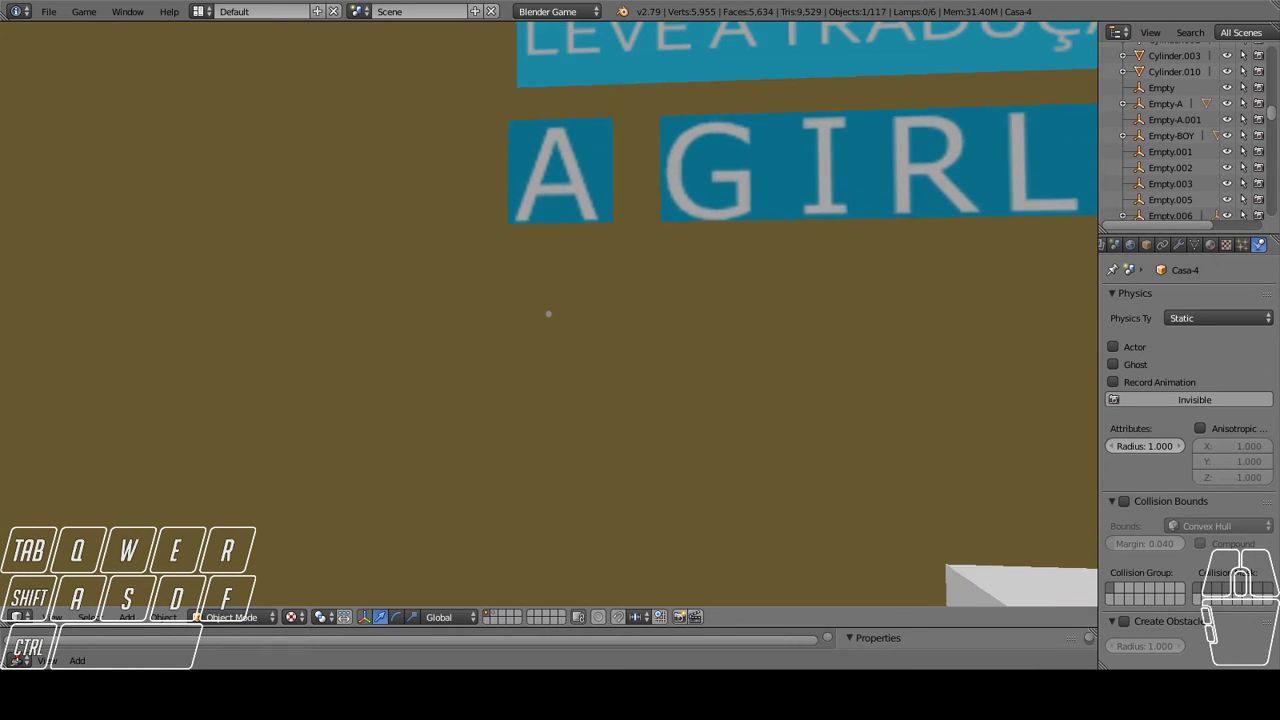
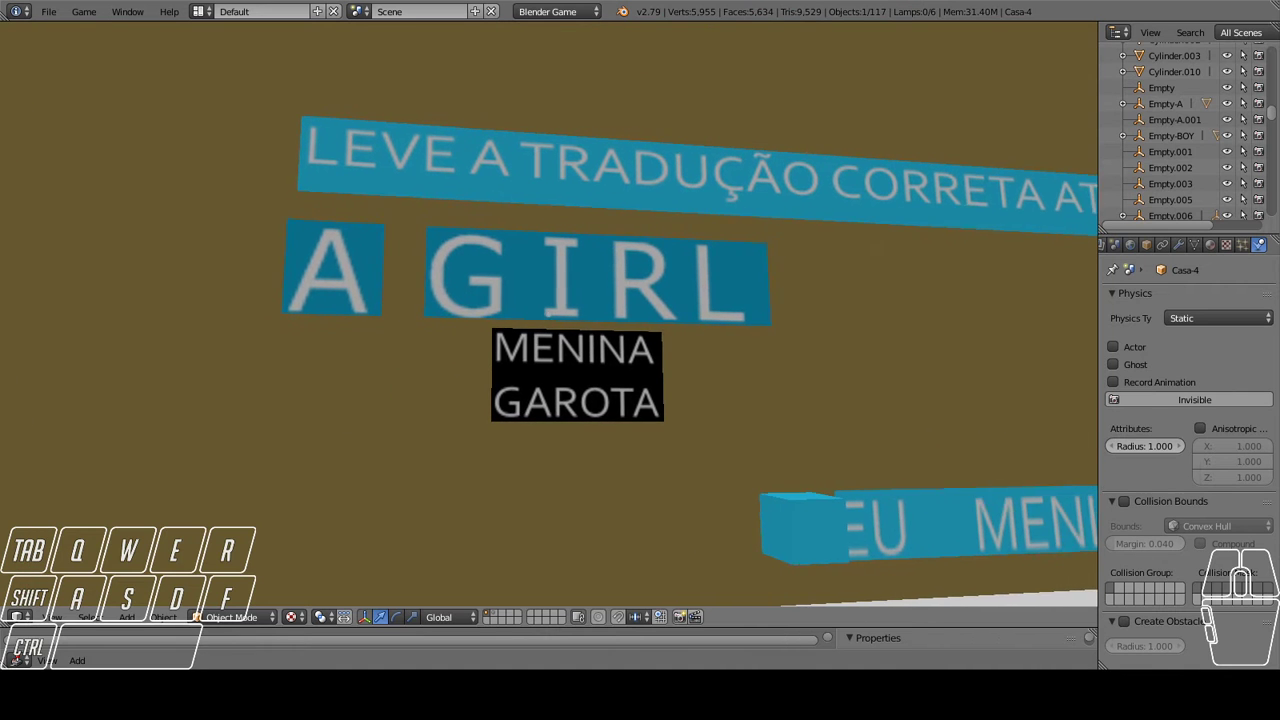
pyautogui.press('d')
pyautogui.press('d')
pyautogui.press('d')
pyautogui.press('s')
pyautogui.press('a')
pyautogui.press('w')
pyautogui.press('a')
pyautogui.press('d')
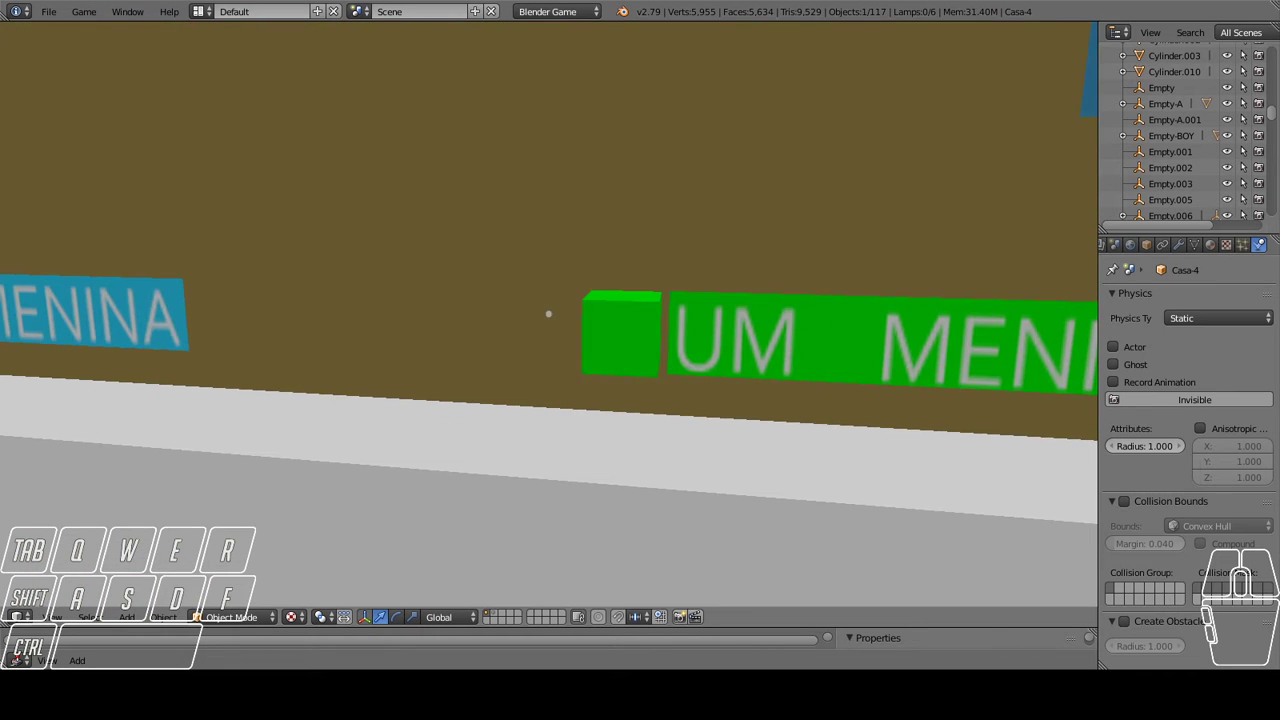
pyautogui.press('d')
pyautogui.press('d')
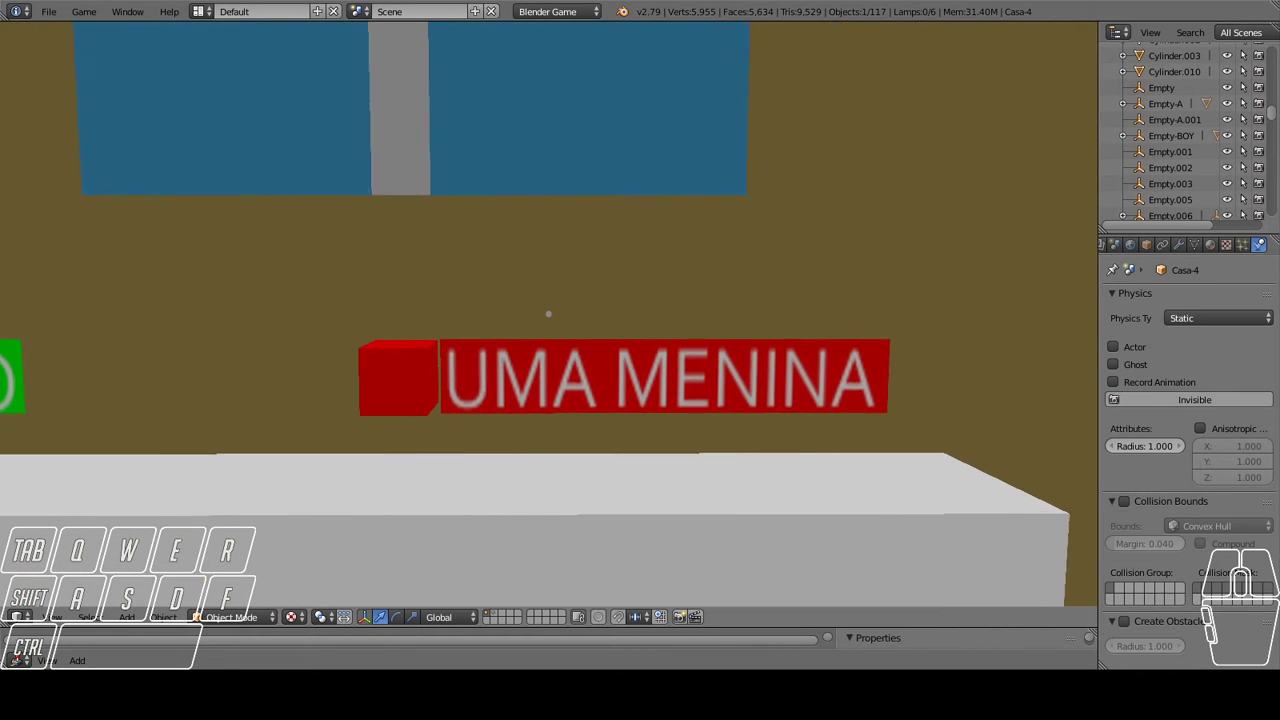
pyautogui.press('a')
pyautogui.press('a')
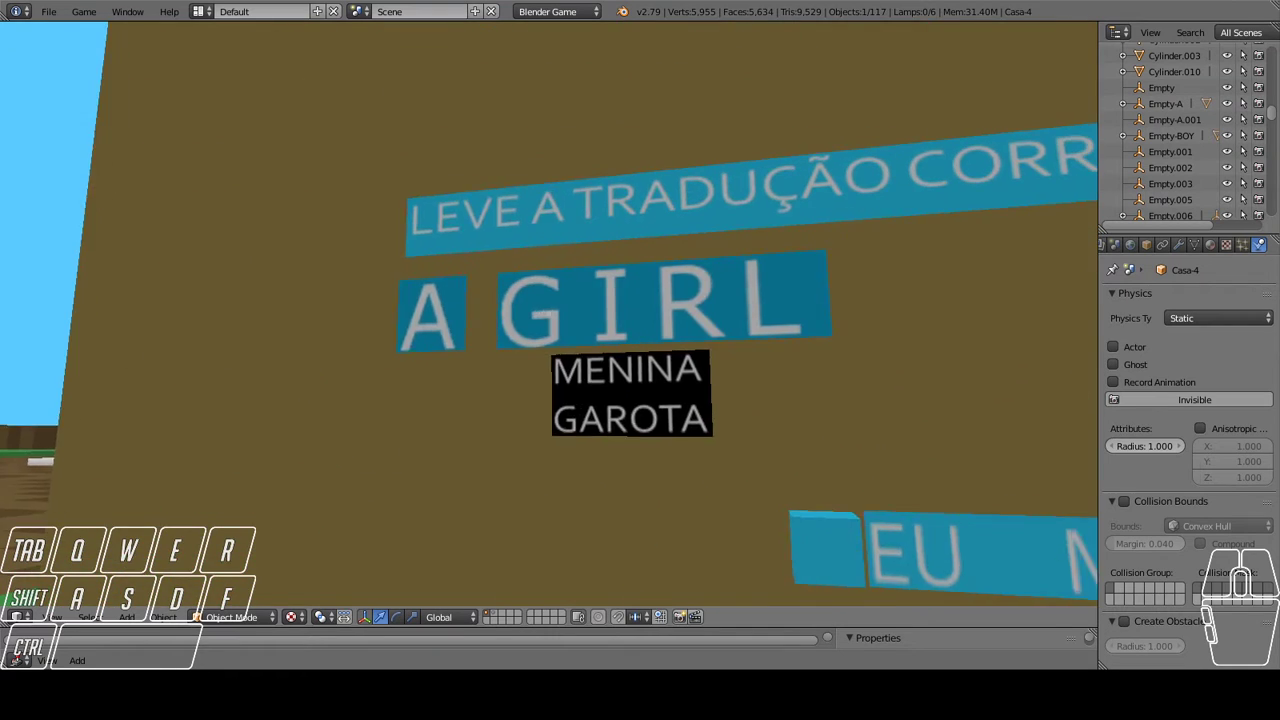
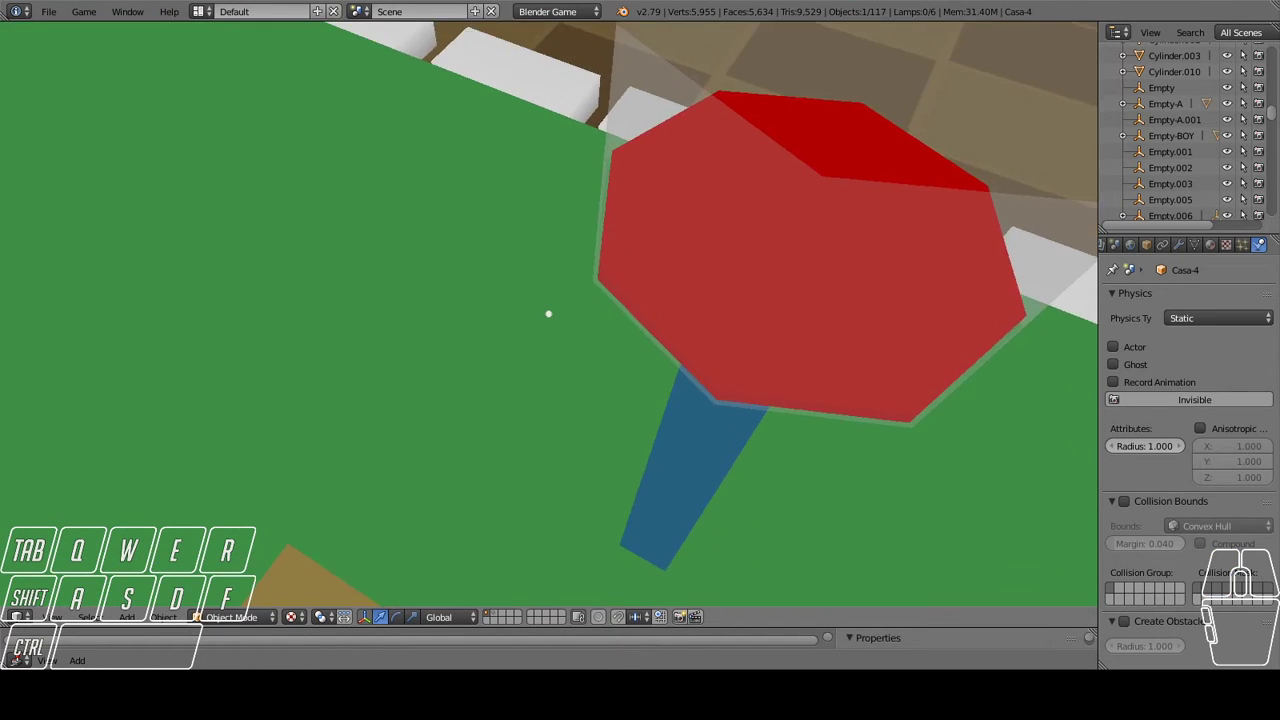
# Walk the player through the town, then stop the game back to the editor camera showing 'LEVE A TRADUÇÃO CORRETA ATÉ O CESTO'.
pyautogui.press('w')
pyautogui.press('w')
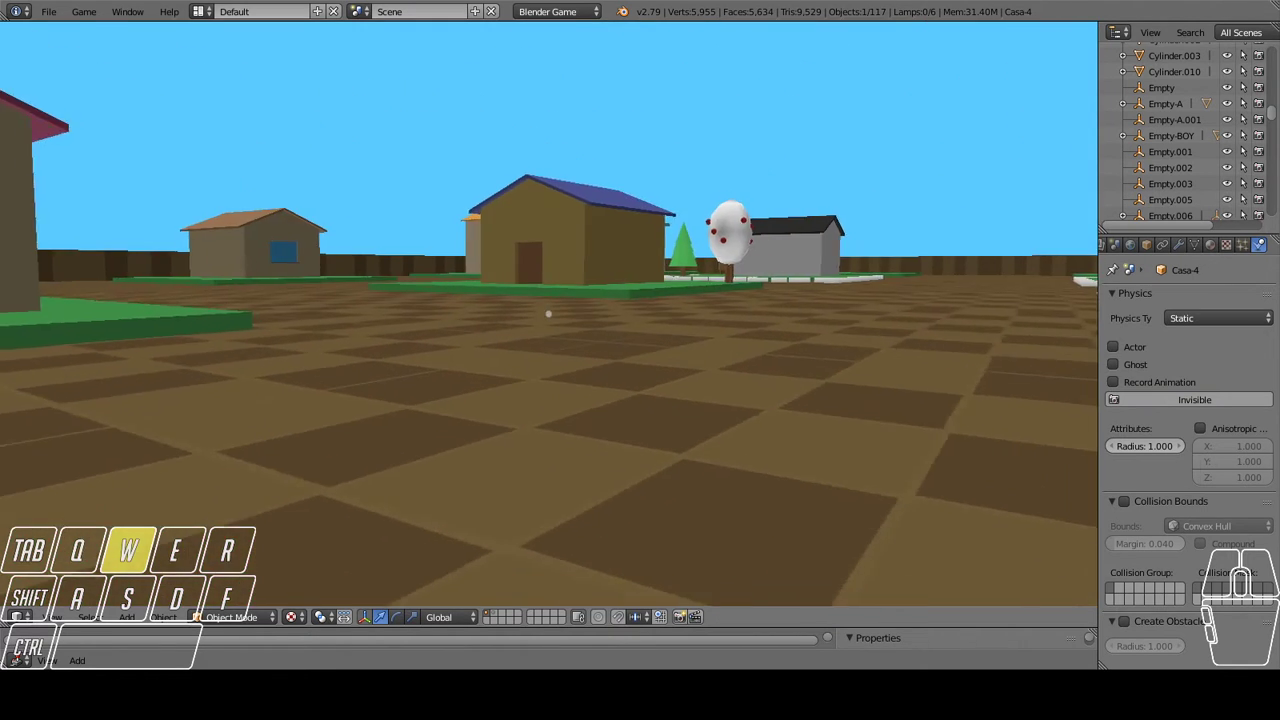
pyautogui.press('a')
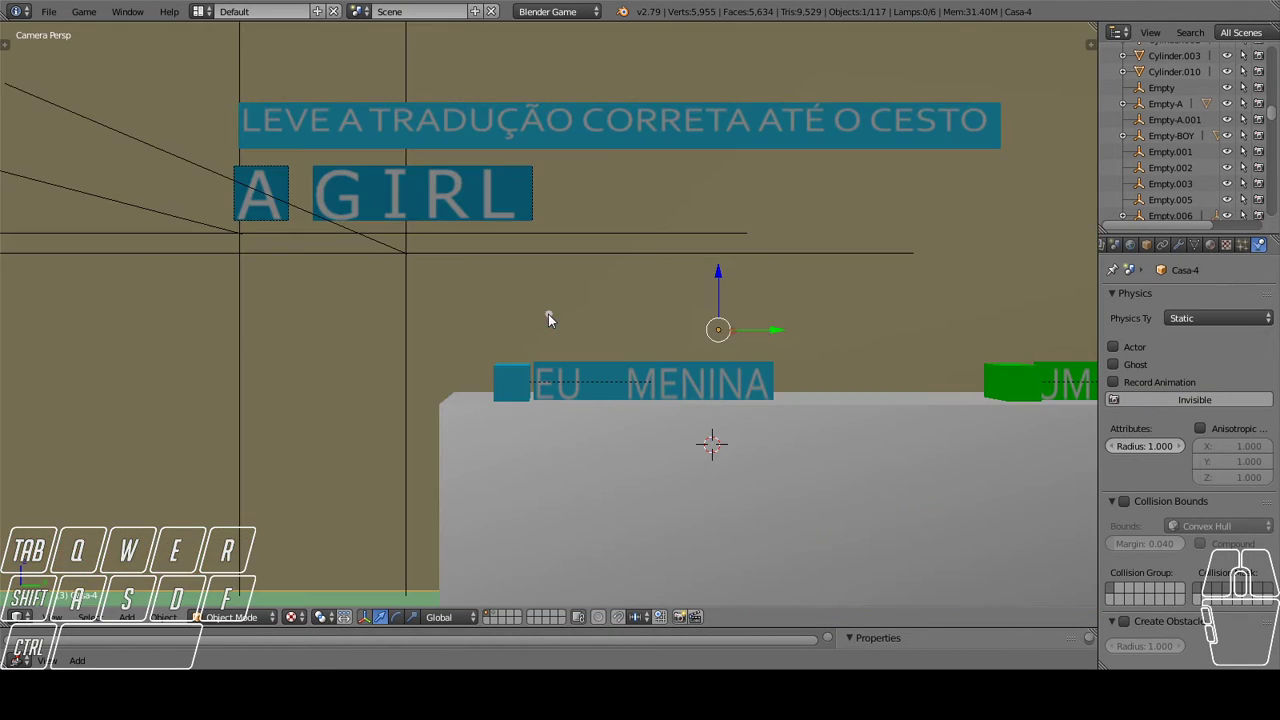
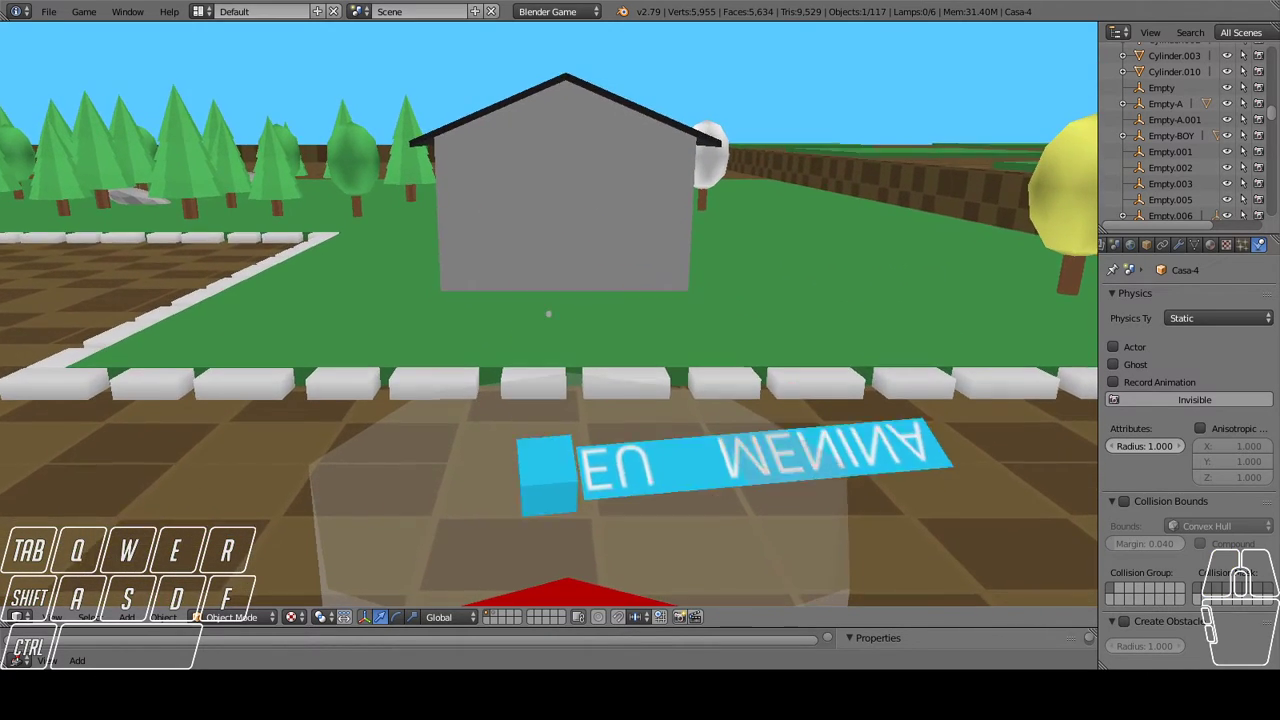
pyautogui.press('s')
pyautogui.press('a')
pyautogui.press('w')
pyautogui.press('d')
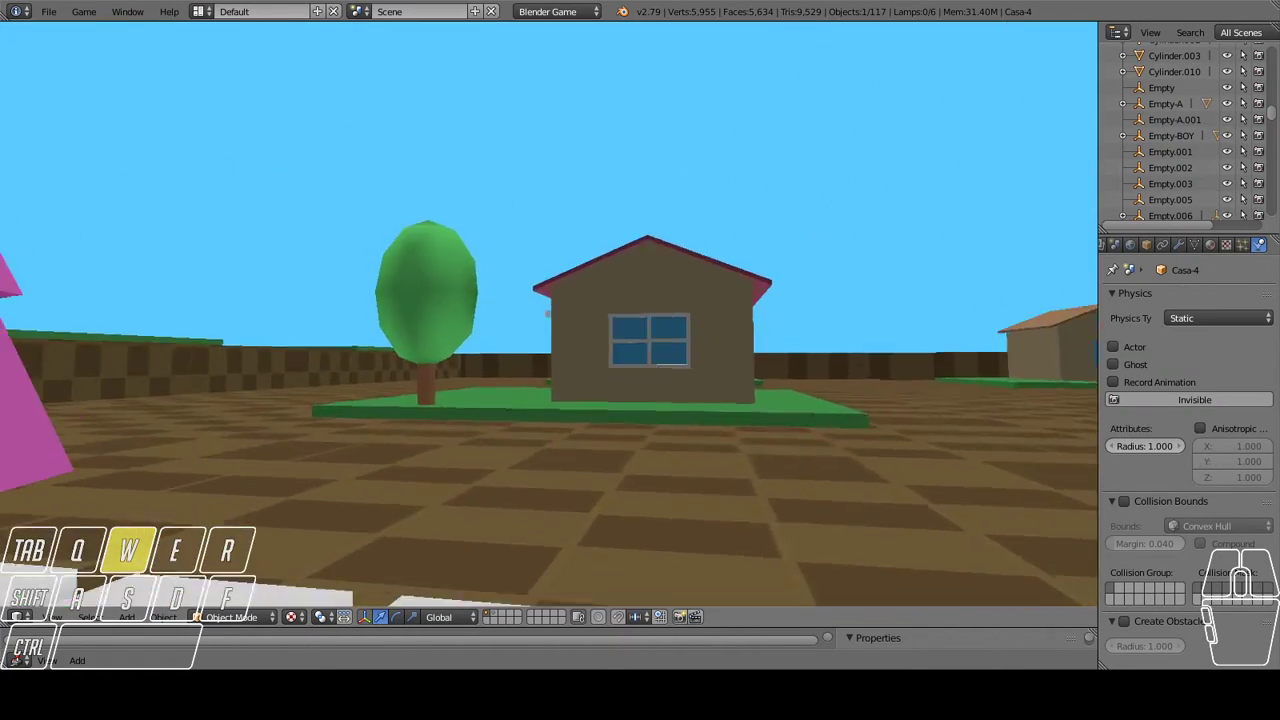
pyautogui.press('a')
pyautogui.press('s')
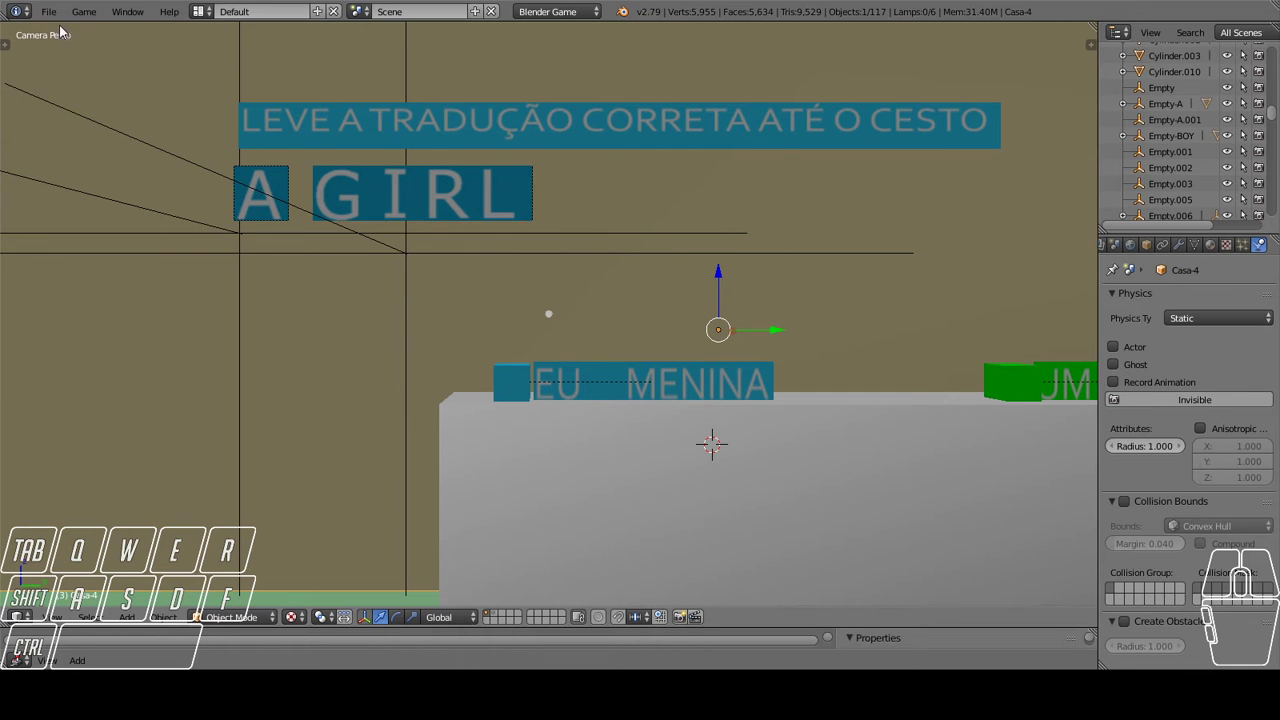
# Use File > Open to browse into the Inglês folder and pick the stone village .blend file.
pyautogui.click(53, 23)
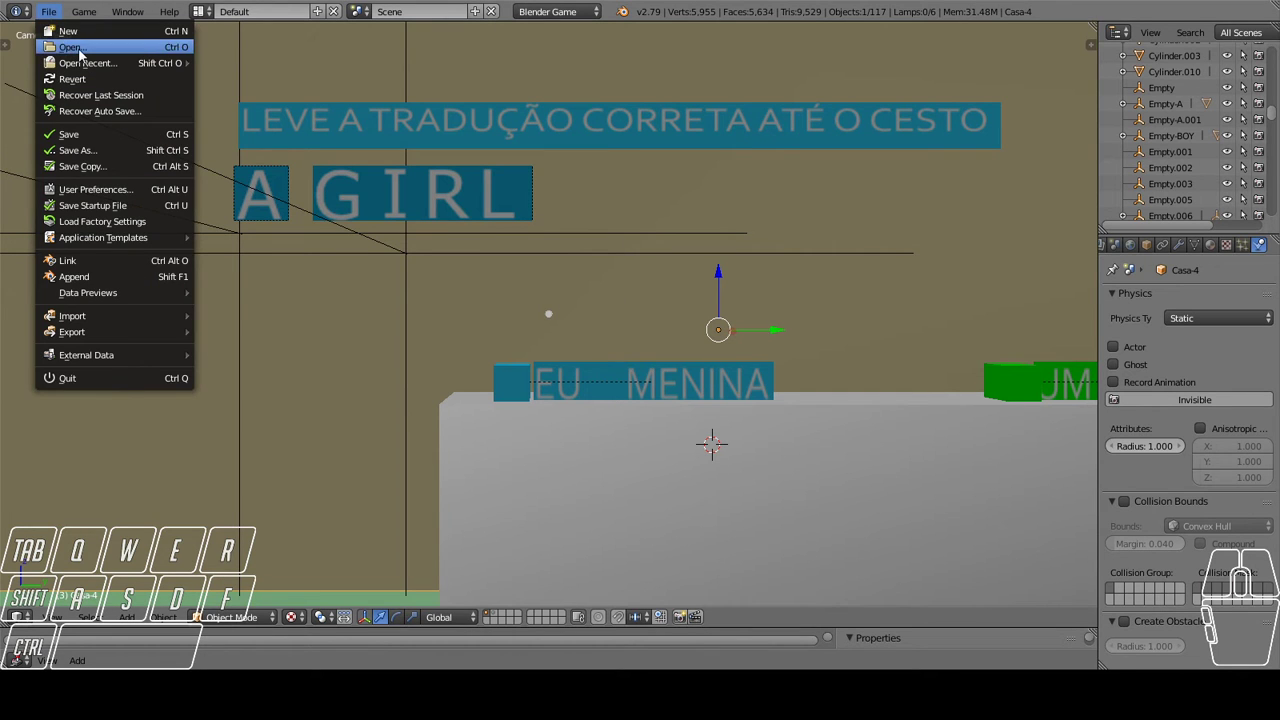
pyautogui.moveTo(465, 268); pyautogui.dragTo(486, 310)
pyautogui.middleClick(491, 321)
pyautogui.middleClick(503, 319)
pyautogui.middleClick(512, 318)
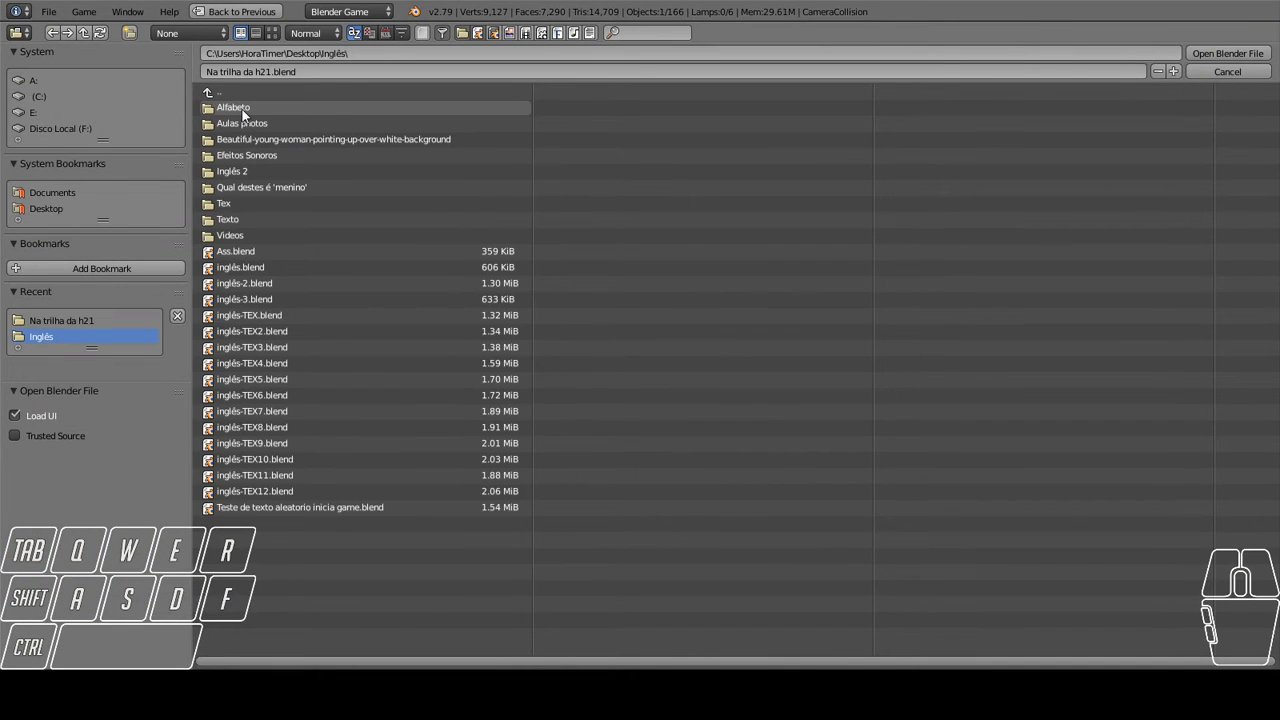
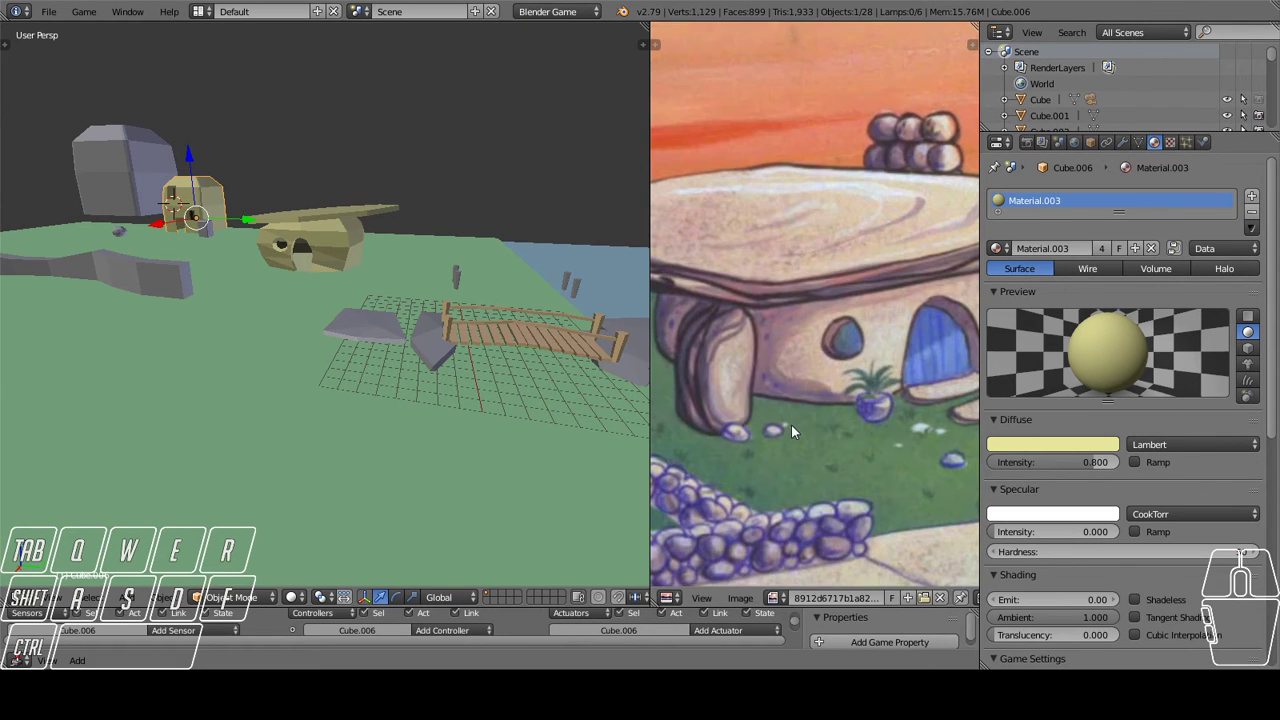
# Zoom and pan across the Flintstones reference picture in the image editor.
pyautogui.scroll(-3)
pyautogui.middleClick(910, 361)
pyautogui.scroll(-3)
pyautogui.moveTo(838, 373); pyautogui.dragTo(966, 344)
pyautogui.scroll(-3)
pyautogui.moveTo(915, 365); pyautogui.dragTo(869, 361)
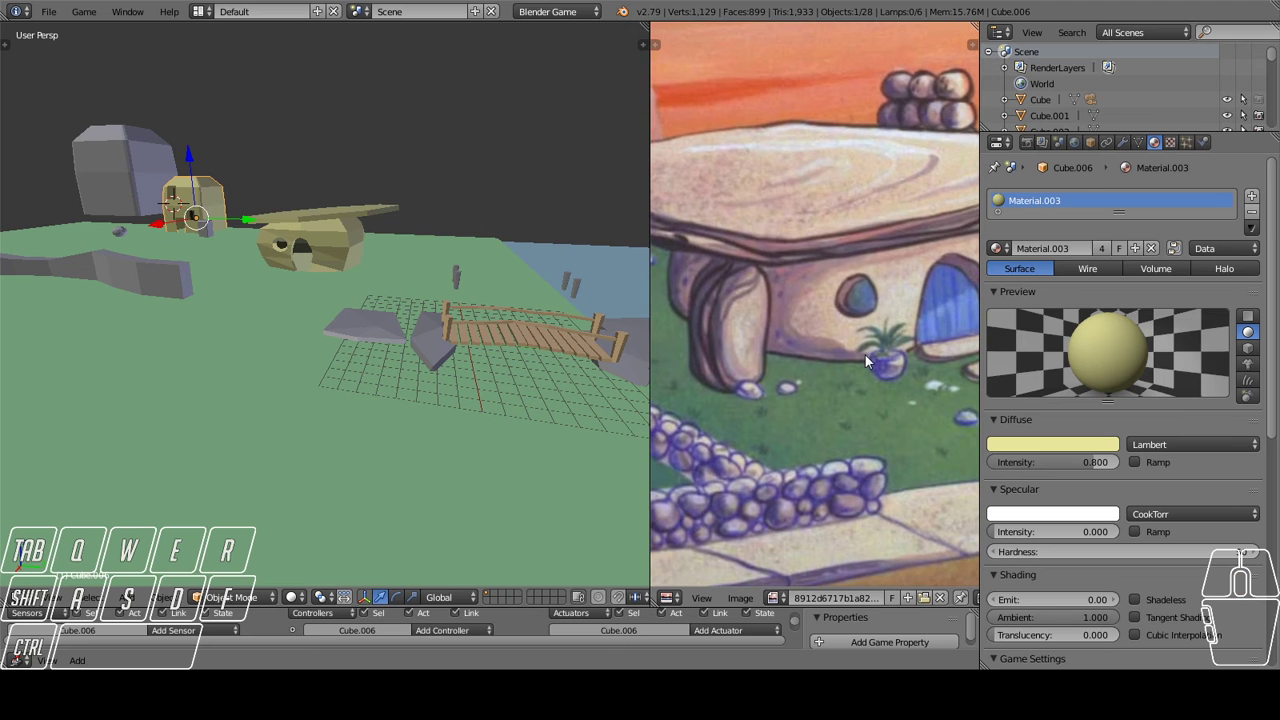
pyautogui.middleClick(872, 367)
pyautogui.middleClick(871, 367)
# Pan the reference around and fit the whole cartoon stone-house picture in view.
pyautogui.moveTo(387, 255); pyautogui.dragTo(455, 270)
pyautogui.middleClick(453, 280)
pyautogui.moveTo(389, 293); pyautogui.dragTo(285, 293)
pyautogui.moveTo(333, 312); pyautogui.dragTo(460, 314)
pyautogui.middleClick(464, 318)
pyautogui.middleClick(464, 318)
pyautogui.moveTo(360, 322); pyautogui.dragTo(321, 317)
pyautogui.moveTo(308, 283); pyautogui.dragTo(462, 328)
pyautogui.moveTo(427, 297); pyautogui.dragTo(383, 274)
pyautogui.moveTo(449, 357); pyautogui.dragTo(464, 364)
pyautogui.middleClick(464, 366)
pyautogui.middleClick(469, 364)
# Move the 3D view in toward the stone houses and orbit around the village model.
pyautogui.moveTo(465, 364); pyautogui.dragTo(427, 357)
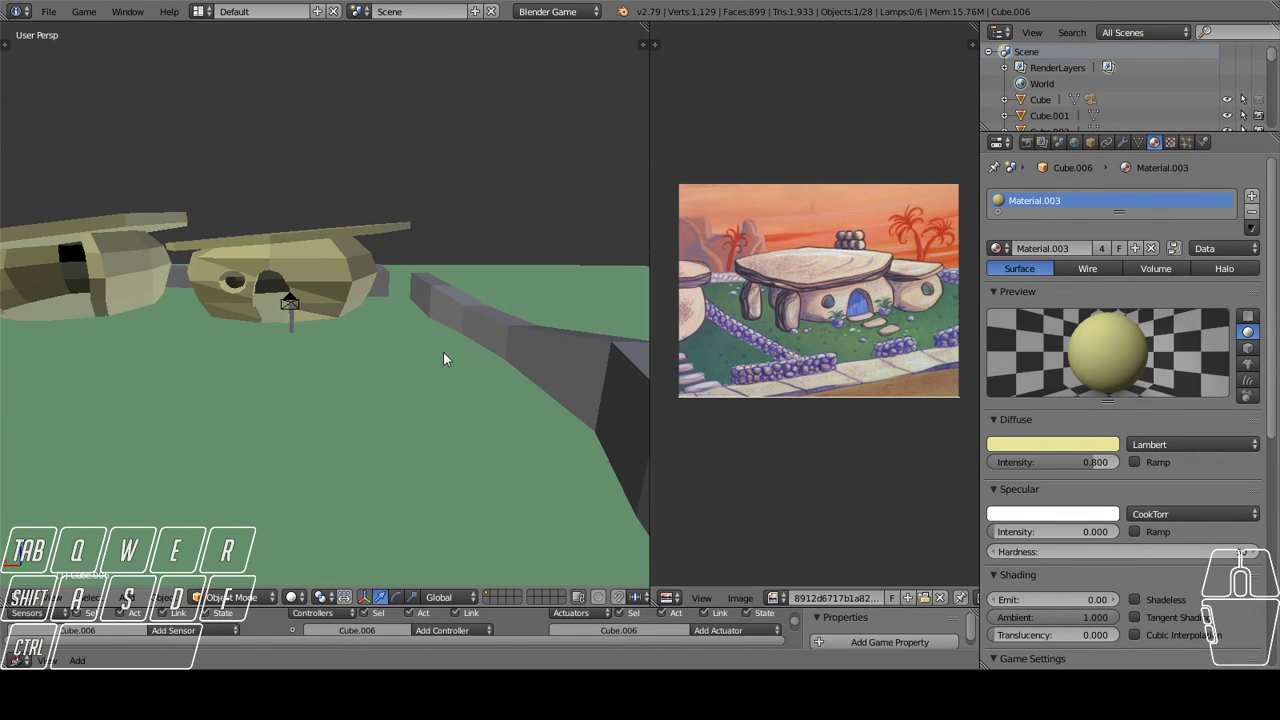
pyautogui.moveTo(378, 363); pyautogui.dragTo(467, 404)
pyautogui.moveTo(466, 416); pyautogui.dragTo(313, 330)
pyautogui.middleClick(366, 364)
pyautogui.moveTo(359, 320); pyautogui.dragTo(325, 311)
pyautogui.moveTo(215, 146); pyautogui.dragTo(371, 273)
pyautogui.moveTo(380, 312); pyautogui.dragTo(352, 289)
pyautogui.scroll(-3)
pyautogui.moveTo(362, 346); pyautogui.dragTo(491, 370)
pyautogui.moveTo(534, 383); pyautogui.dragTo(185, 374)
pyautogui.scroll(3)
# Keep orbiting the village from new angles and bring the large stone house up close.
pyautogui.moveTo(266, 276); pyautogui.dragTo(526, 282)
pyautogui.scroll(3)
pyautogui.moveTo(384, 343); pyautogui.dragTo(292, 334)
pyautogui.moveTo(291, 312); pyautogui.dragTo(392, 361)
pyautogui.moveTo(357, 359); pyautogui.dragTo(275, 327)
pyautogui.scroll(3)
pyautogui.moveTo(269, 288); pyautogui.dragTo(461, 369)
pyautogui.moveTo(441, 367); pyautogui.dragTo(371, 327)
pyautogui.scroll(-3)
pyautogui.moveTo(335, 342); pyautogui.dragTo(377, 453)
pyautogui.middleClick(254, 461)
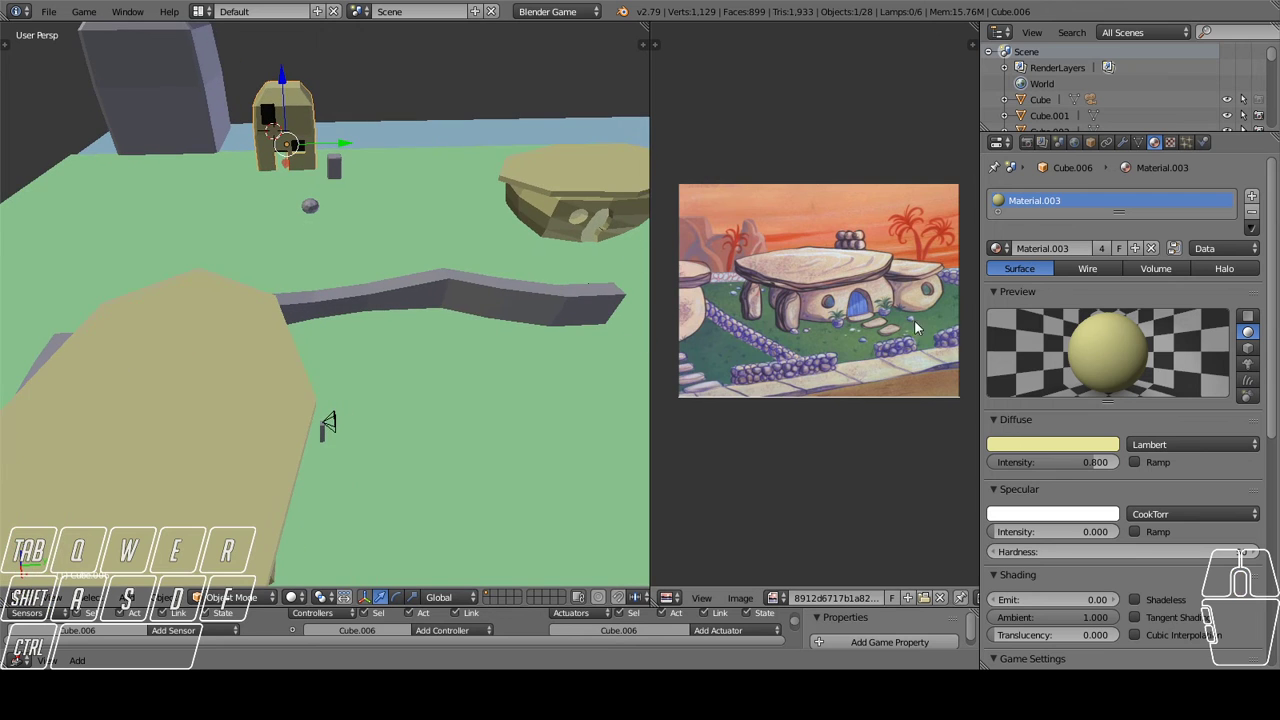
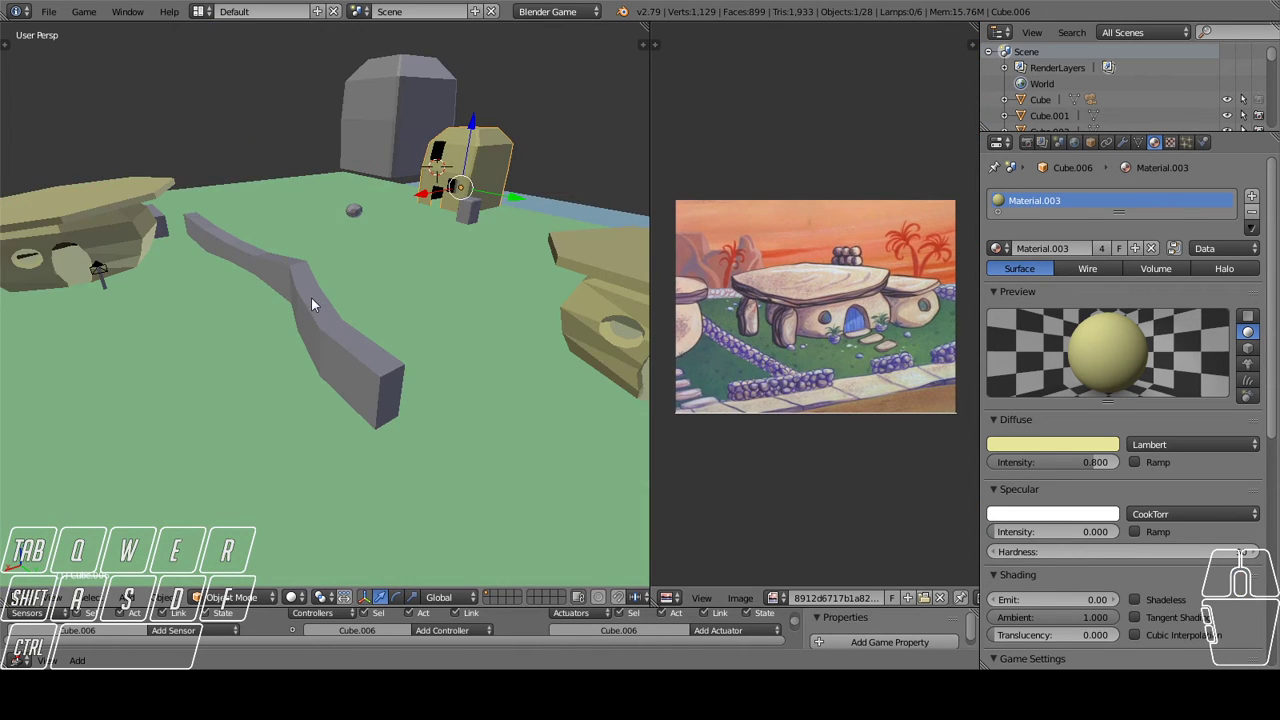
pyautogui.moveTo(278, 289); pyautogui.dragTo(392, 304)
pyautogui.middleClick(428, 330)
pyautogui.moveTo(385, 332); pyautogui.dragTo(418, 320)
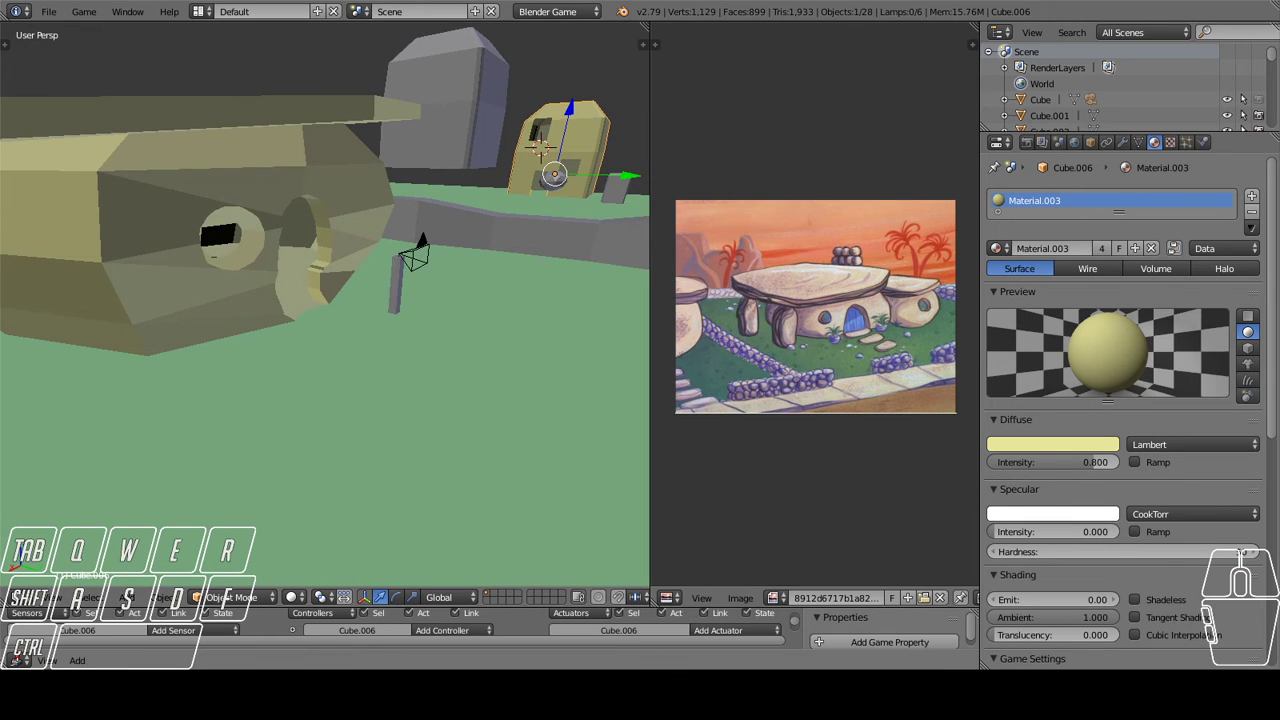
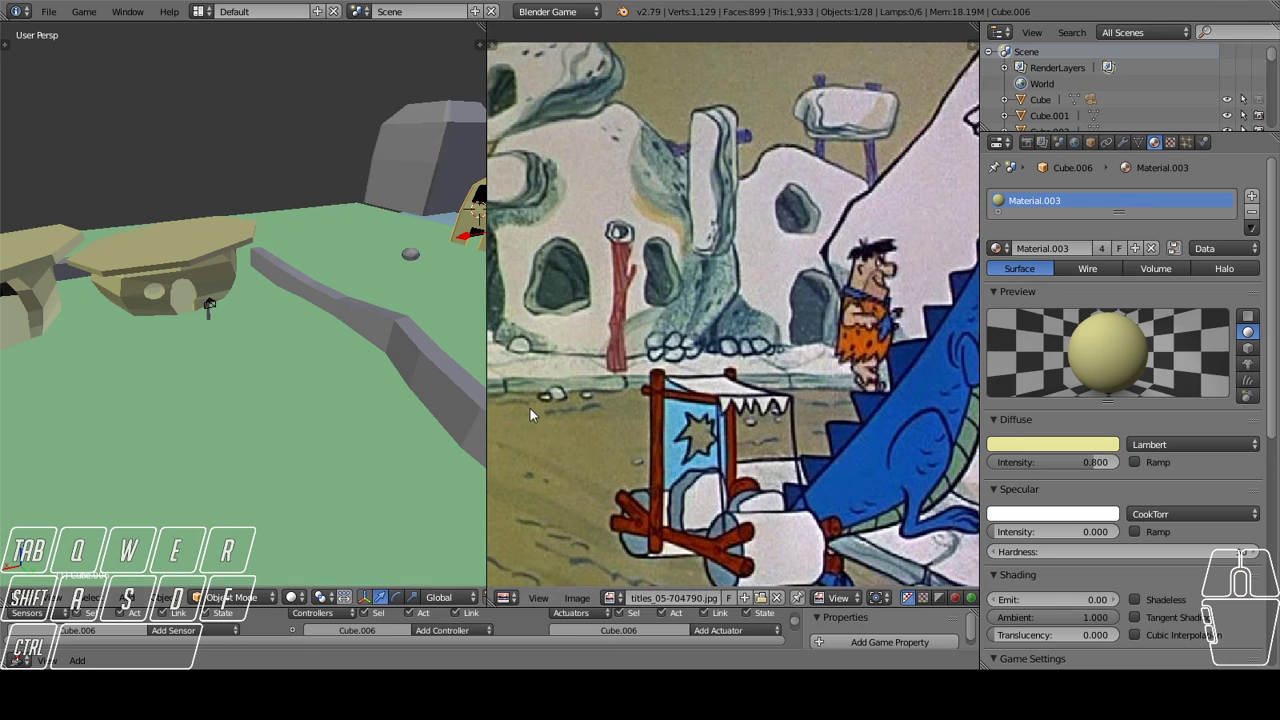
# Join the image editor into the 3D view so the village fills the workspace, and look over the whole model.
pyautogui.click(600, 413)
pyautogui.scroll(-3)
pyautogui.moveTo(593, 416); pyautogui.dragTo(600, 408)
pyautogui.moveTo(645, 413); pyautogui.dragTo(584, 354)
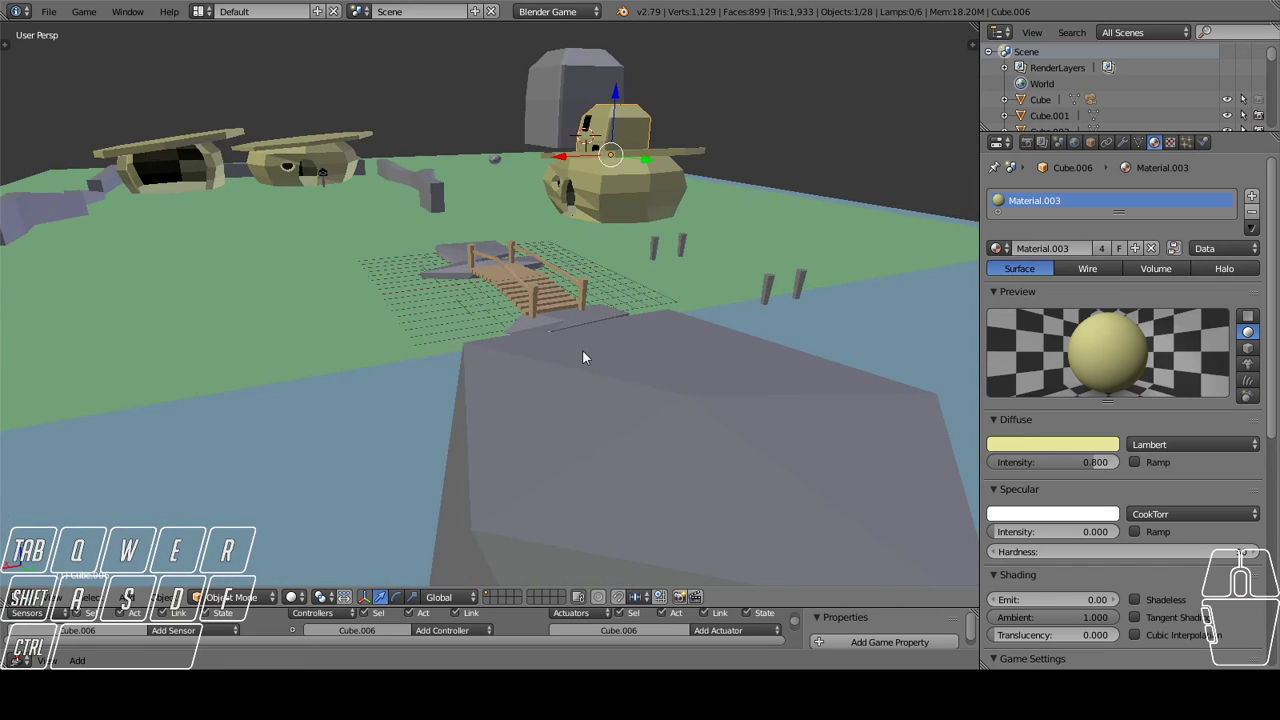
# Orbit the village from above and around, then move in toward the two round stone huts.
pyautogui.moveTo(631, 379); pyautogui.dragTo(707, 406)
pyautogui.moveTo(703, 373); pyautogui.dragTo(528, 353)
pyautogui.moveTo(559, 353); pyautogui.dragTo(584, 355)
pyautogui.moveTo(531, 323); pyautogui.dragTo(774, 322)
pyautogui.moveTo(693, 317); pyautogui.dragTo(499, 308)
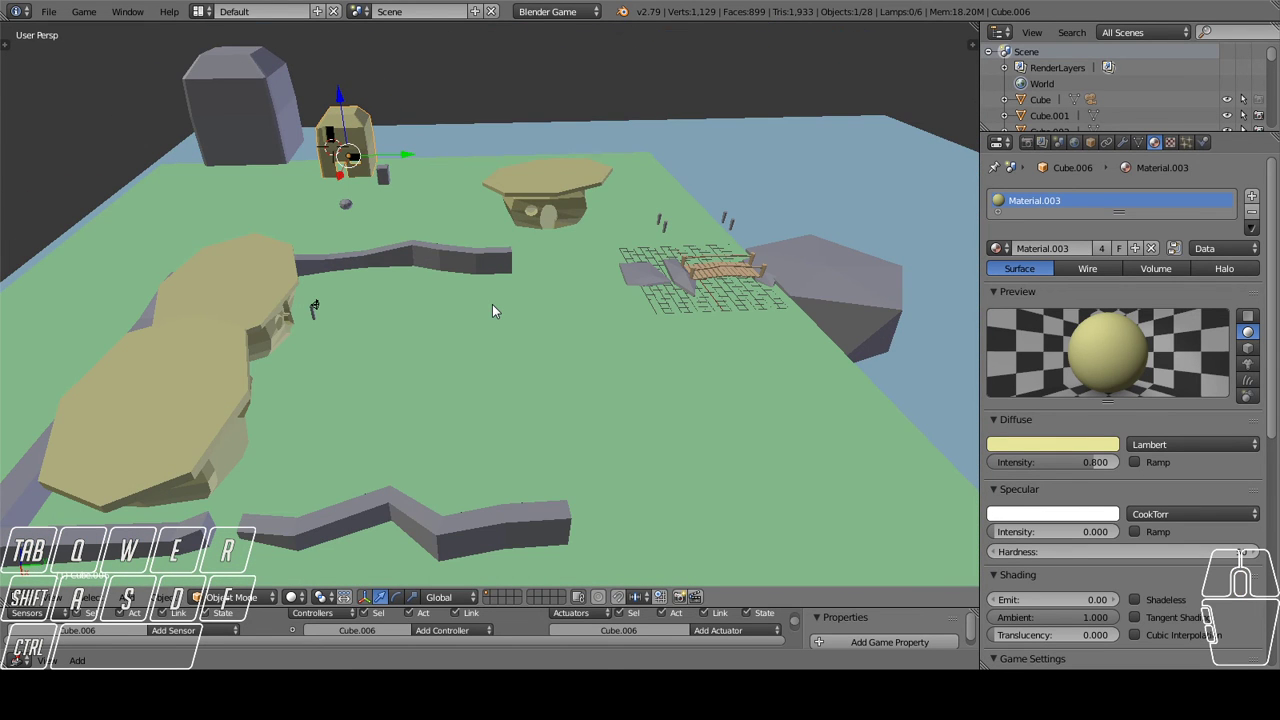
pyautogui.moveTo(448, 402); pyautogui.dragTo(311, 392)
pyautogui.moveTo(304, 312); pyautogui.dragTo(756, 487)
pyautogui.middleClick(764, 487)
pyautogui.moveTo(781, 424); pyautogui.dragTo(671, 344)
pyautogui.moveTo(687, 410); pyautogui.dragTo(713, 437)
pyautogui.moveTo(725, 448); pyautogui.dragTo(599, 377)
pyautogui.middleClick(574, 379)
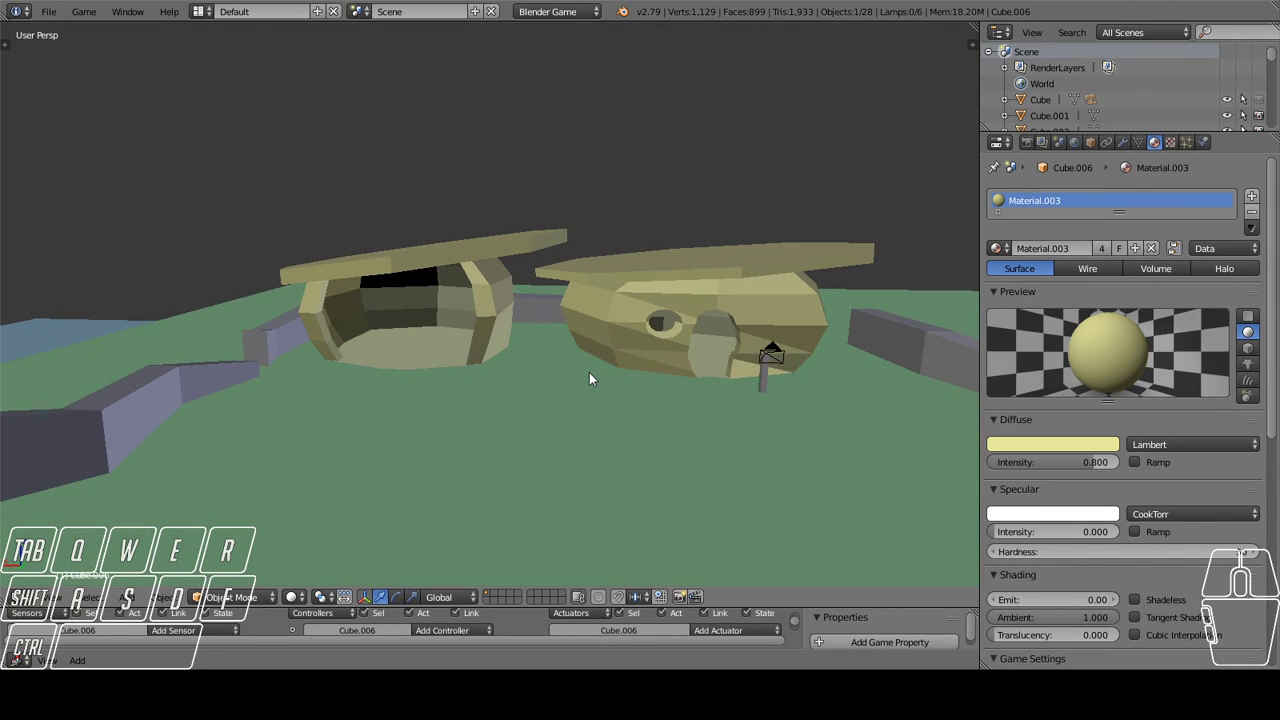
# Inspect the winding stone wall and bridge up close, then pull back to view the whole village.
pyautogui.scroll(3)
pyautogui.scroll(-3)
pyautogui.moveTo(620, 377); pyautogui.dragTo(698, 413)
pyautogui.moveTo(720, 408); pyautogui.dragTo(416, 359)
pyautogui.scroll(3)
pyautogui.moveTo(510, 364); pyautogui.dragTo(312, 399)
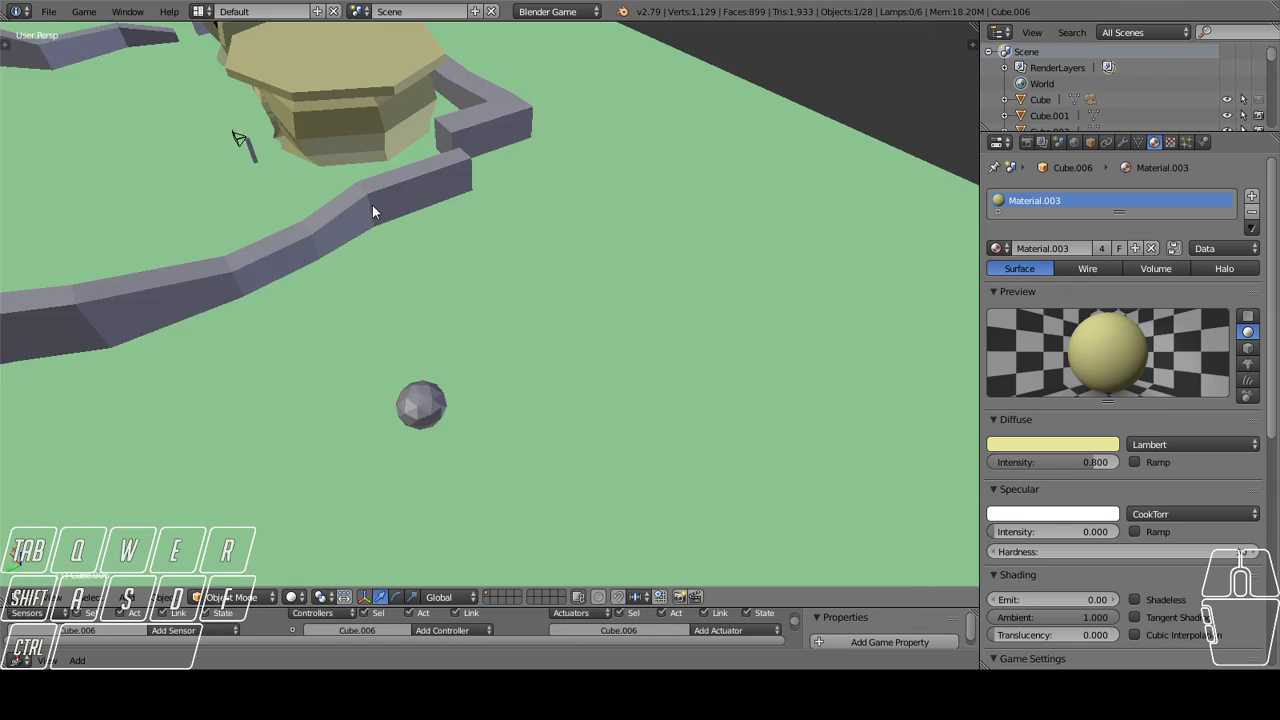
pyautogui.moveTo(396, 240); pyautogui.dragTo(601, 194)
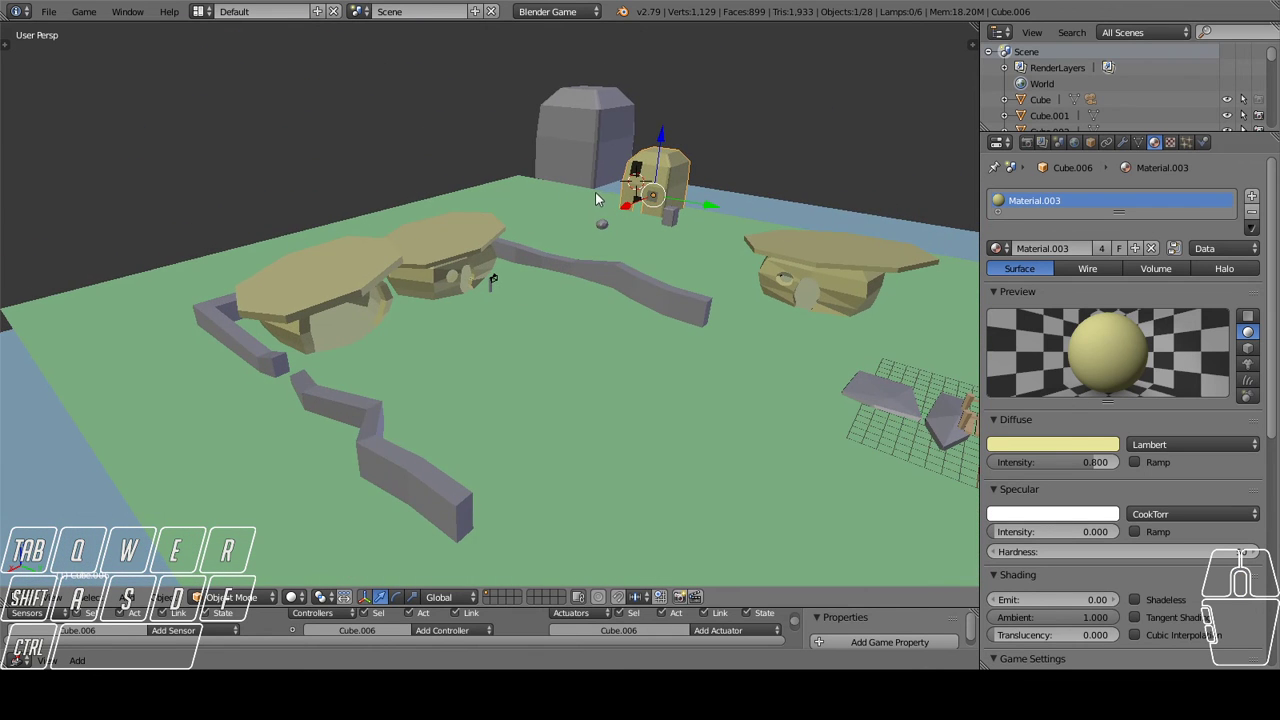
pyautogui.moveTo(615, 338); pyautogui.dragTo(638, 329)
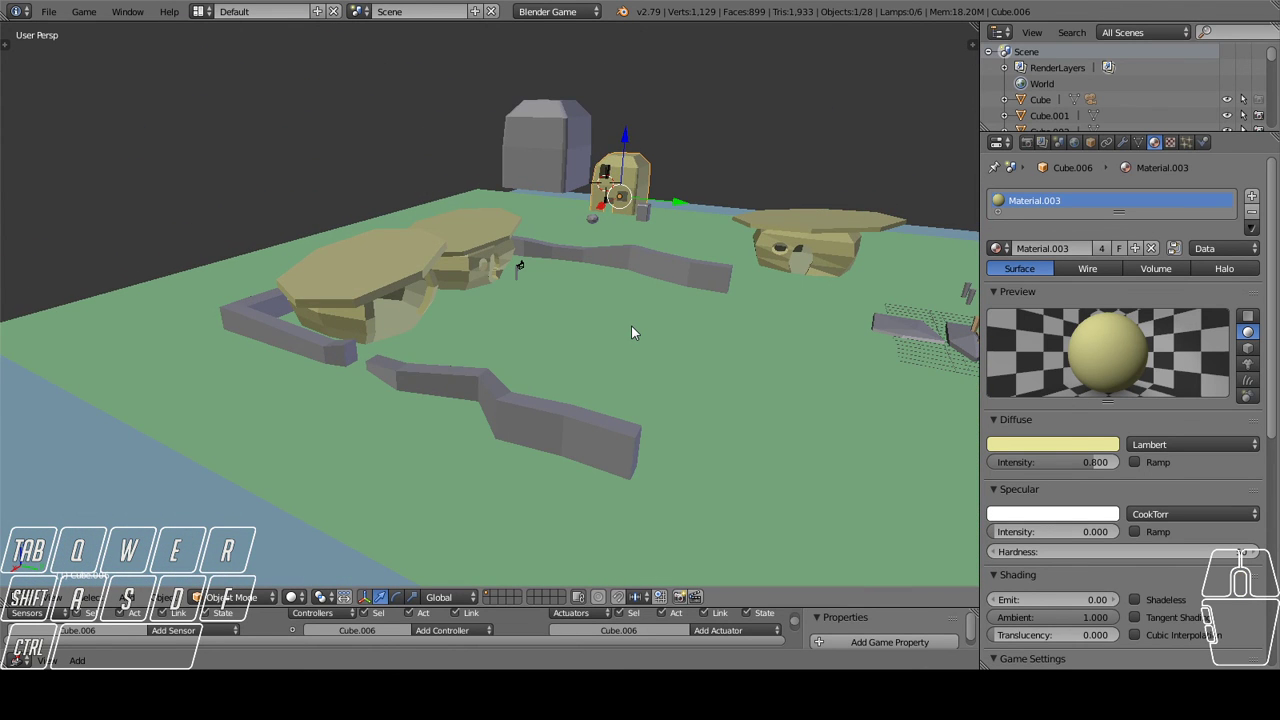